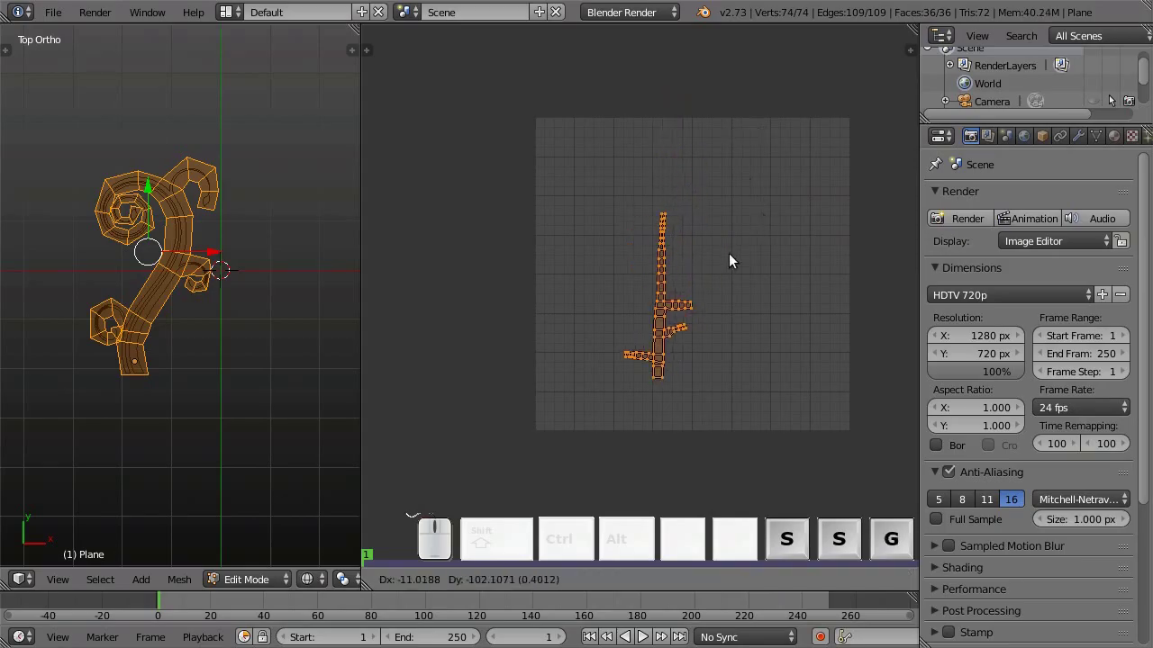
Step: Scale and reposition the first UV islands of the flourish within the image space
left_click(758, 244)
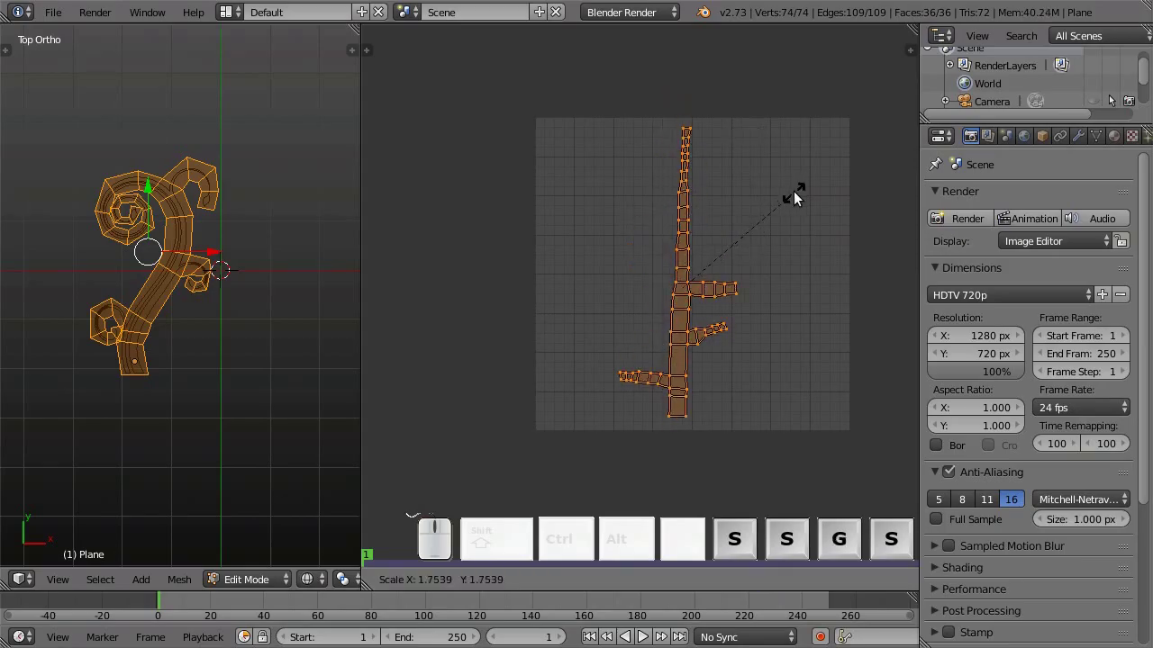
key("s")
left_click(801, 199)
key("g")
left_click(800, 201)
key("s")
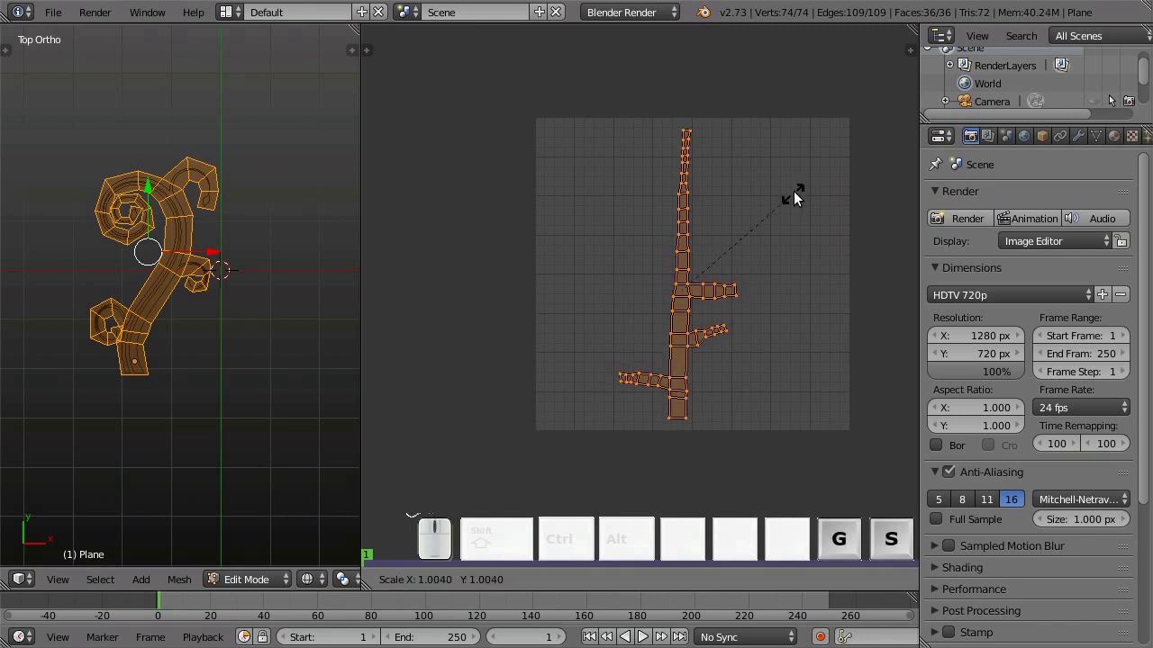
left_click(802, 198)
scroll("up", 3)
Step: Box-select a branch of the UV layout, rotate it and move its pieces into place
left_click(786, 426)
key("shift+a")
key("b")
left_click_drag(665, 152, 805, 246)
key("r")
left_click(782, 184)
key("g")
left_click(721, 206)
key("r")
left_click(762, 149)
key("g")
left_click(753, 138)
Step: Rotate and relocate another group of islands to fill more of the UV area
middle_click(711, 345)
scroll("up", 3)
key("a")
key("b")
left_click_drag(644, 210, 789, 331)
key("r")
left_click(781, 255)
key("g")
left_click(658, 315)
key("r")
left_click(715, 218)
key("g")
left_click(672, 242)
Step: Arrange the remaining lower islands so the unwrapped layout fills the image space
left_click_drag(690, 370, 640, 264)
key("a")
key("b")
left_click_drag(607, 289, 756, 384)
key("r")
left_click(661, 405)
key("g")
left_click(696, 269)
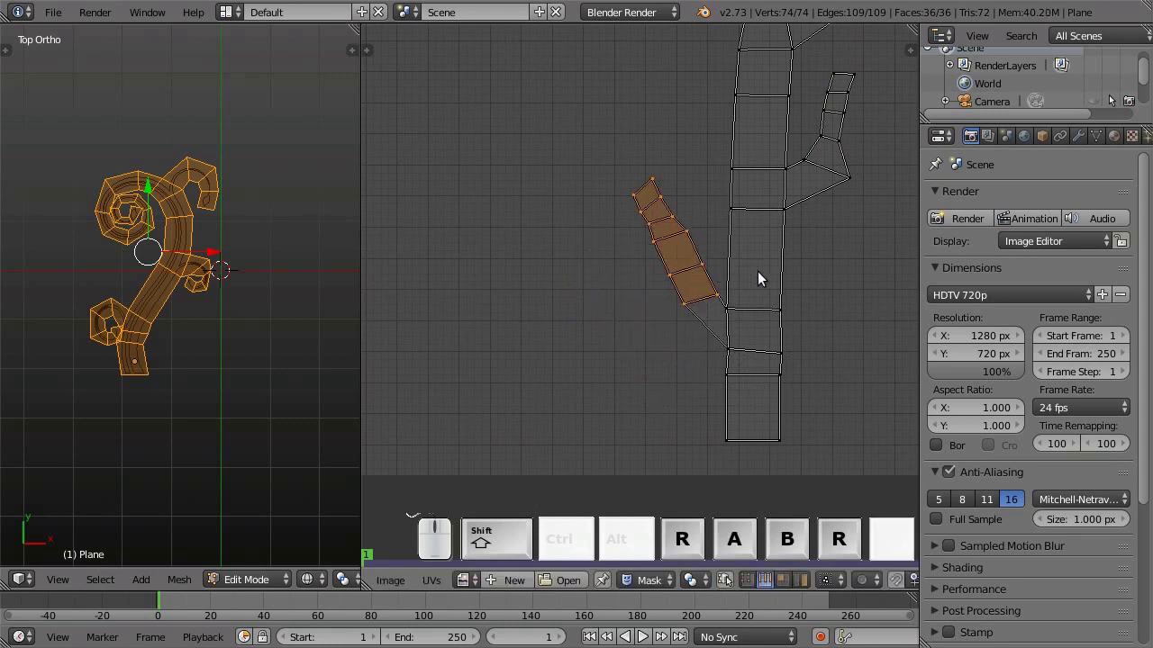
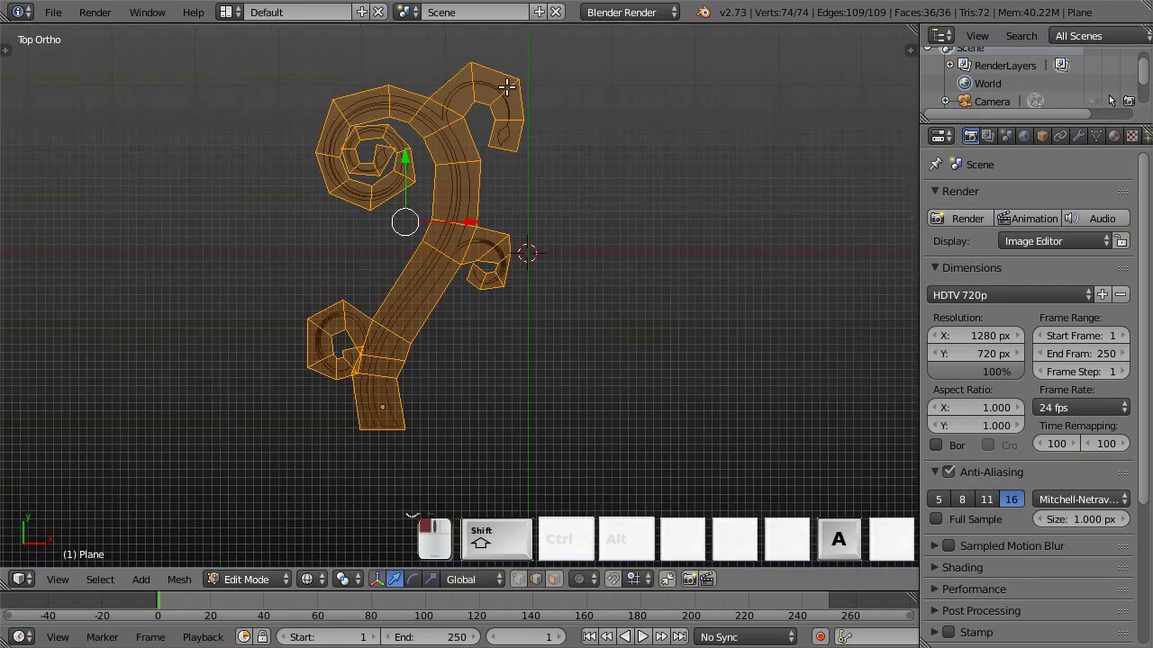
Step: Leave edit mode and give the flourish a new material
key("Tab")
left_click(1120, 140)
scroll("up", 3)
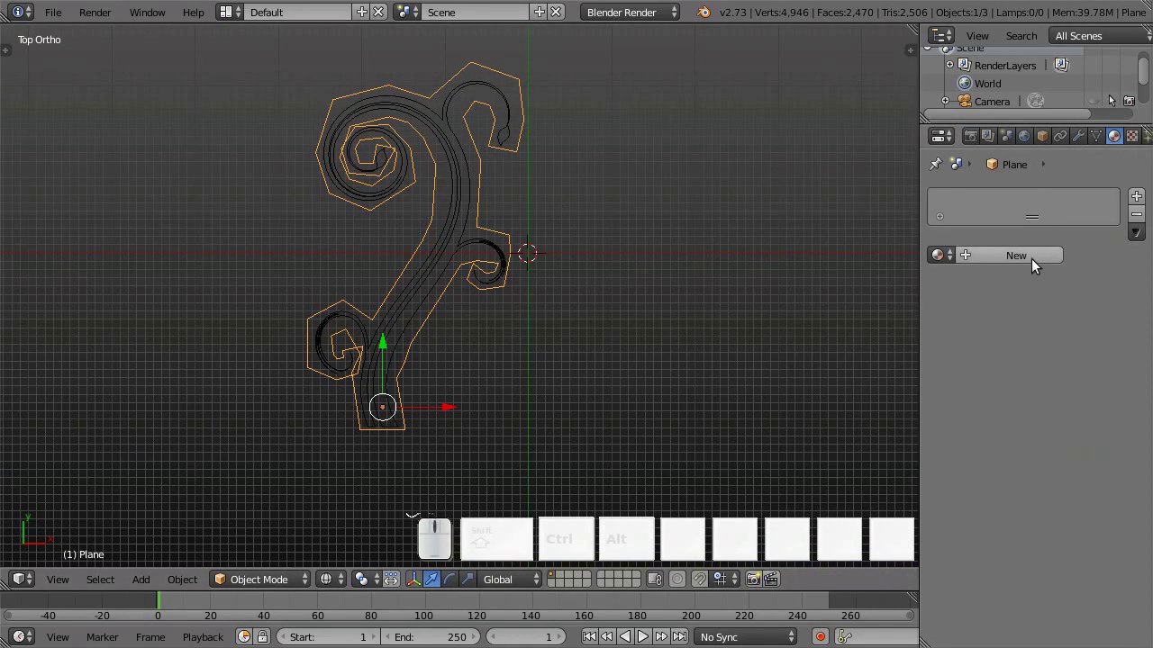
left_click(1038, 262)
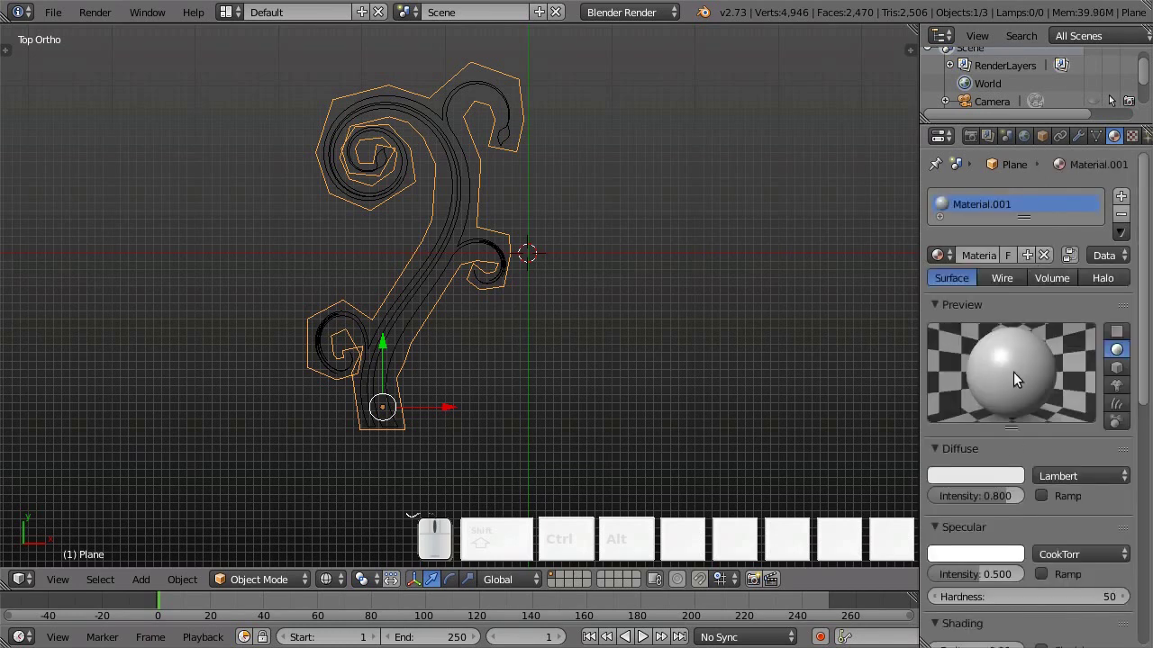
left_click(1003, 484)
left_click_drag(1017, 282, 1115, 454)
scroll("down", 3)
scroll("down", 3)
Step: Add a new texture to the material and make it a Blend gradient
left_click(1045, 506)
scroll("up", 3)
left_click(1131, 143)
left_click(1139, 141)
left_click(1058, 339)
left_click(1042, 359)
left_click(1068, 308)
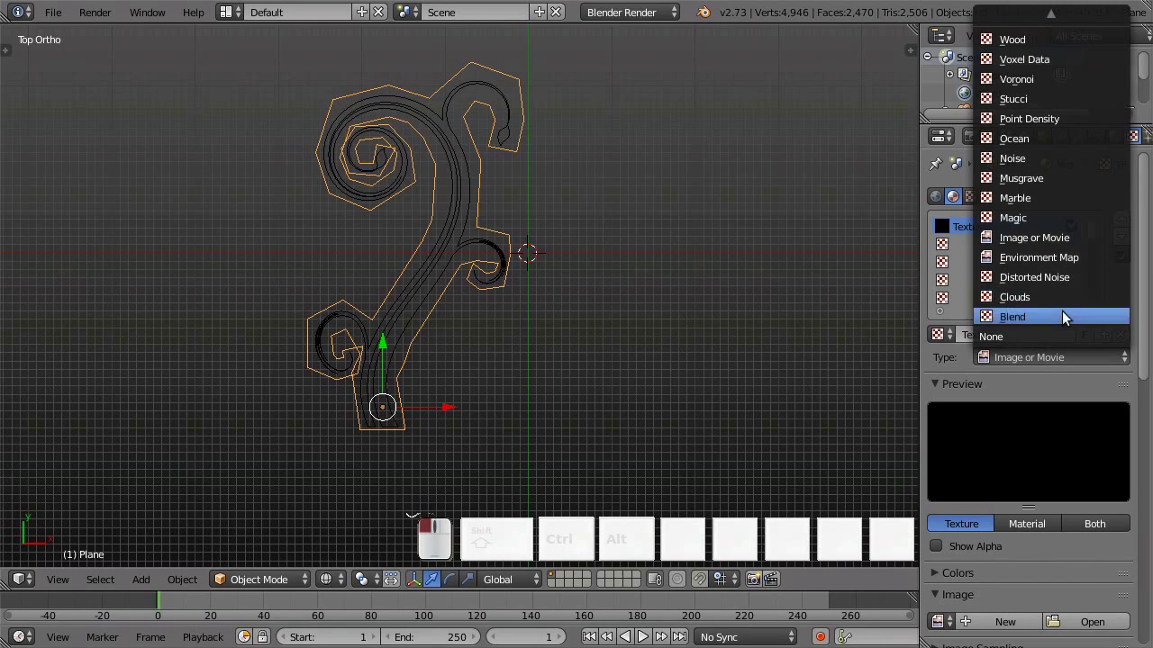
left_click(1070, 319)
scroll("down", 3)
scroll("up", 3)
scroll("down", 3)
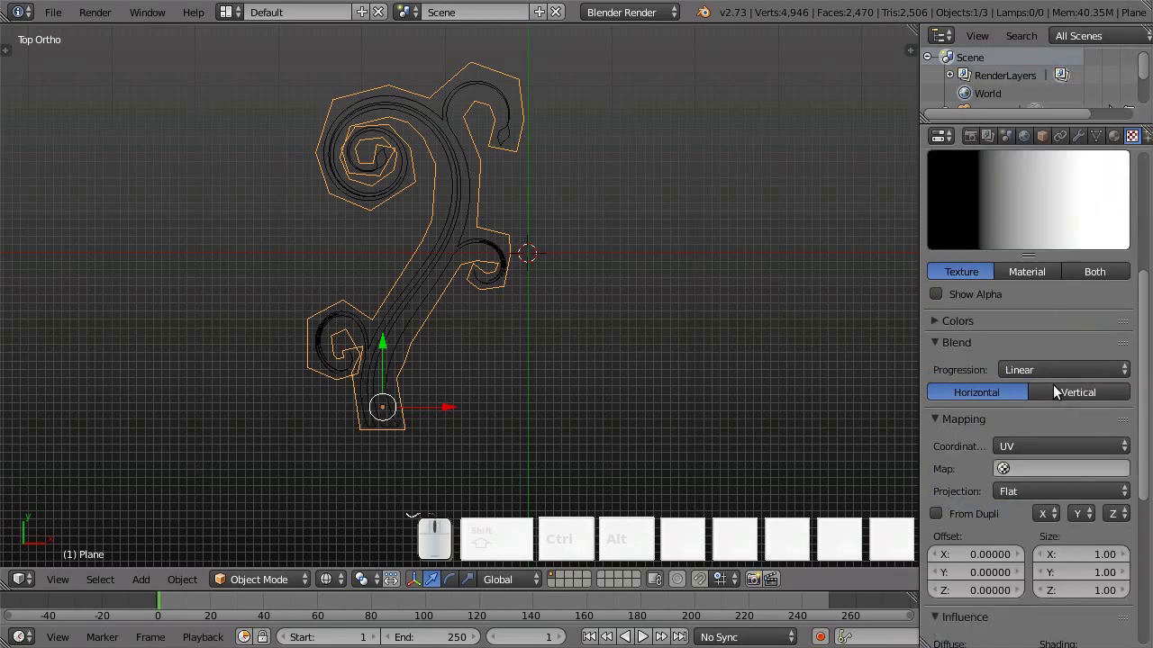
Step: Enable the texture's colour ramp and set its stops to white and black
left_click(1066, 395)
left_click(946, 330)
scroll("down", 3)
left_click(943, 286)
left_click(1079, 357)
left_click_drag(1031, 337, 895, 302)
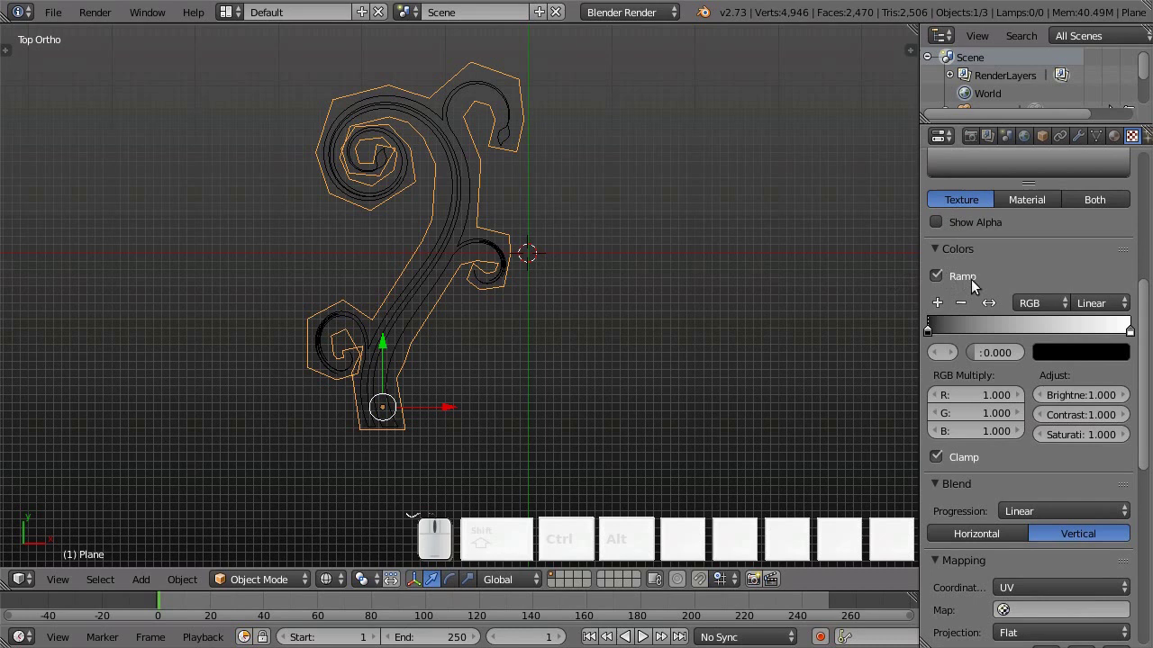
left_click(994, 306)
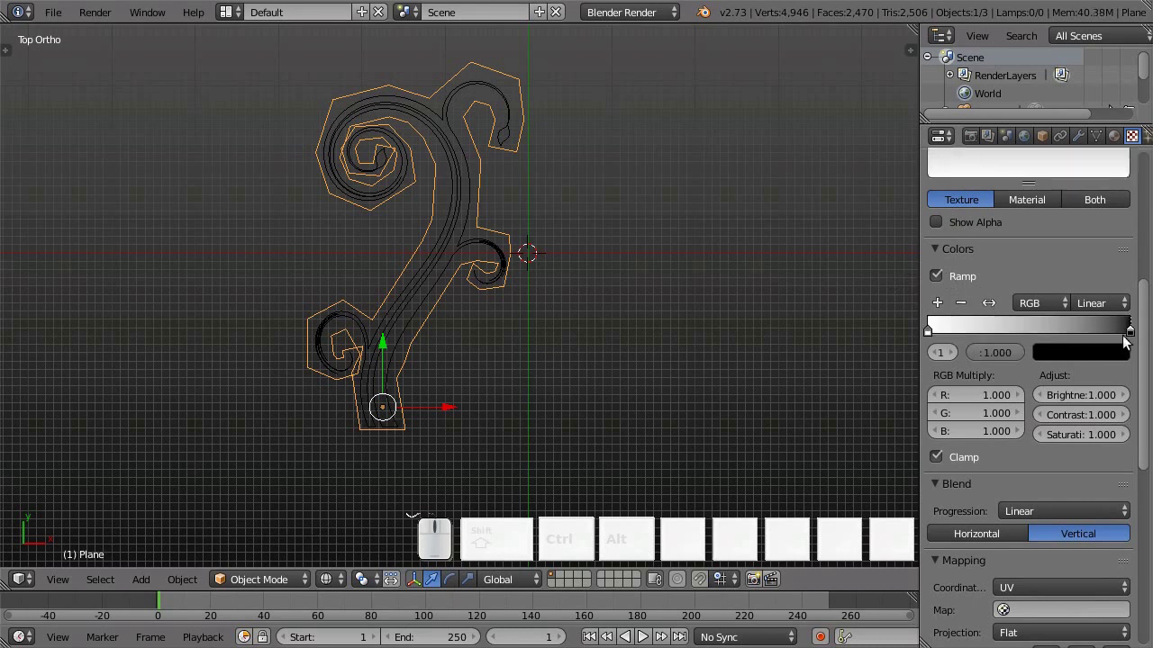
left_click(931, 337)
left_click(935, 335)
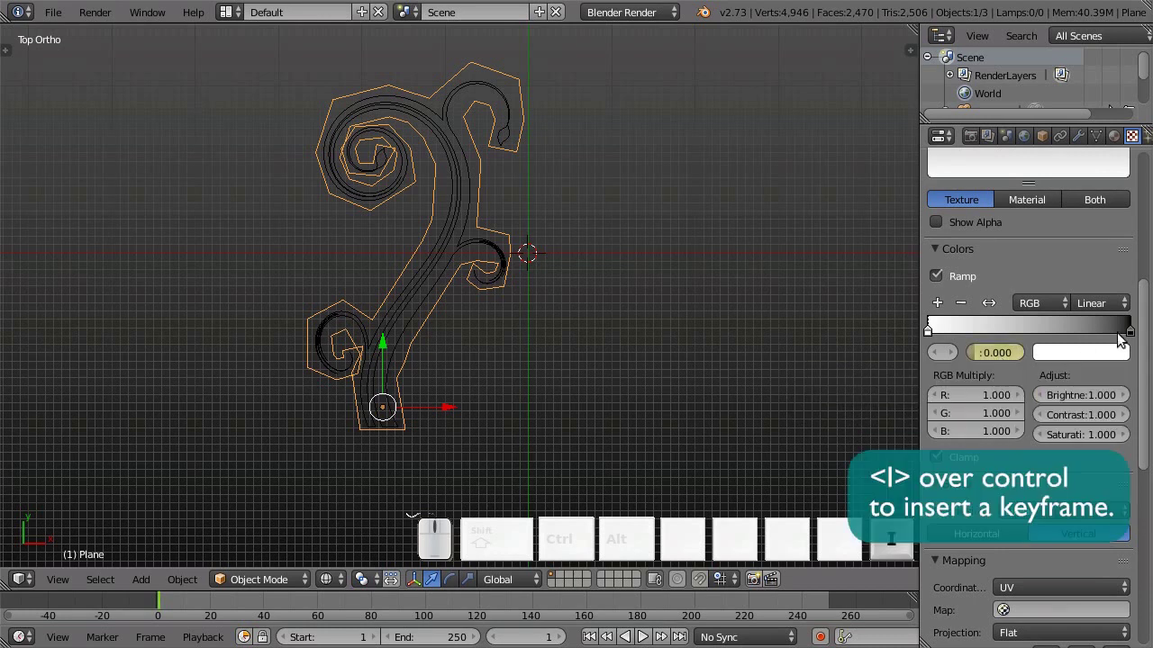
Step: Set the black stop's position to 0.020 and keyframe it on frame 1
left_click(1133, 336)
left_click(1008, 357)
key(".")
key("0")
key("2")
key("Return")
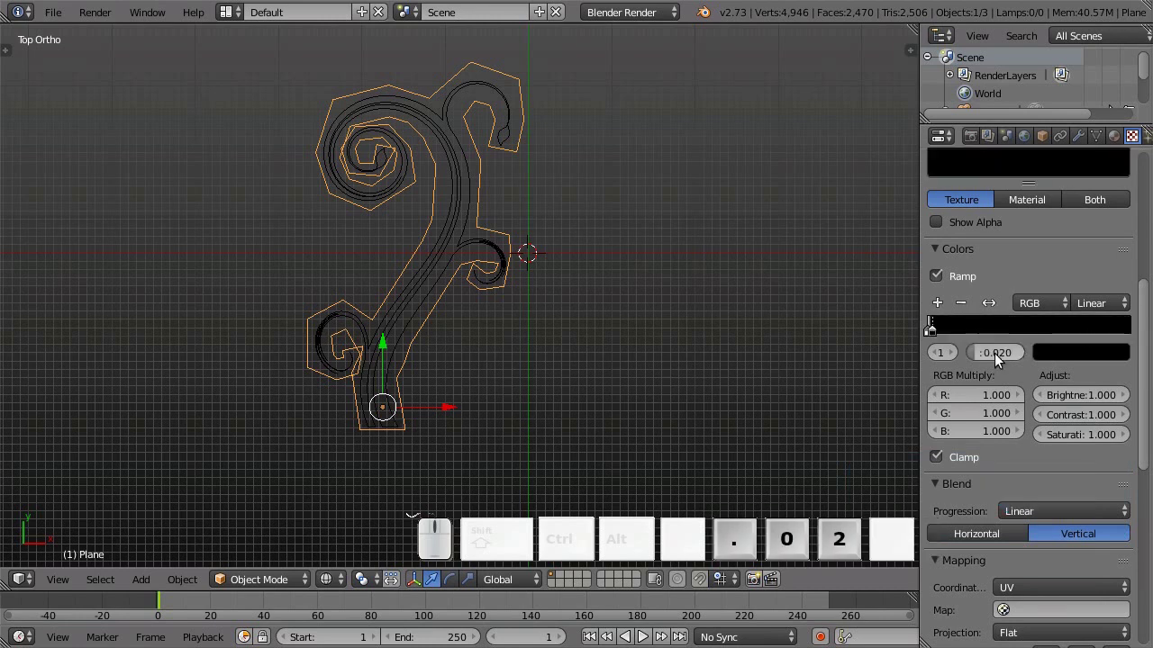
key("i")
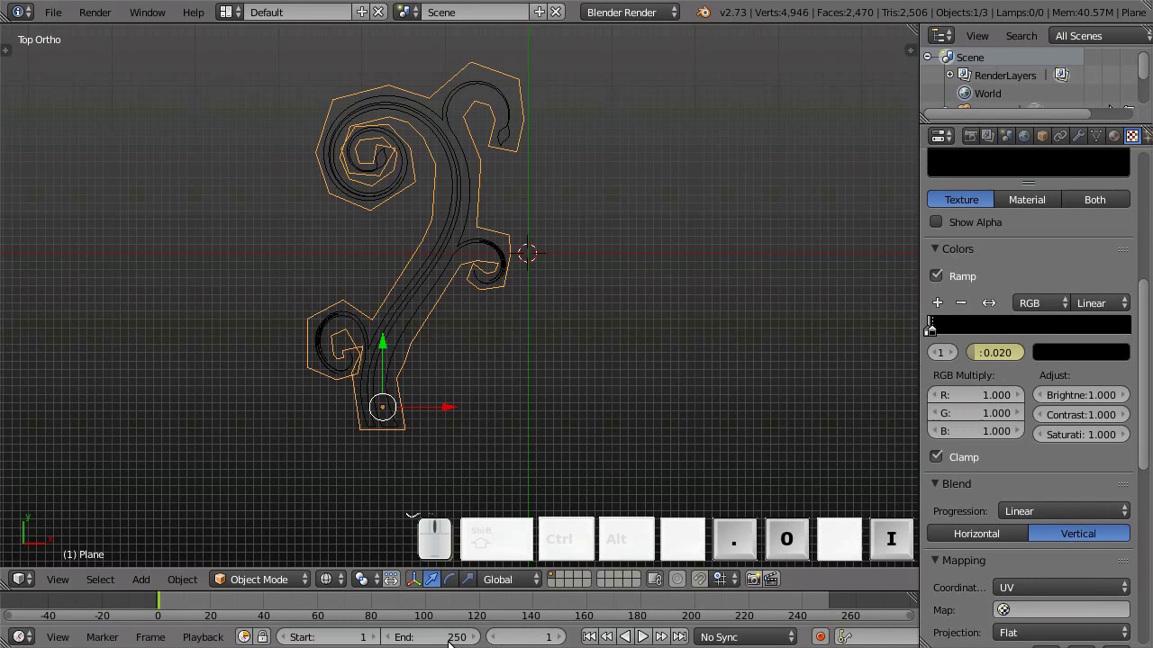
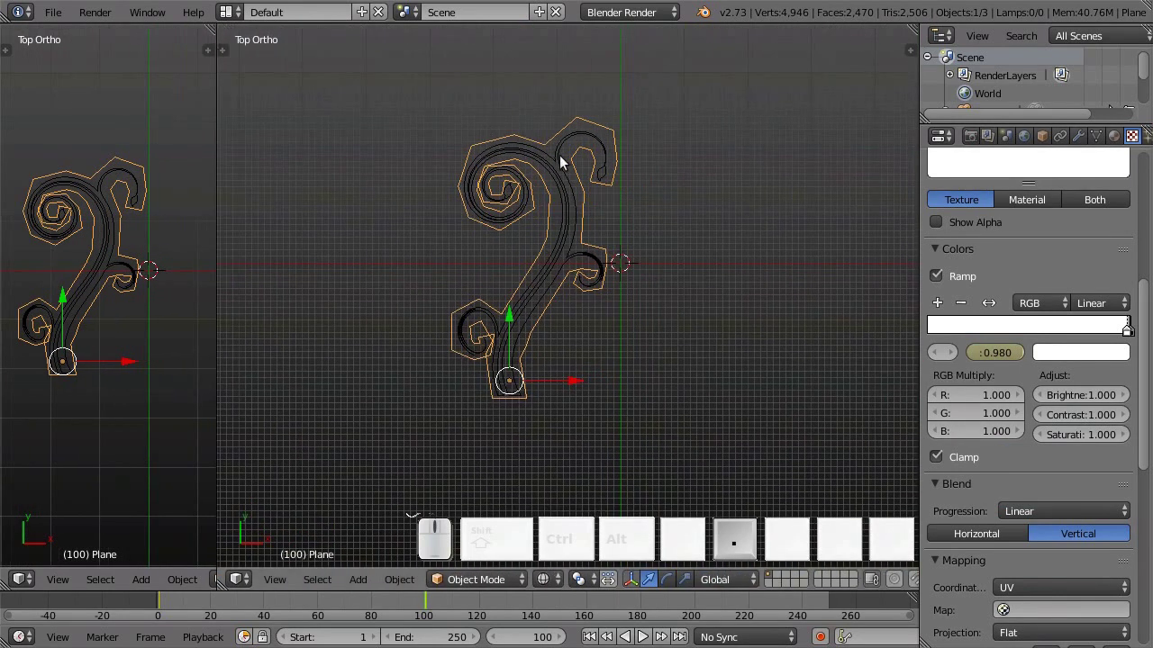
Step: In the Graph Editor make the ramp-position keyframes linear with Vector handles
key("shift+F6")
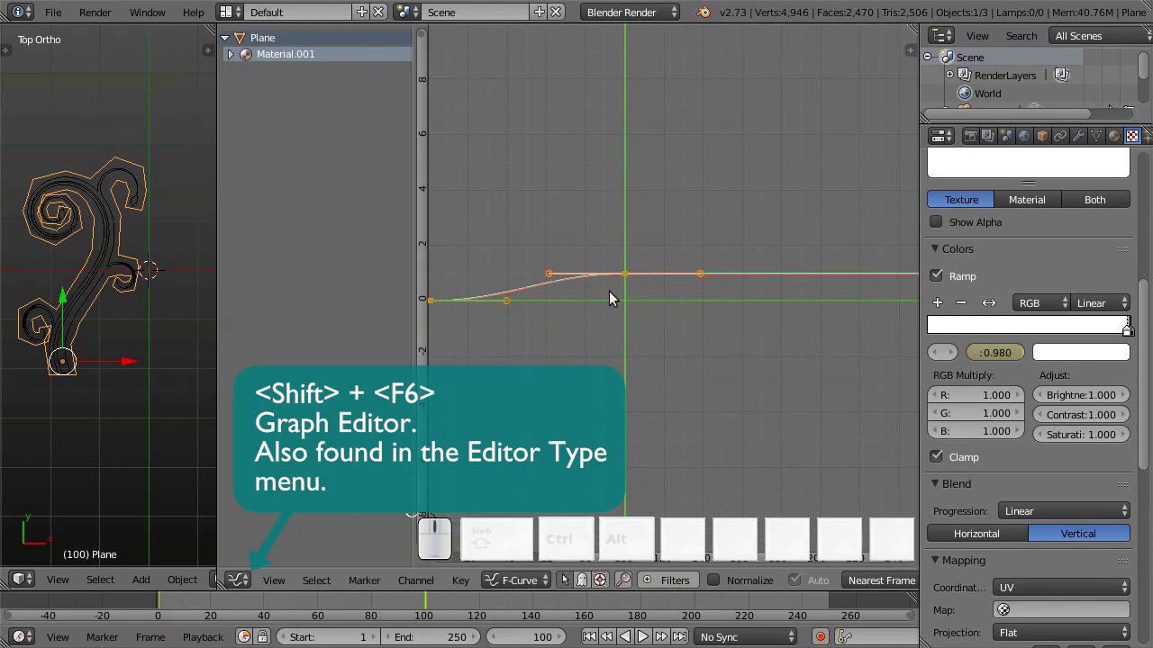
key("v")
left_click(615, 319)
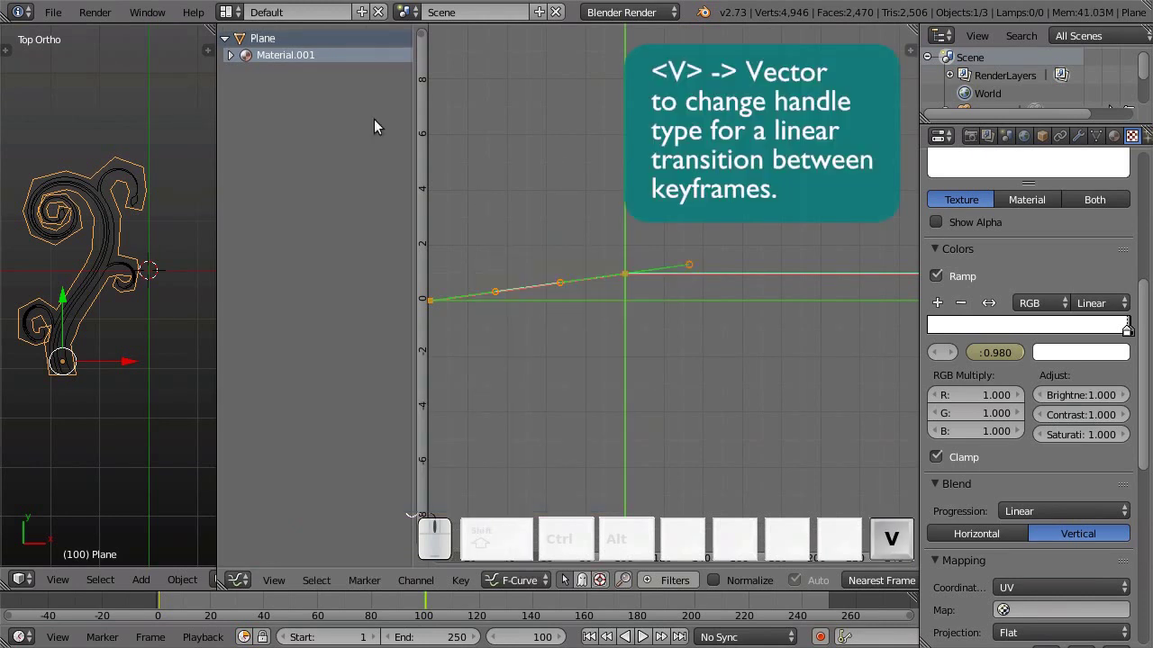
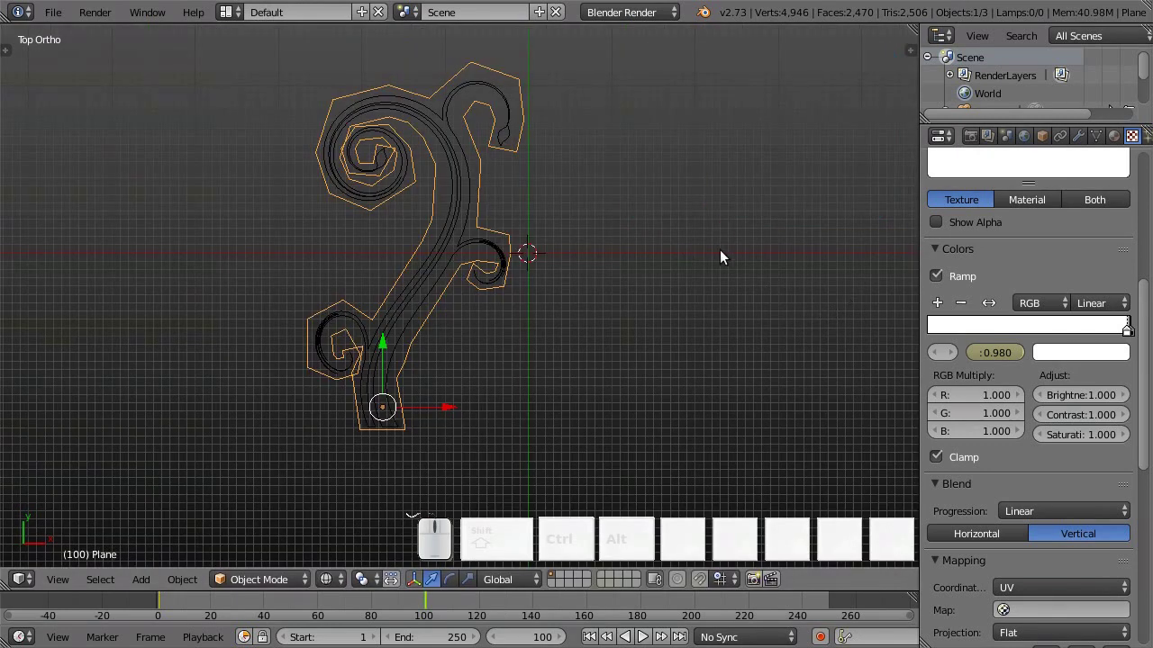
scroll("down", 3)
Step: Send the flourish to layer 2
scroll("up", 3)
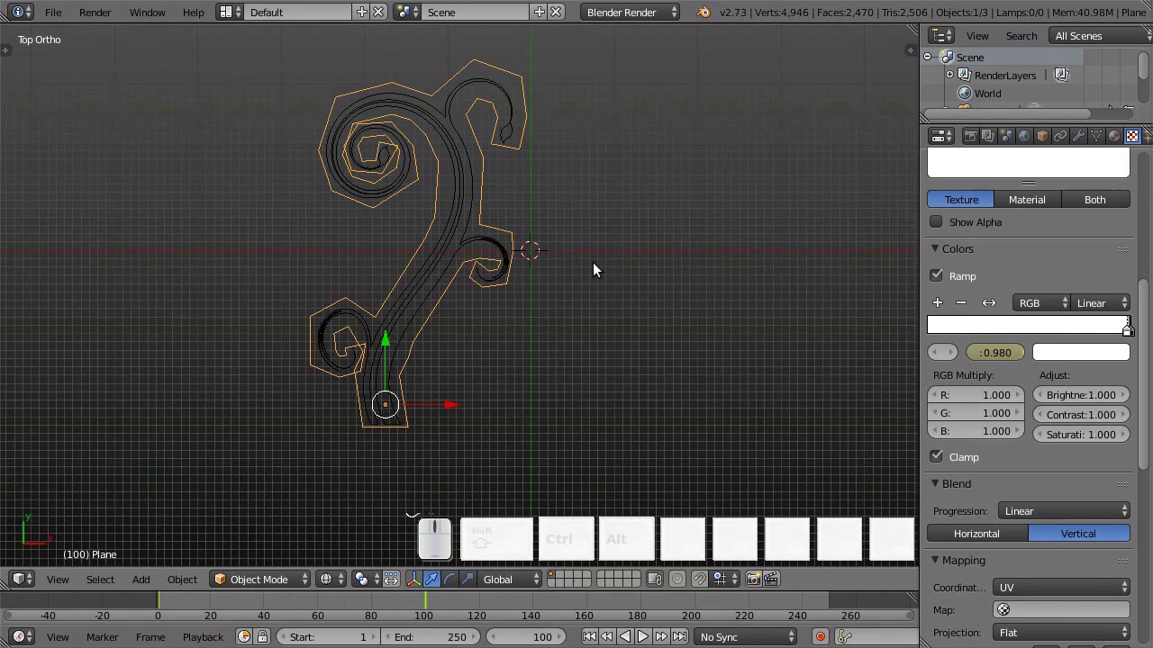
key("m")
key("2")
key("Return")
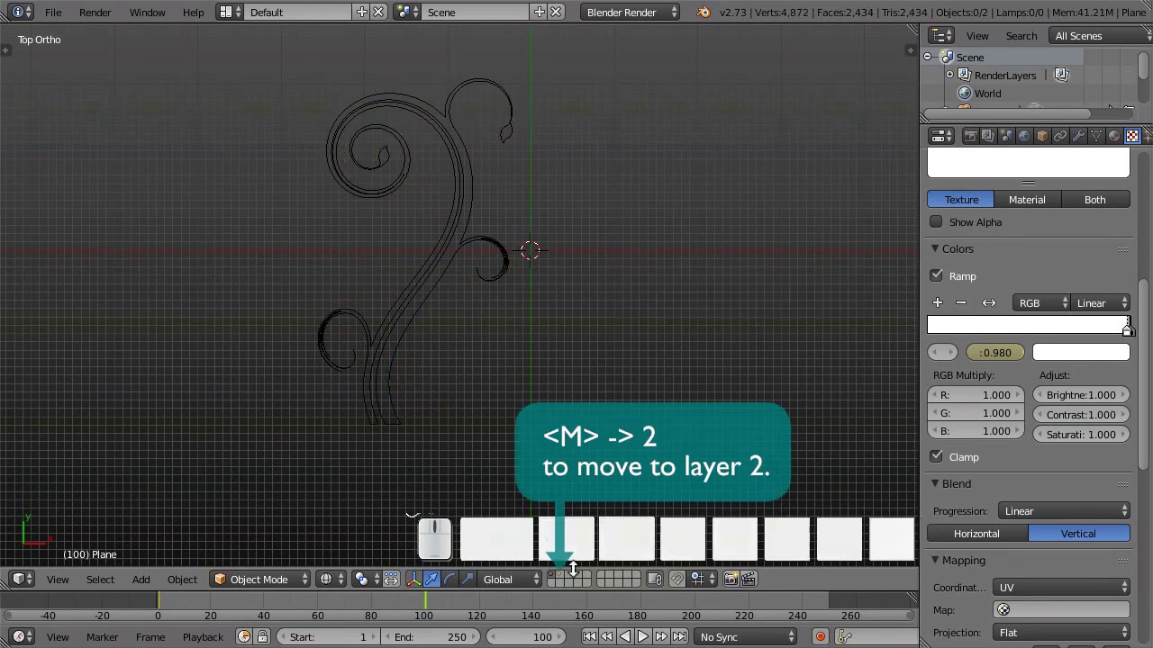
key("m")
key("2")
Step: Show both layers together and add a new text object
left_click(572, 579)
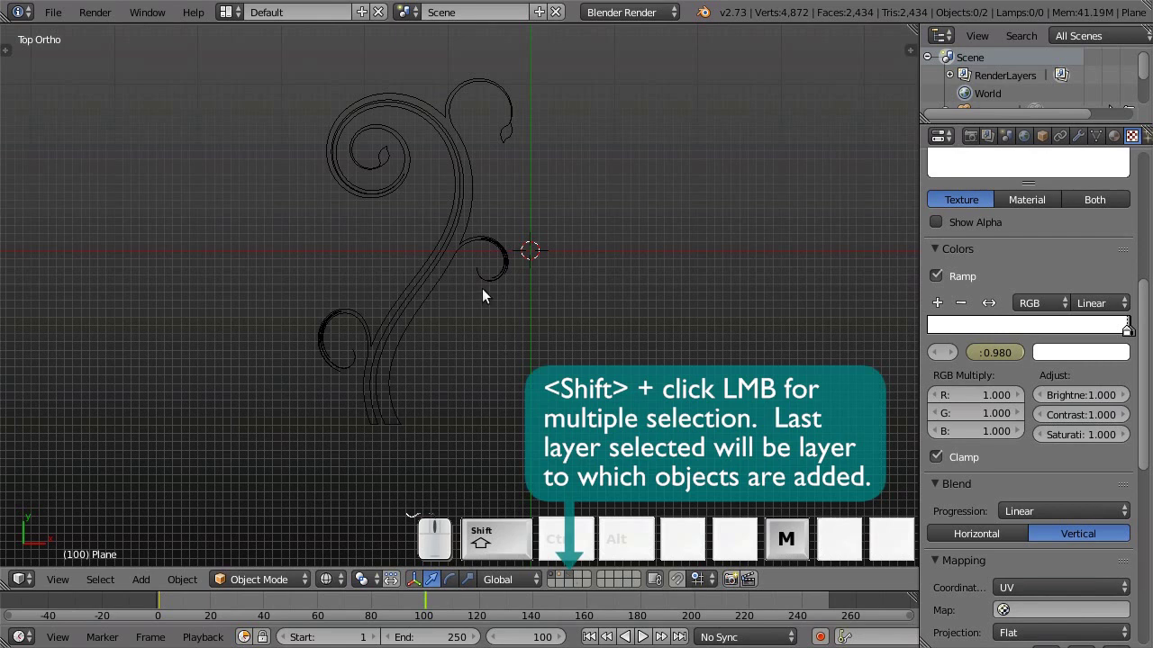
key("shift+a")
left_click(470, 367)
Step: Replace the placeholder text with the word Blender
key("shift+Tab")
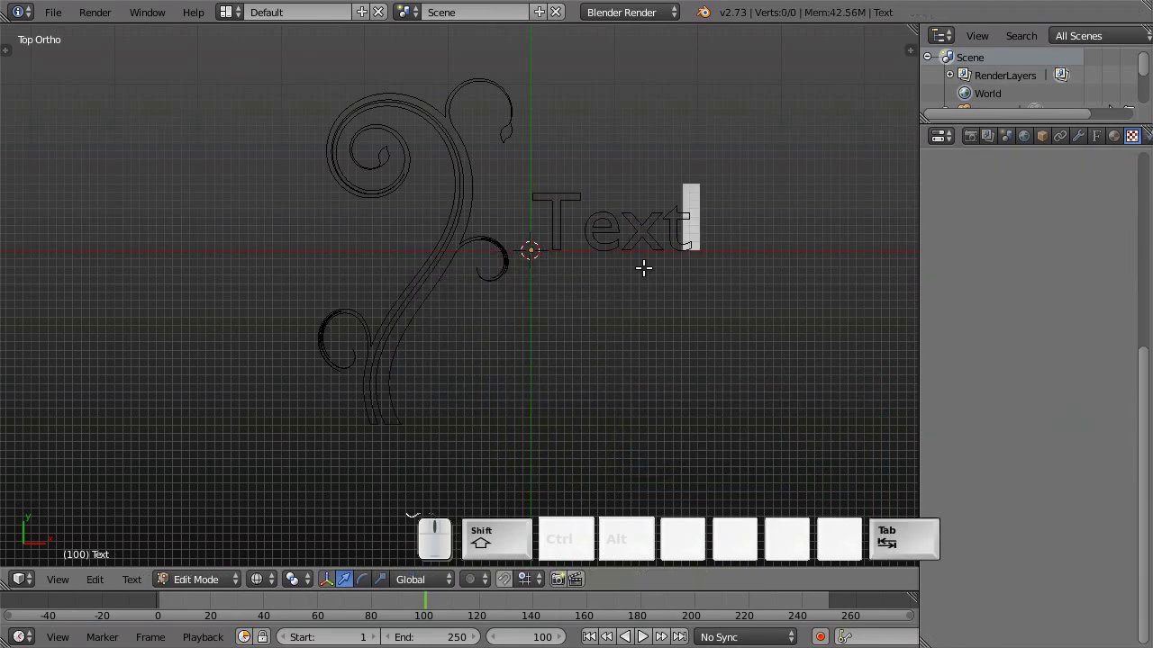
key("BackSpace")
key("BackSpace")
key("BackSpace")
key("b")
key("l")
key("e")
key("n")
key("e")
key("d")
key("r")
key("Tab")
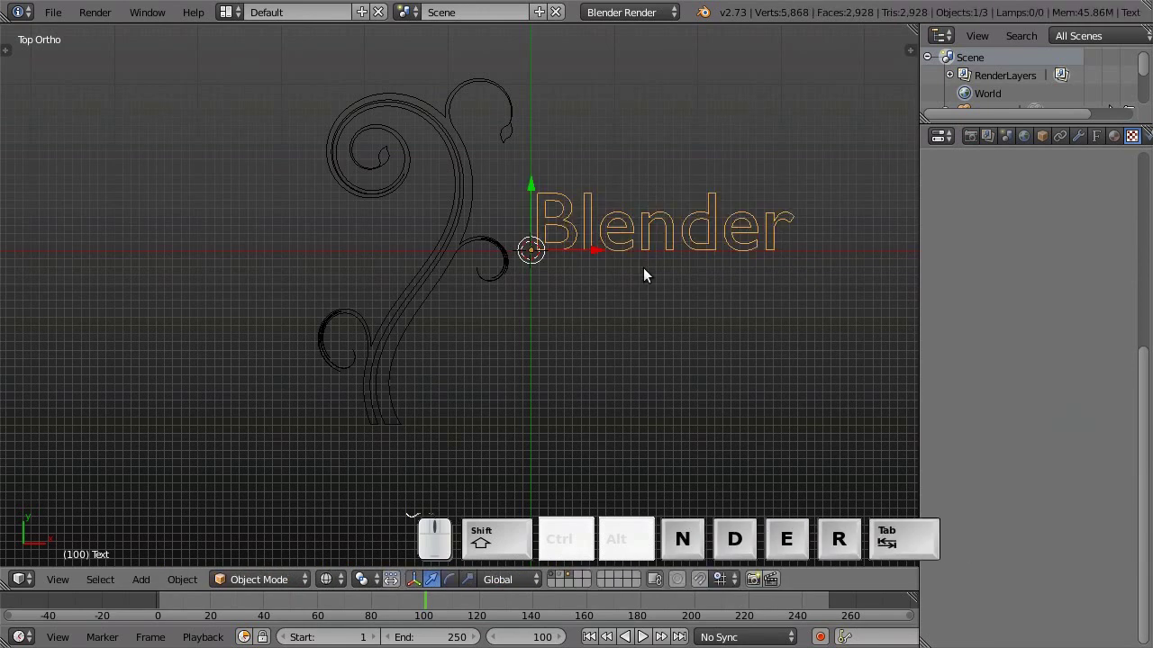
Step: Load AMAZB___.TTF as the text's regular font (Amaze Bold)
left_click(1102, 138)
scroll("down", 3)
scroll("down", 3)
scroll("down", 3)
left_click(1005, 597)
left_click(1115, 287)
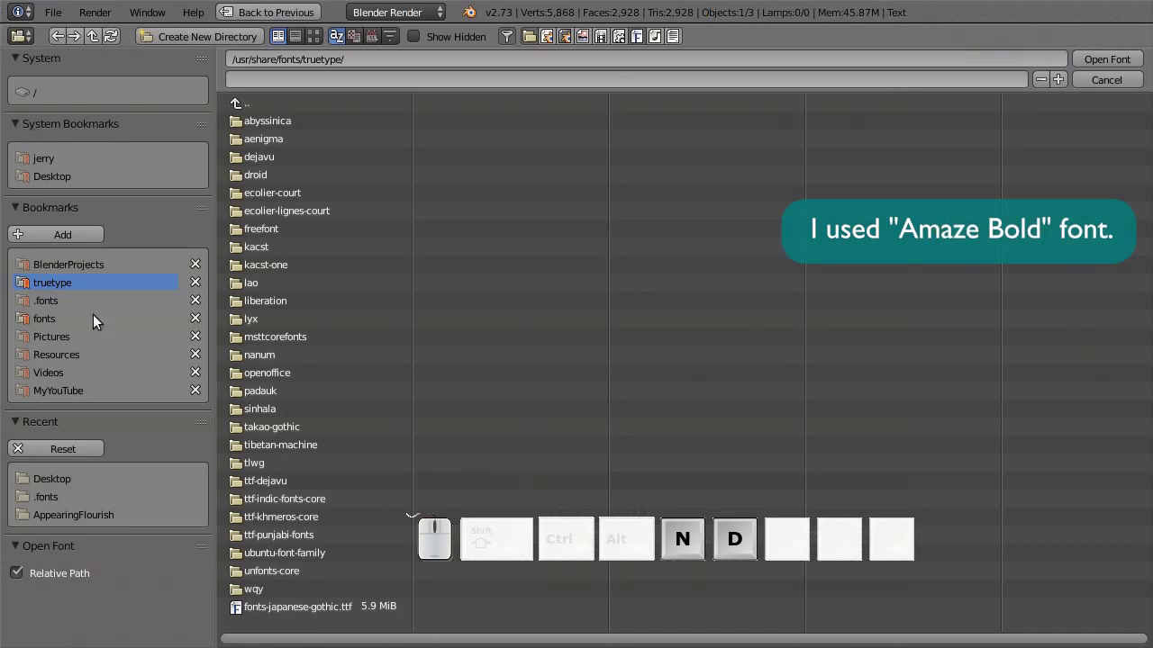
left_click(76, 300)
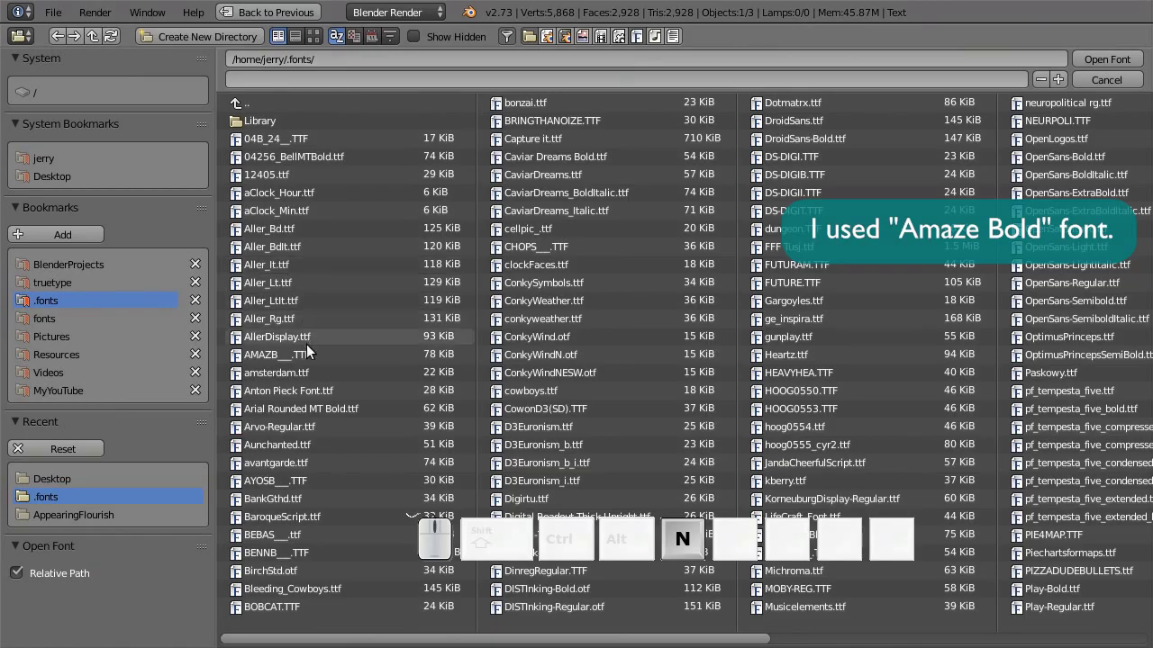
left_click(313, 355)
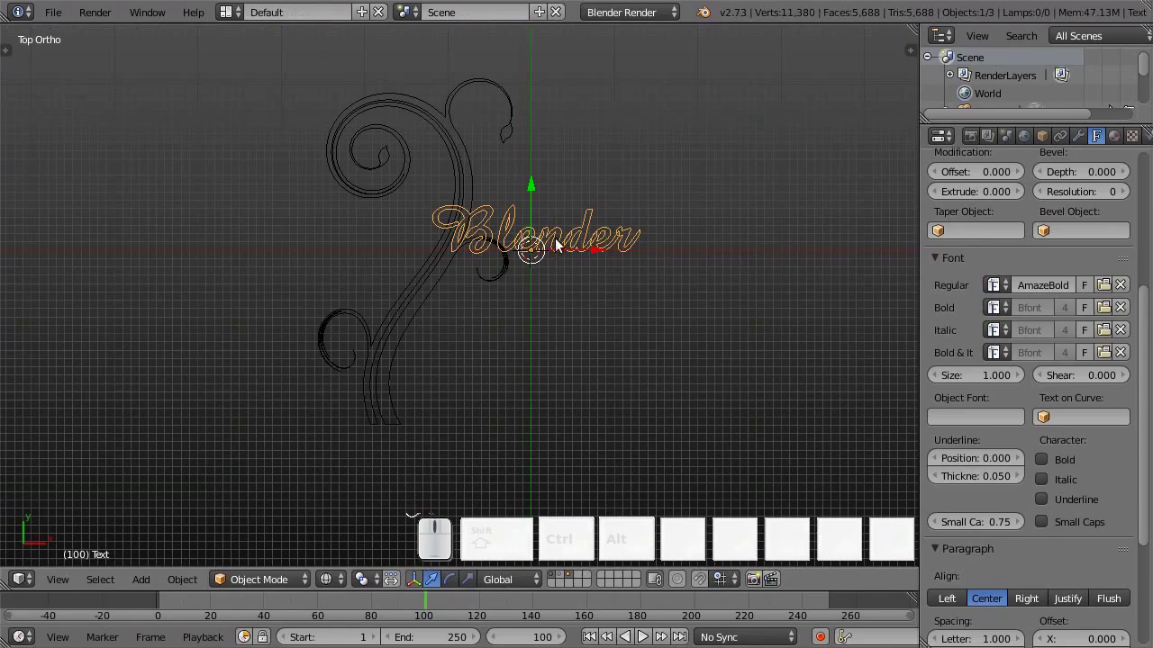
Step: In camera view, scale and roughly position the Blender text within the frame
key("KP_0")
key("s")
left_click(523, 316)
key("g")
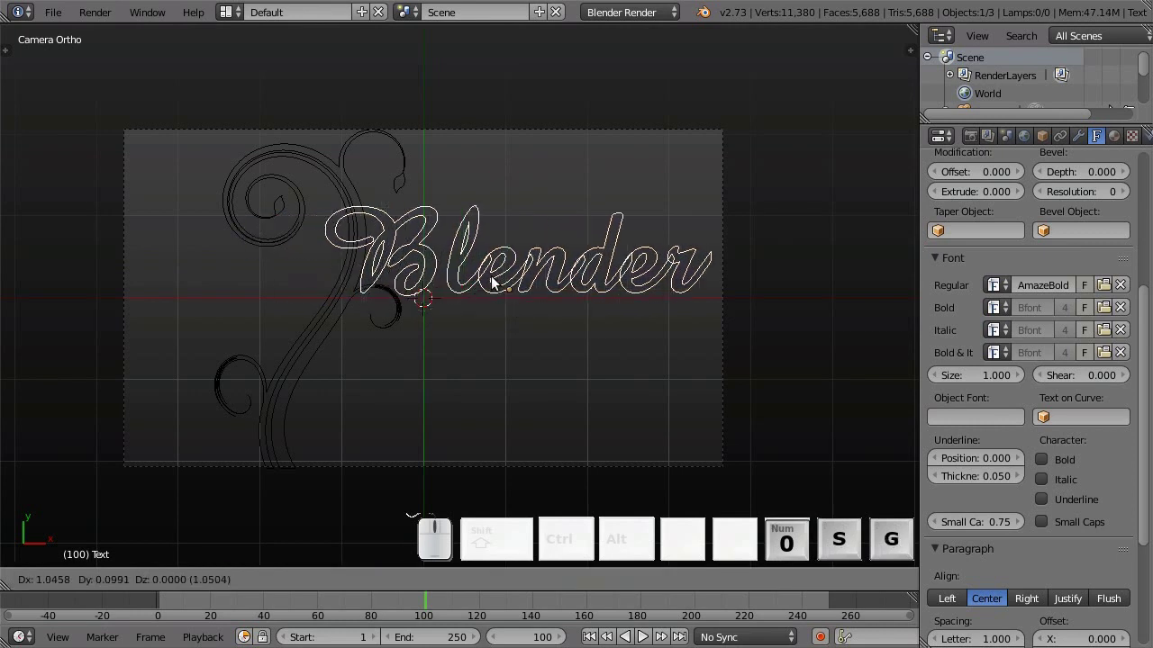
left_click(499, 281)
key("s")
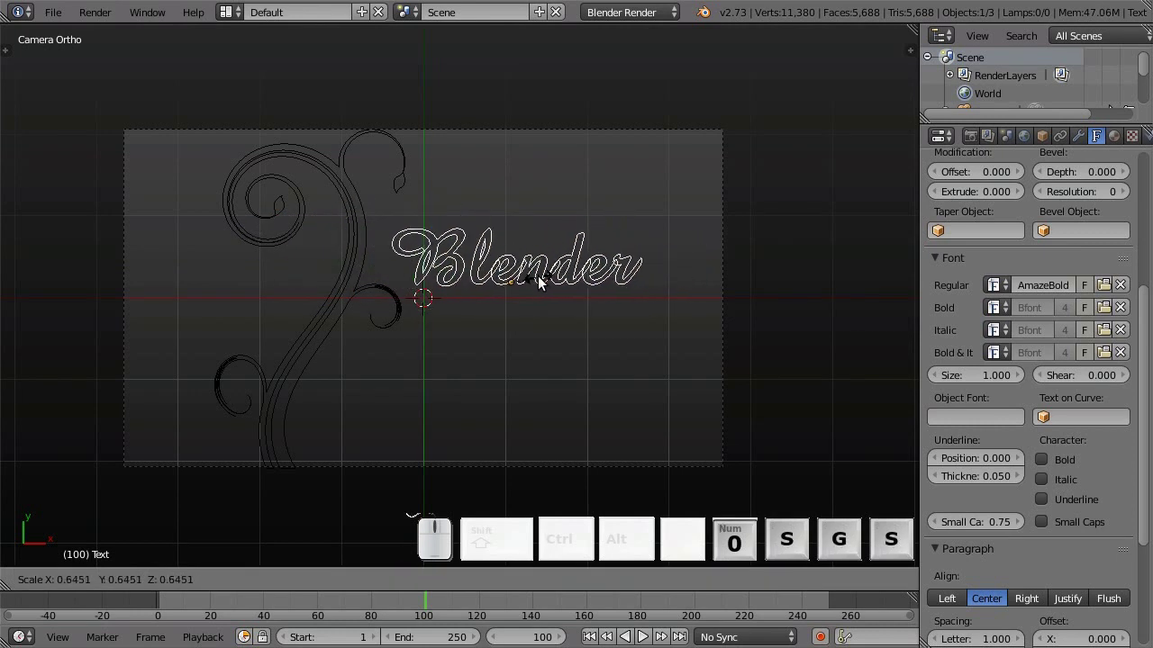
left_click(549, 285)
key("shift+s")
left_click(741, 184)
key("g")
left_click(625, 236)
key("s")
left_click(719, 193)
Step: Place the text just right of the flourish's upper curl
scroll("up", 3)
middle_click(415, 284)
key("g")
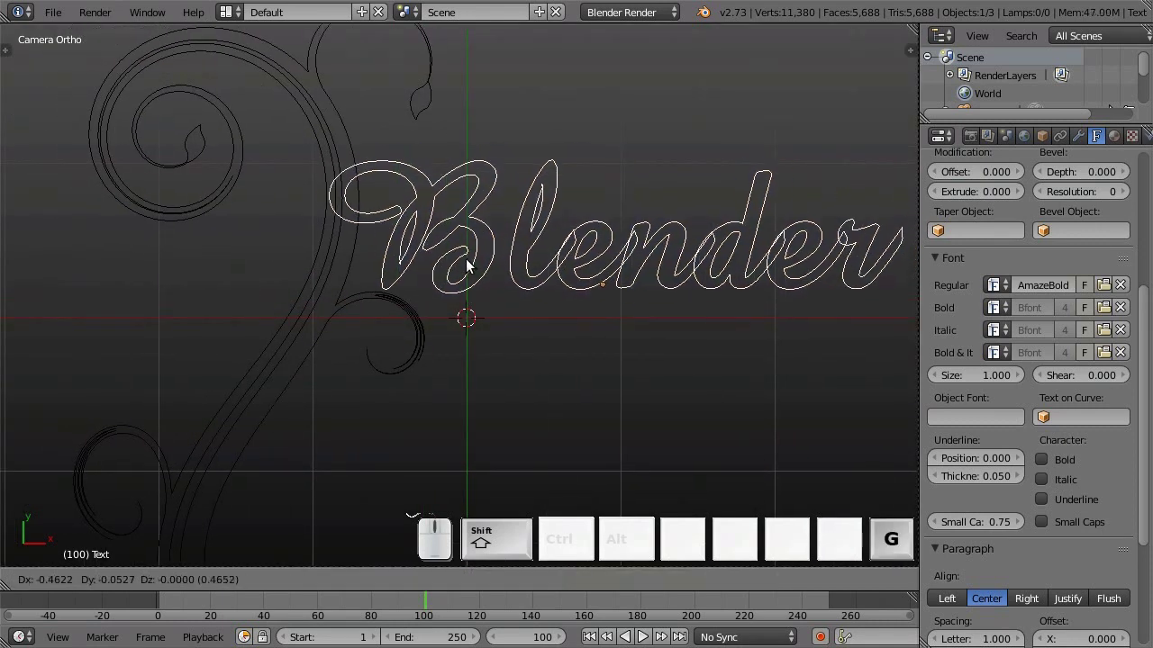
left_click(471, 265)
left_click_drag(657, 307, 615, 303)
scroll("down", 3)
left_click_drag(580, 294, 555, 452)
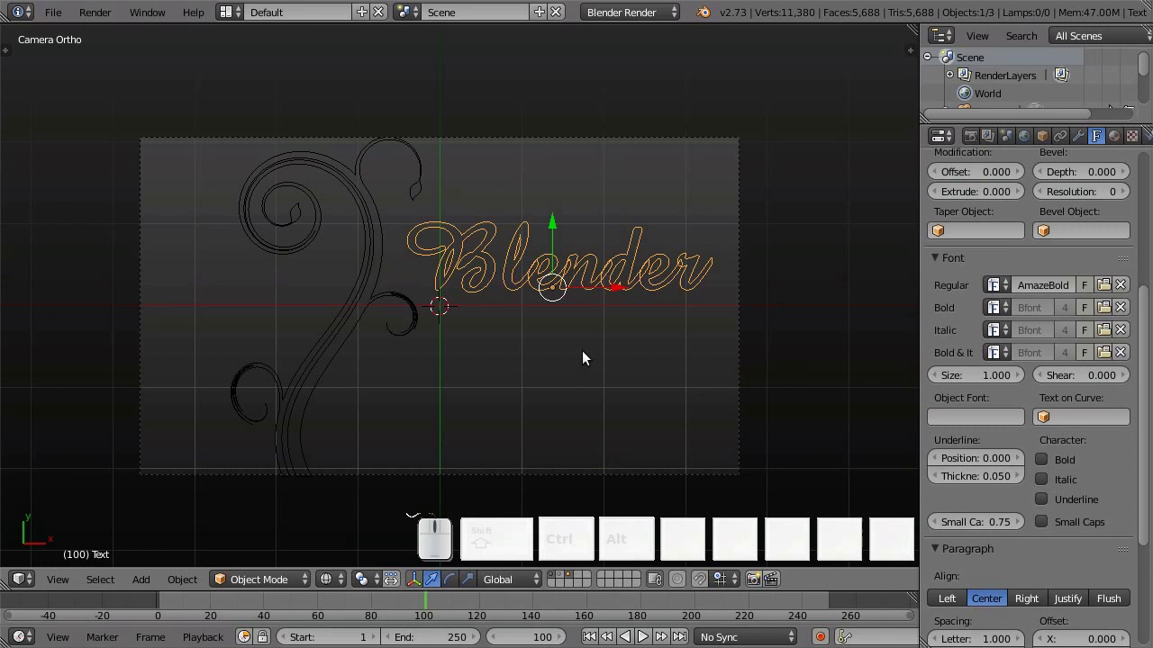
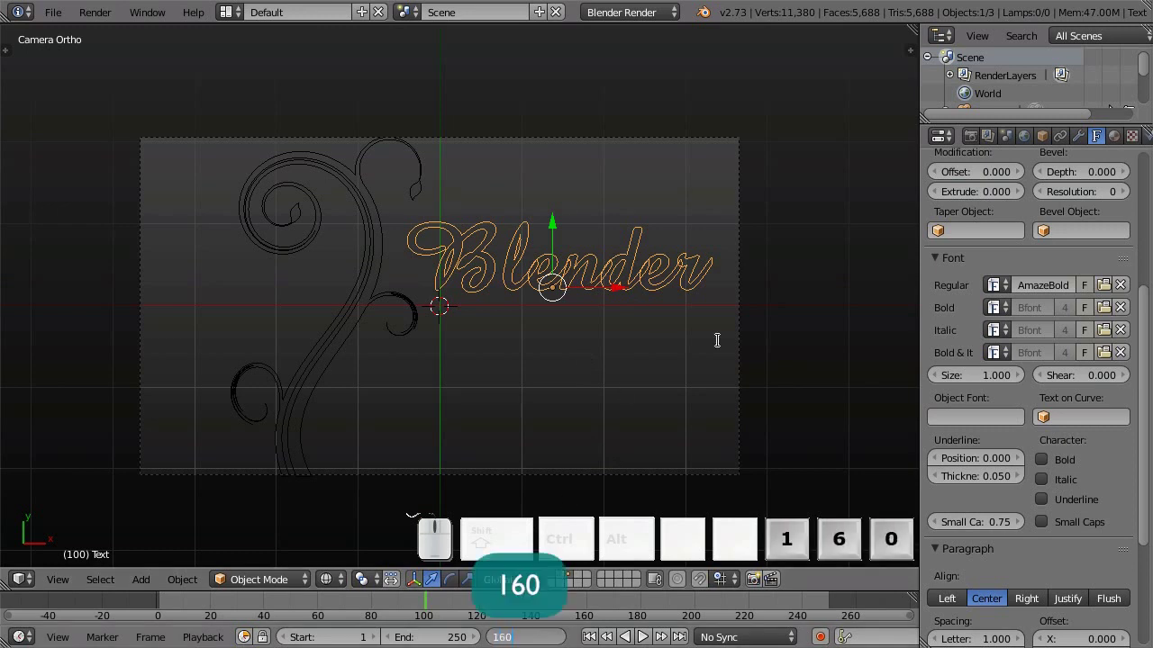
Step: Keyframe the text's Location at frame 160
key("Return")
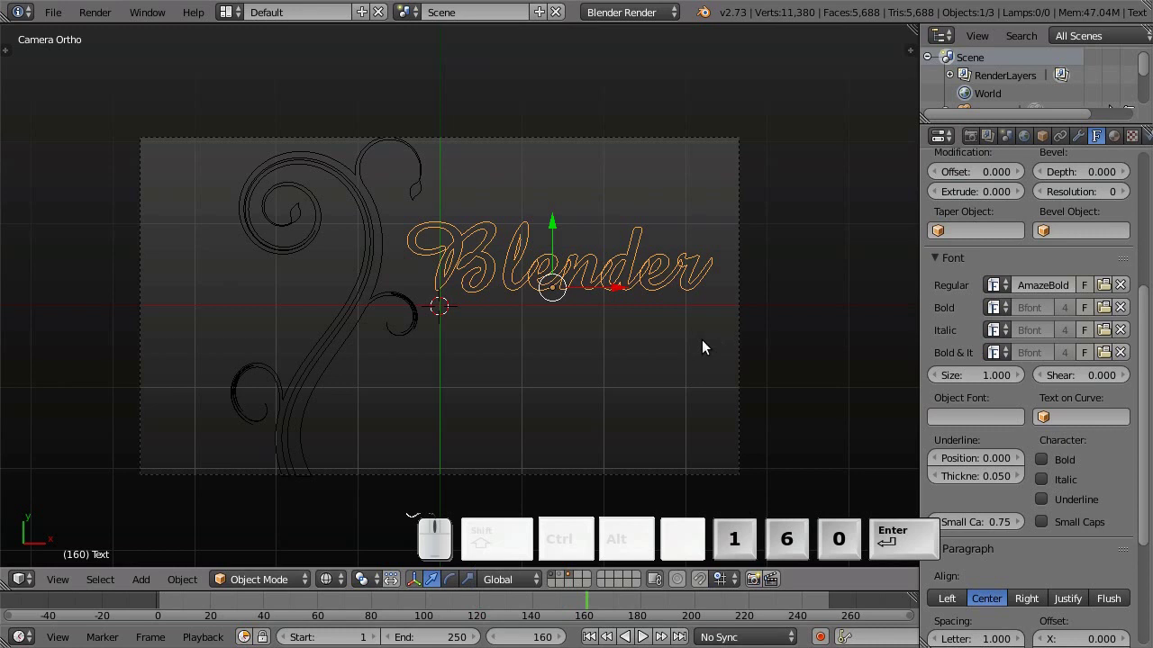
key("i")
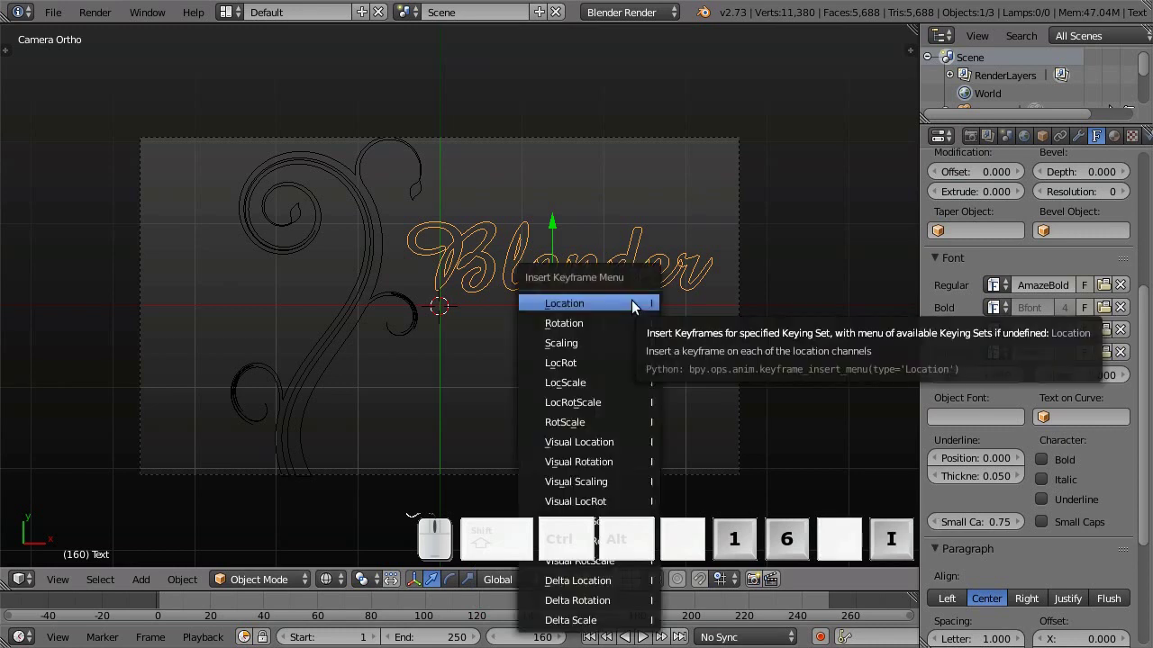
left_click(637, 306)
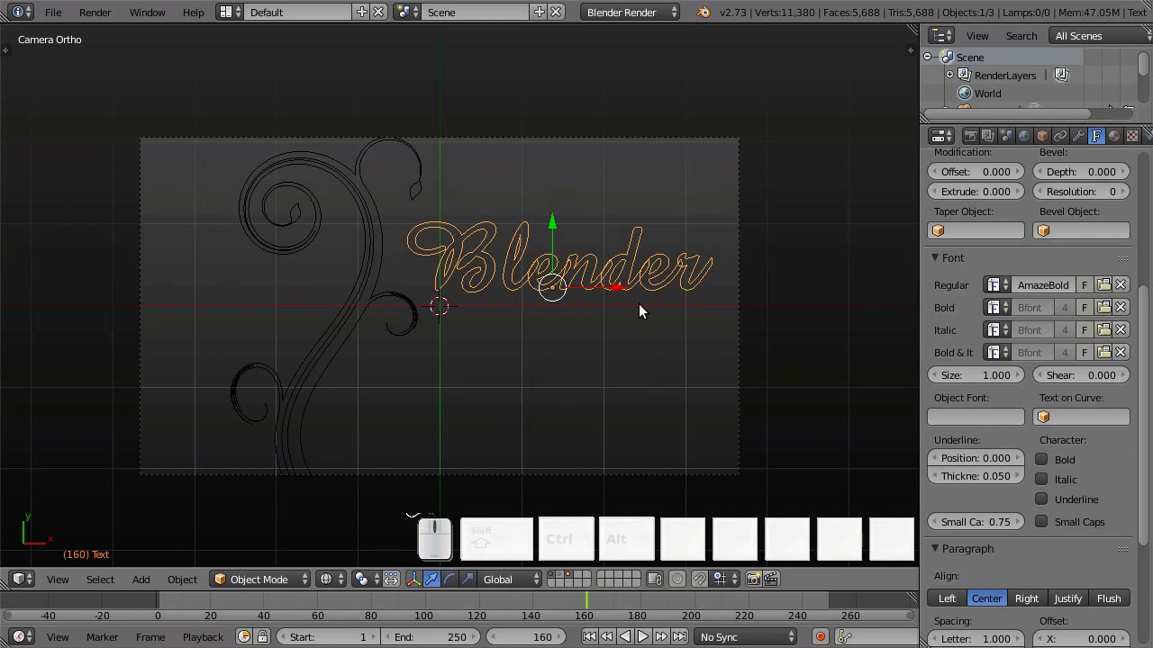
Step: Render frame 160 as a preview with F12
key("F12")
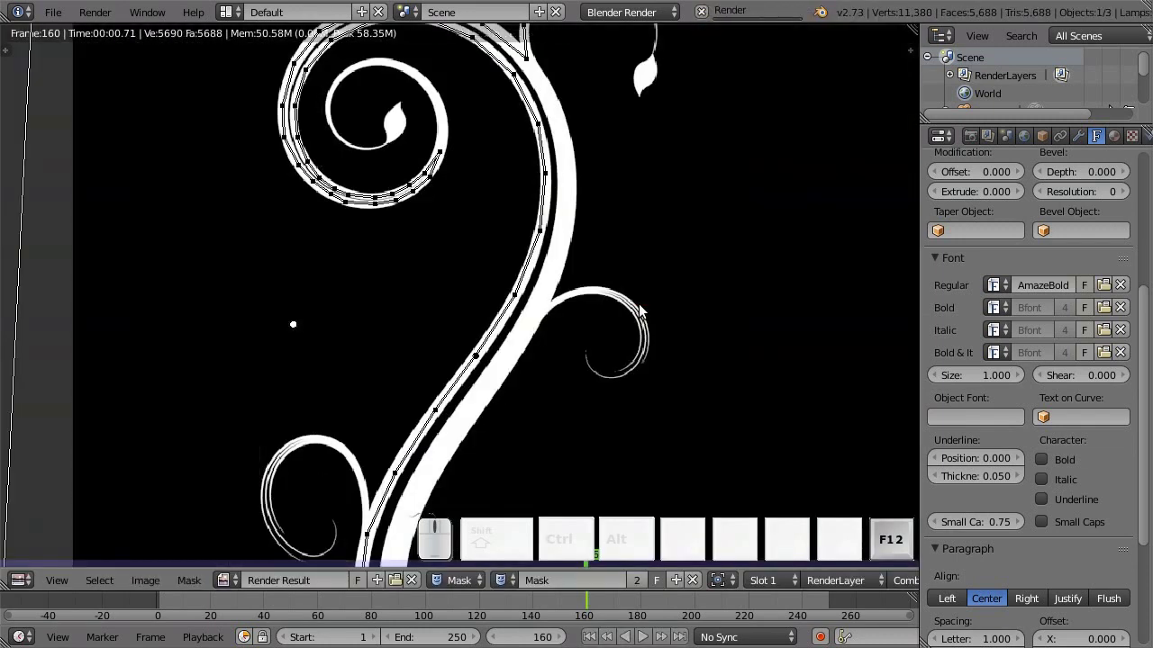
scroll("down", 3)
left_click_drag(711, 316, 592, 303)
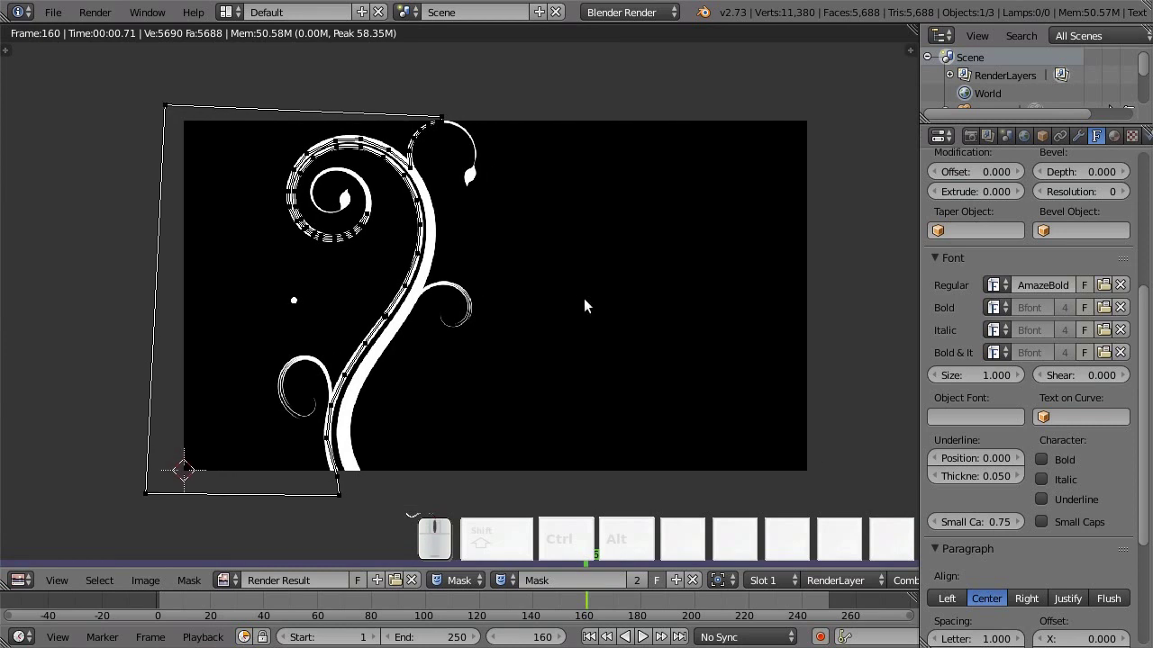
Step: Return from the render and add two more render layers in the Render Layers properties
key("F11")
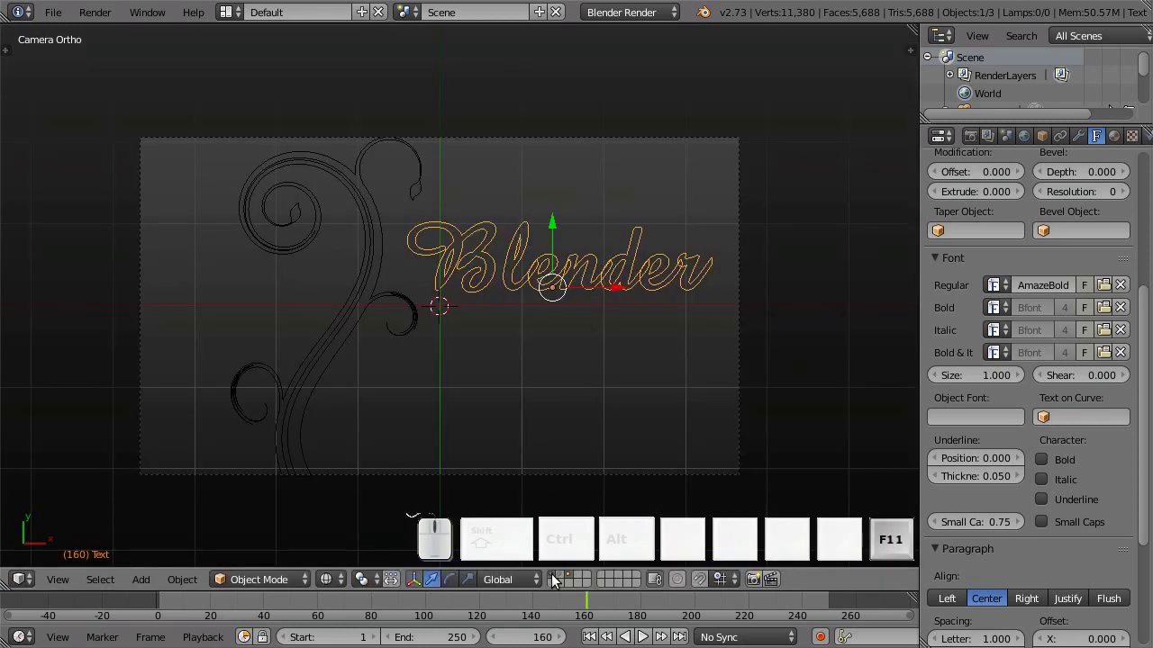
left_click(568, 578)
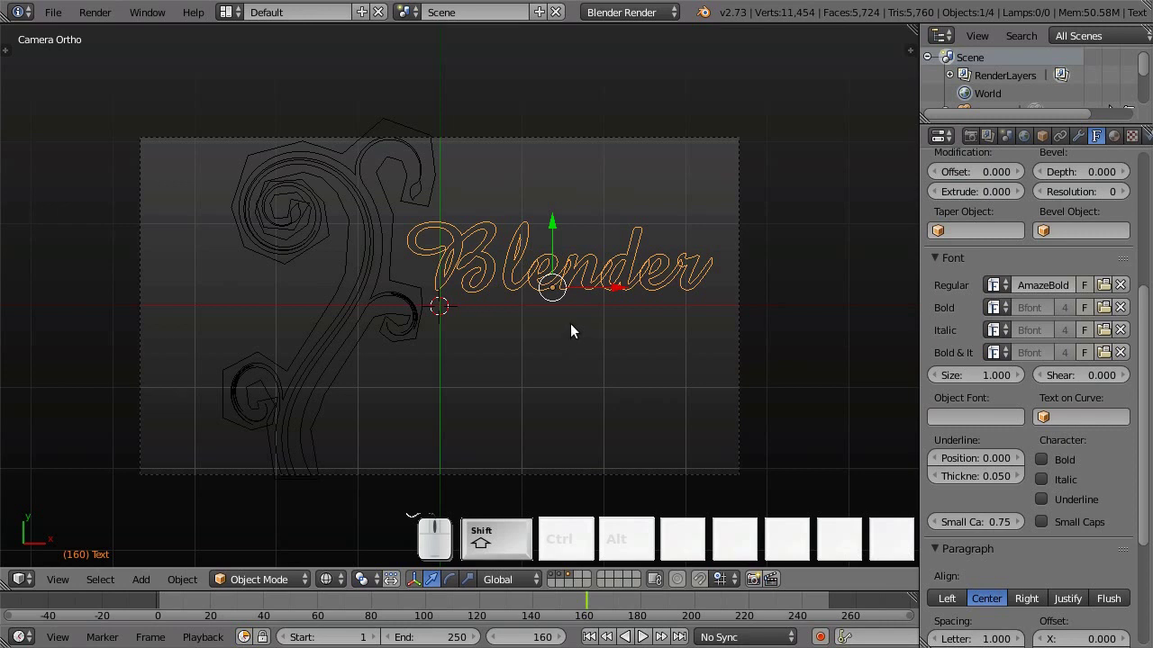
left_click(996, 137)
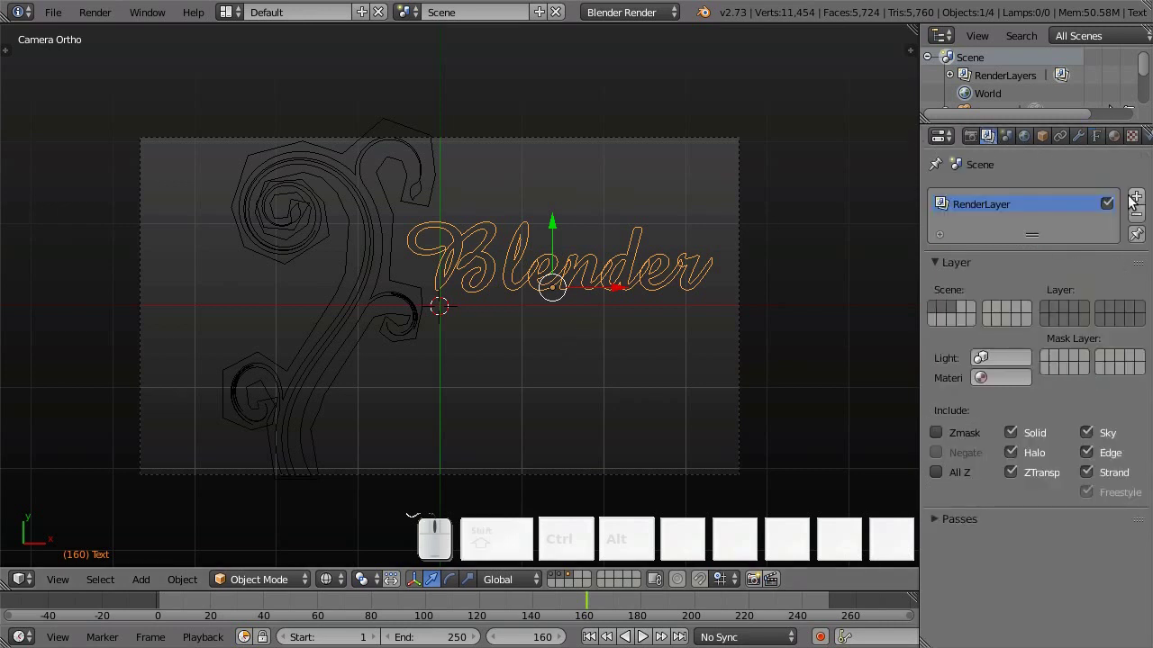
left_click(1144, 200)
left_click(994, 201)
Step: Rename the three render layers Actual, Virtual and Blender
key("shift+a")
key("c")
key("t")
key("u")
key("a")
key("l")
key("Tab")
key("v")
key("i")
key("r")
key("t")
key("u")
key("a")
key("l")
key("Tab")
key("b")
key("l")
key("e")
key("n")
key("d")
key("e")
key("r")
key("Return")
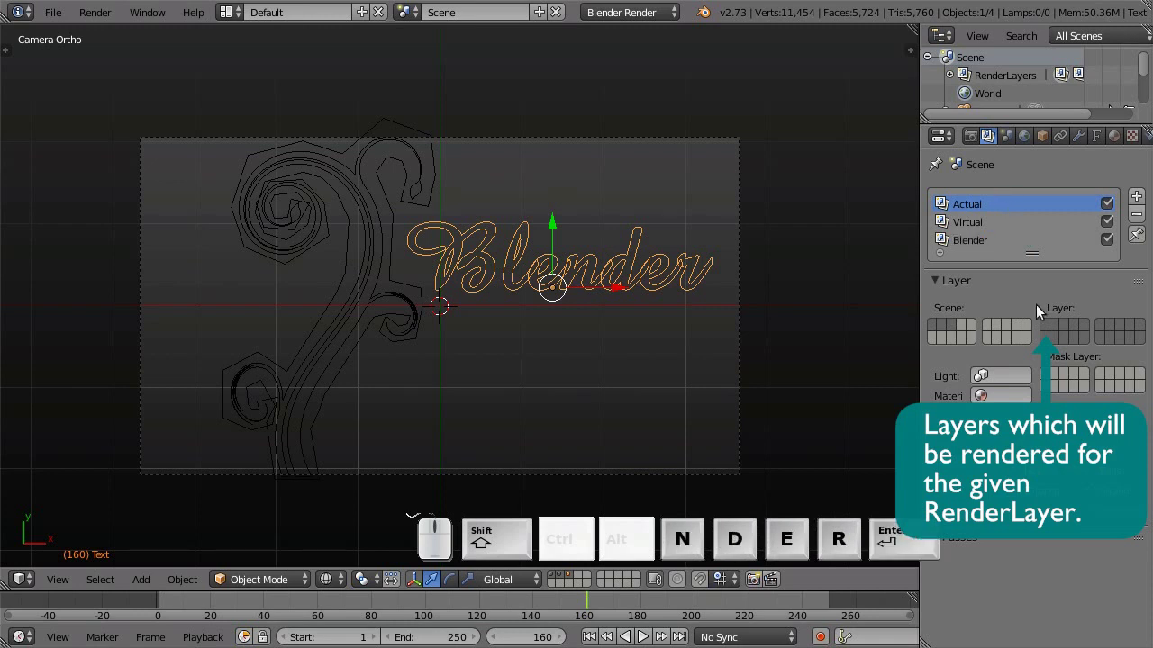
Step: Assign each of Actual, Virtual and Blender its own scene layer
left_click(1050, 332)
left_click(963, 210)
left_click(980, 229)
left_click(1058, 325)
left_click(1001, 242)
left_click(1071, 331)
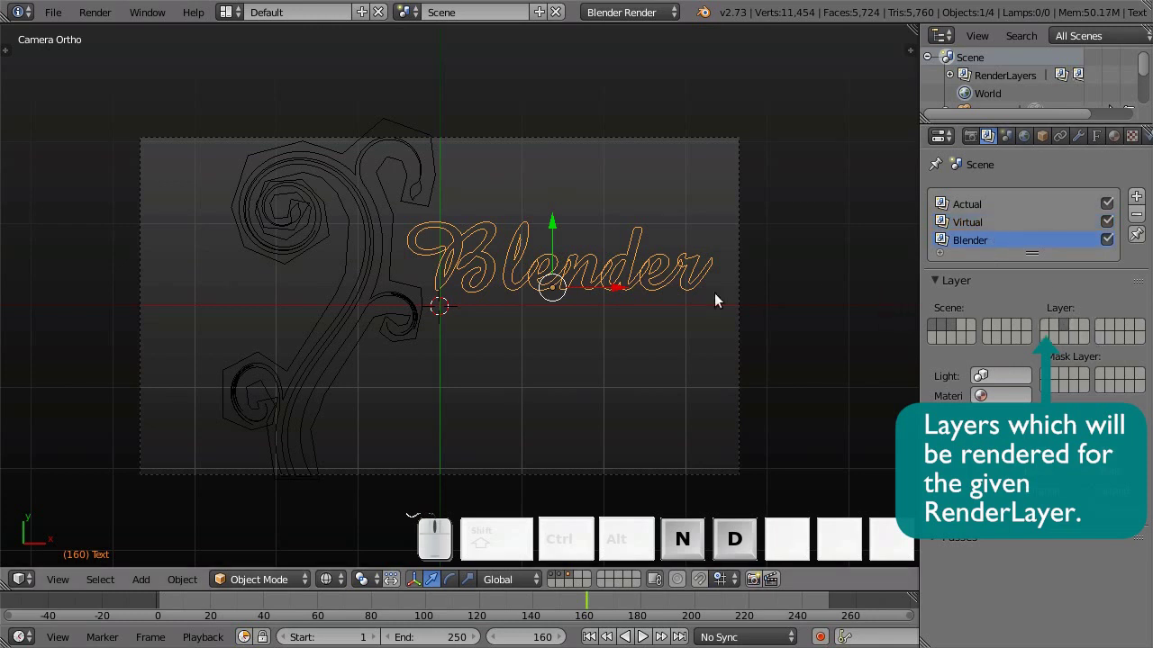
Step: Render a frame, then switch the area to compositing nodes with Use Nodes and Backdrop enabled
key("F12")
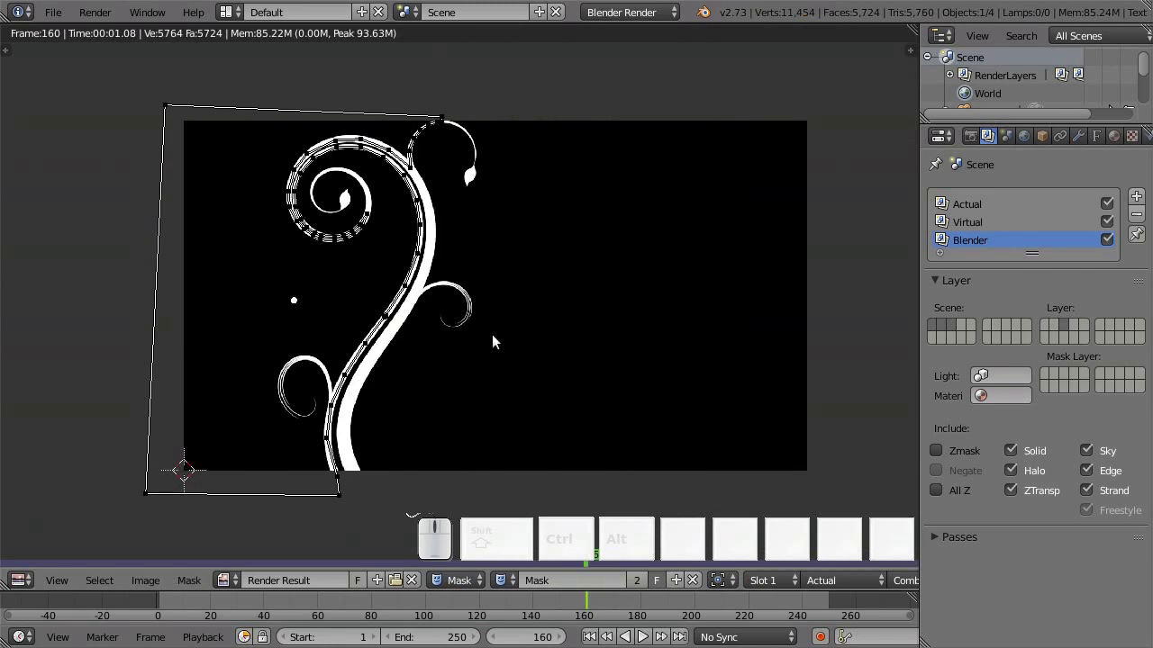
key("shift+F3")
left_click(229, 591)
left_click(281, 581)
left_click(452, 588)
left_click(287, 227)
Step: Route the Actual Render Layers output through a reroute into both Composite and Viewer nodes
left_click_drag(418, 217, 381, 220)
left_click(381, 210)
key("g")
left_click(378, 269)
key("b")
left_click(364, 144)
key("g")
left_click(723, 319)
key("n")
left_click_drag(360, 230, 306, 227)
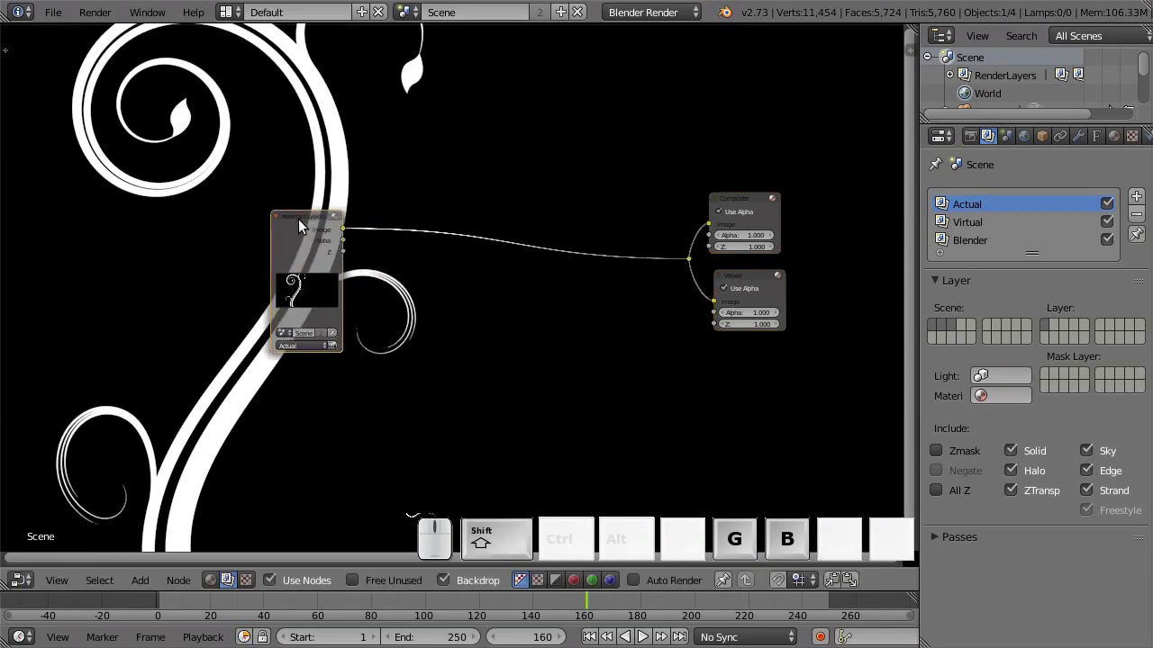
Step: Duplicate the Render Layers node, set the copy to Virtual and place it above the original
key("d")
left_click(307, 77)
scroll("up", 3)
left_click_drag(371, 181, 525, 314)
scroll("up", 3)
left_click(354, 392)
left_click(344, 335)
scroll("down", 3)
left_click_drag(653, 447, 363, 342)
Step: Add a Color Mix node with its blend type set to Multiply
key("shift+a")
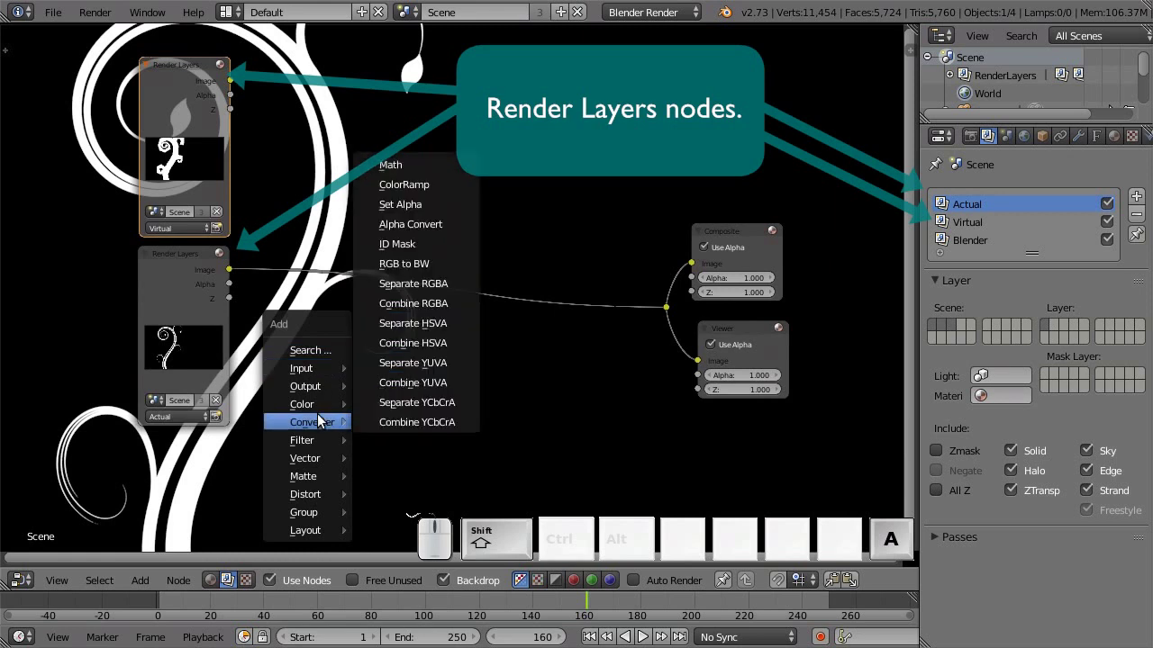
left_click(432, 197)
left_click(329, 201)
scroll("up", 3)
left_click(381, 182)
left_click(389, 169)
Step: Connect the Virtual and Actual images into the Multiply node feeding Composite, and render the frame
left_click(397, 243)
scroll("down", 3)
middle_click(498, 304)
left_click_drag(233, 43, 384, 409)
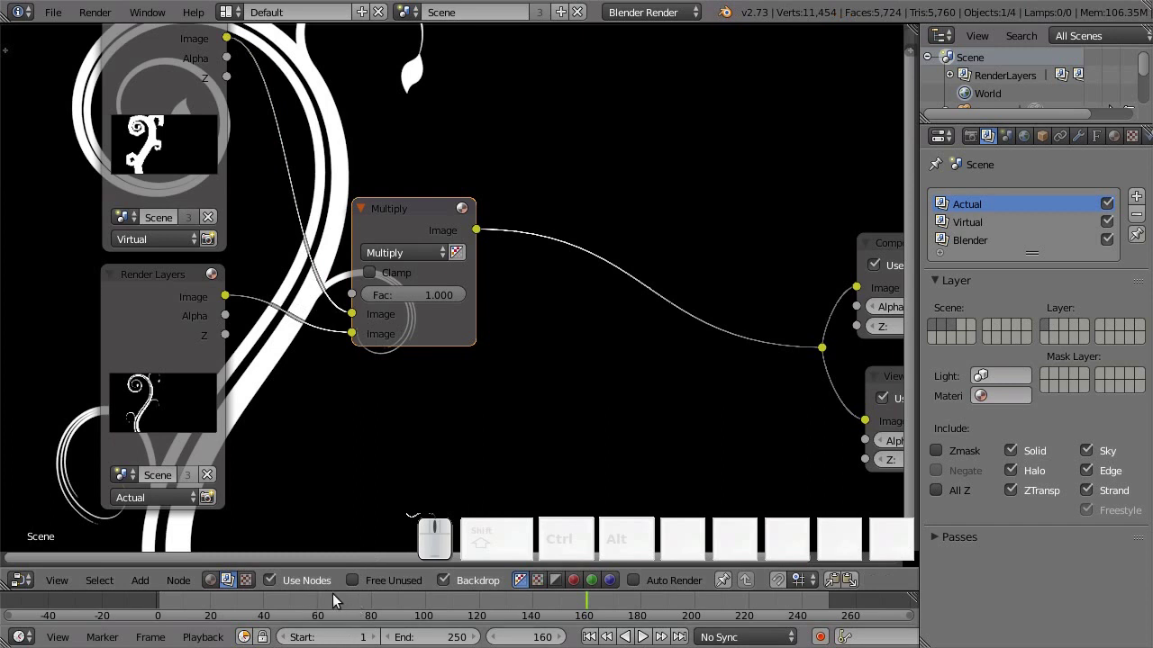
left_click(307, 605)
key("F12")
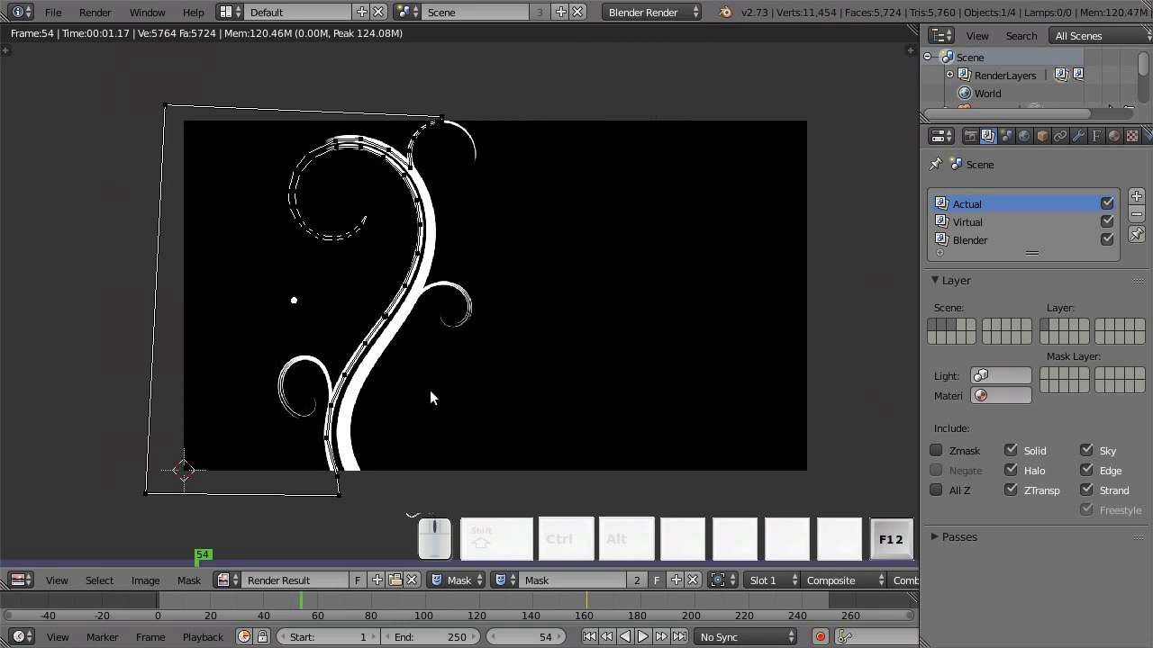
Step: Re-render to check the multiplied result and tidy the node layout
left_click(251, 603)
key("F12")
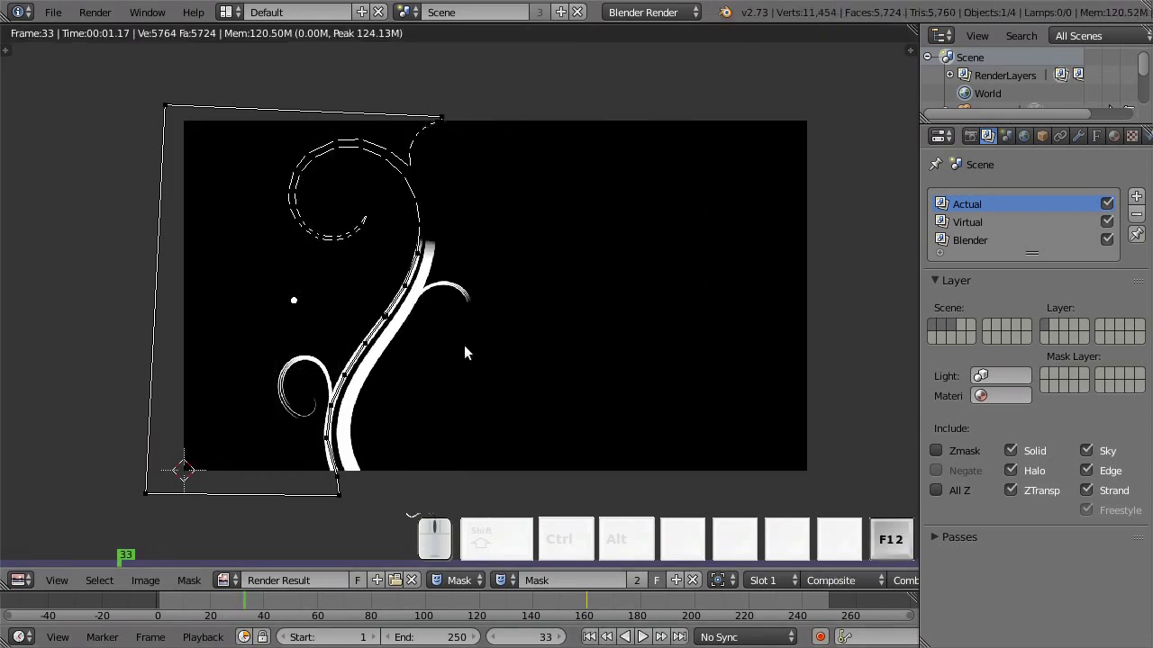
key("F11")
left_click_drag(614, 353, 609, 377)
middle_click(622, 378)
left_click_drag(353, 248, 418, 177)
Step: Add a second Color Mix node with its blend type set to Screen
key("shift+a")
left_click(521, 250)
left_click(449, 63)
left_click(513, 116)
scroll("up", 3)
middle_click(560, 225)
left_click(512, 147)
left_click(502, 292)
Step: Link the Multiply output into the Screen node's first image and its output to Composite and Viewer
scroll("down", 3)
middle_click(618, 394)
scroll("down", 3)
middle_click(528, 312)
key("a")
key("b")
left_click_drag(529, 270, 756, 520)
key("g")
left_click(816, 208)
middle_click(348, 307)
scroll("up", 3)
left_click_drag(607, 339, 513, 236)
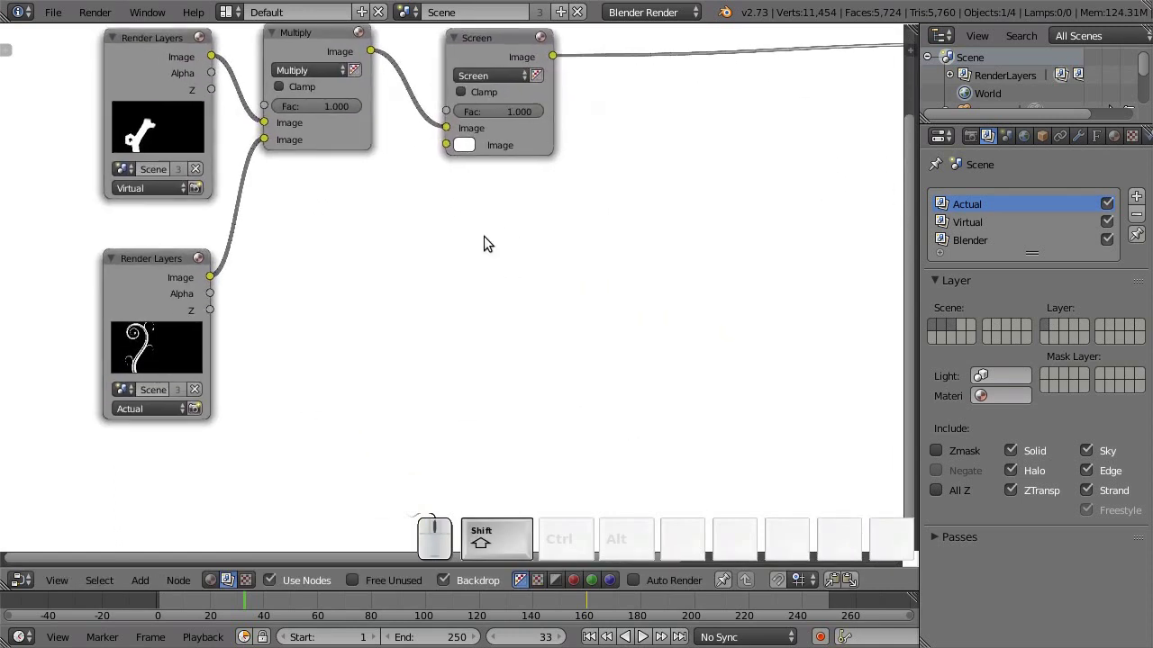
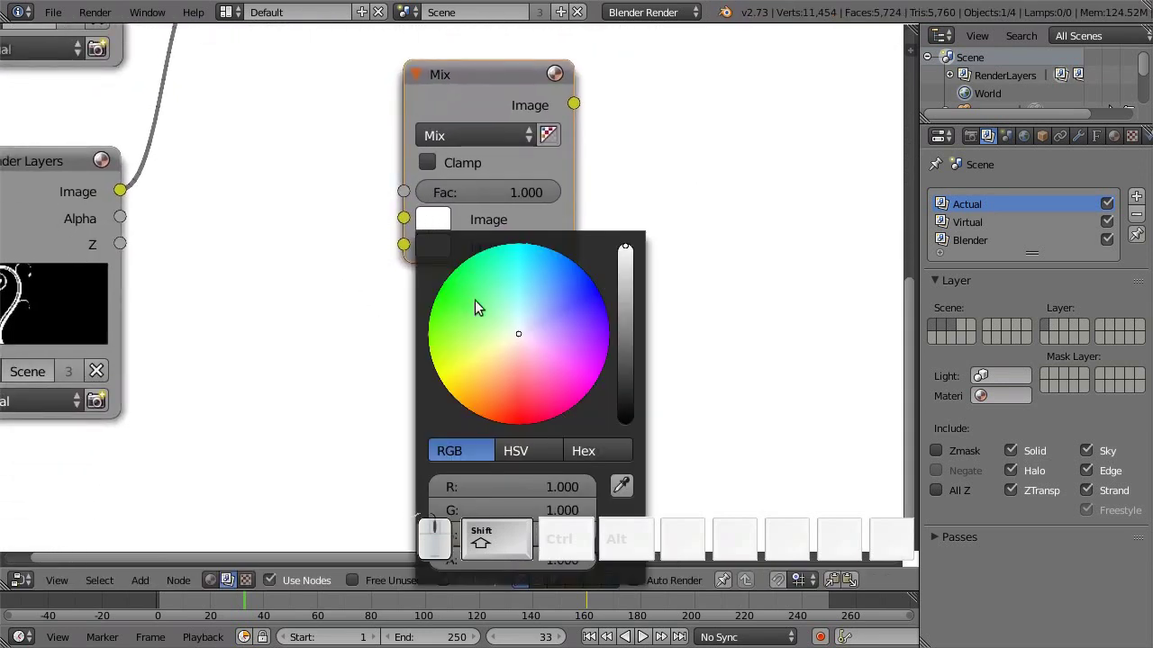
Step: Set the Mix node's first colour to beige hex A09080
scroll("down", 3)
left_click_drag(656, 344, 479, 177)
left_click(471, 177)
left_click(585, 368)
left_click(538, 414)
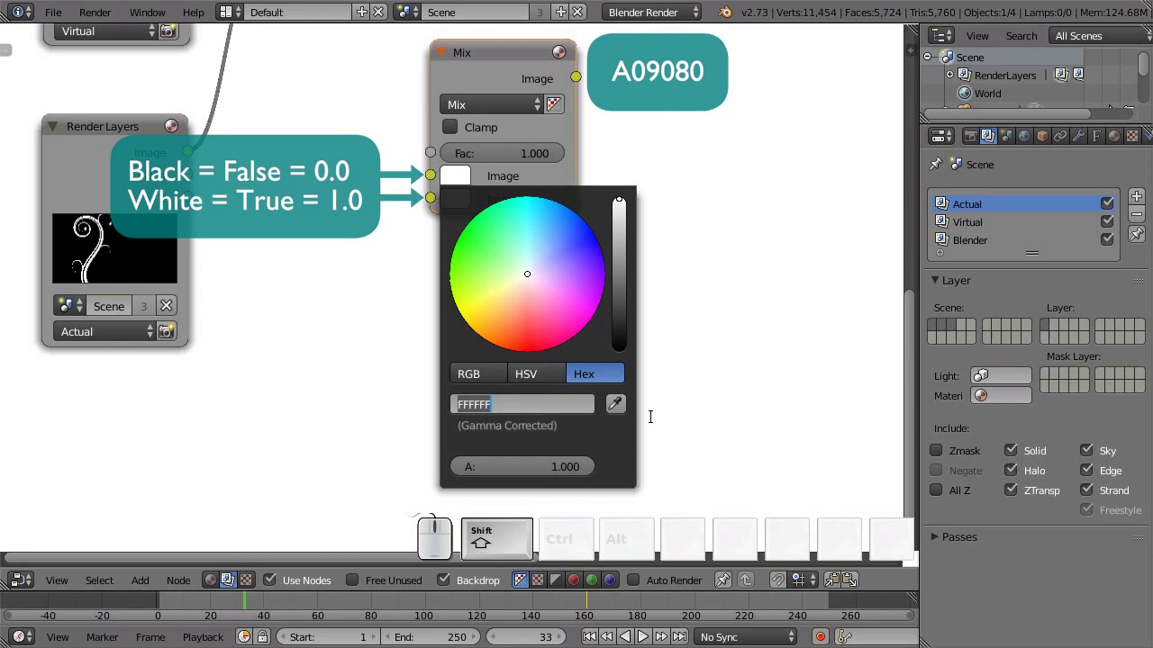
key("shift+a")
key("0")
key("0")
key("9")
key("8")
key("0")
key("Return")
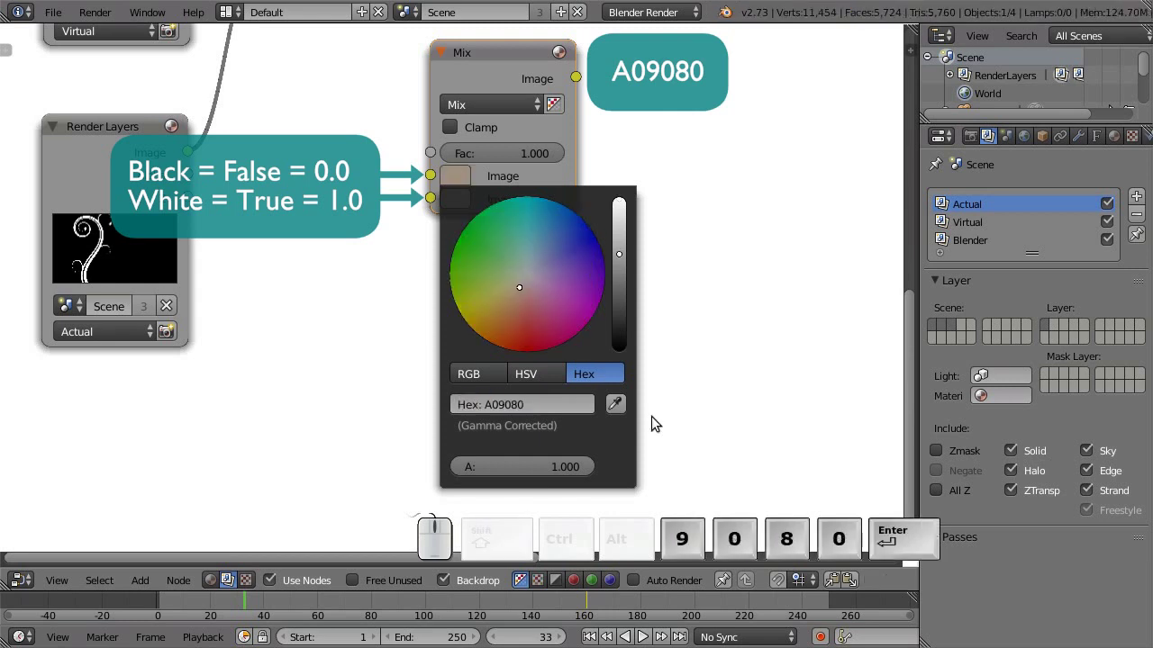
Step: Set the Mix node's second colour to dark maroon hex 602040
left_click(454, 210)
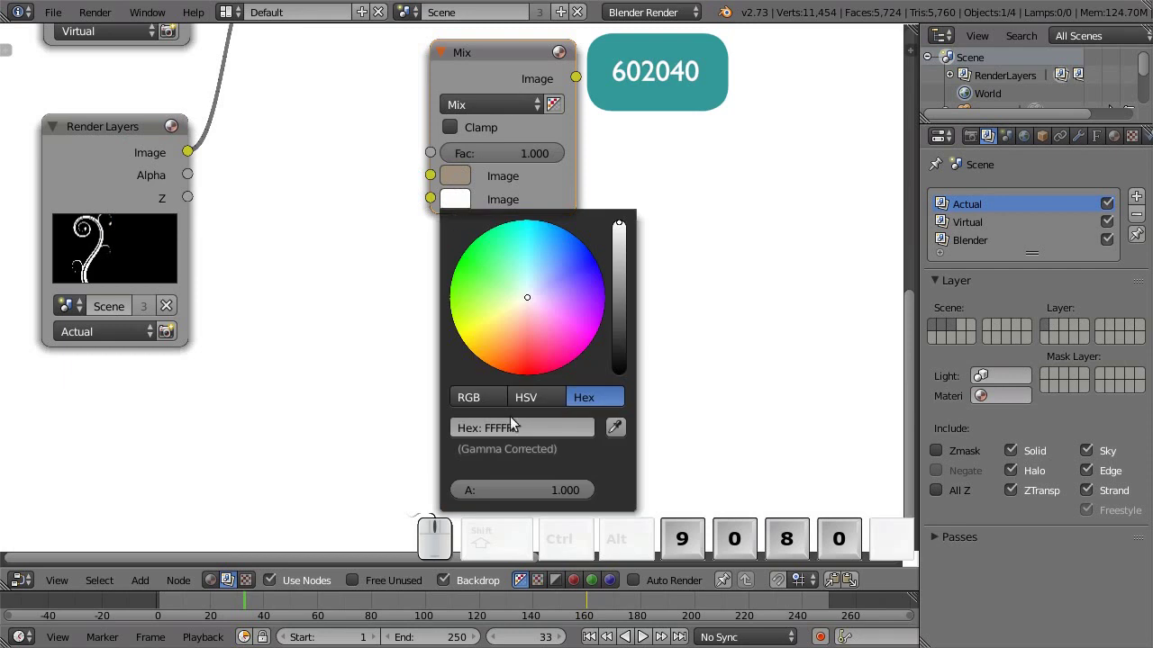
left_click(526, 426)
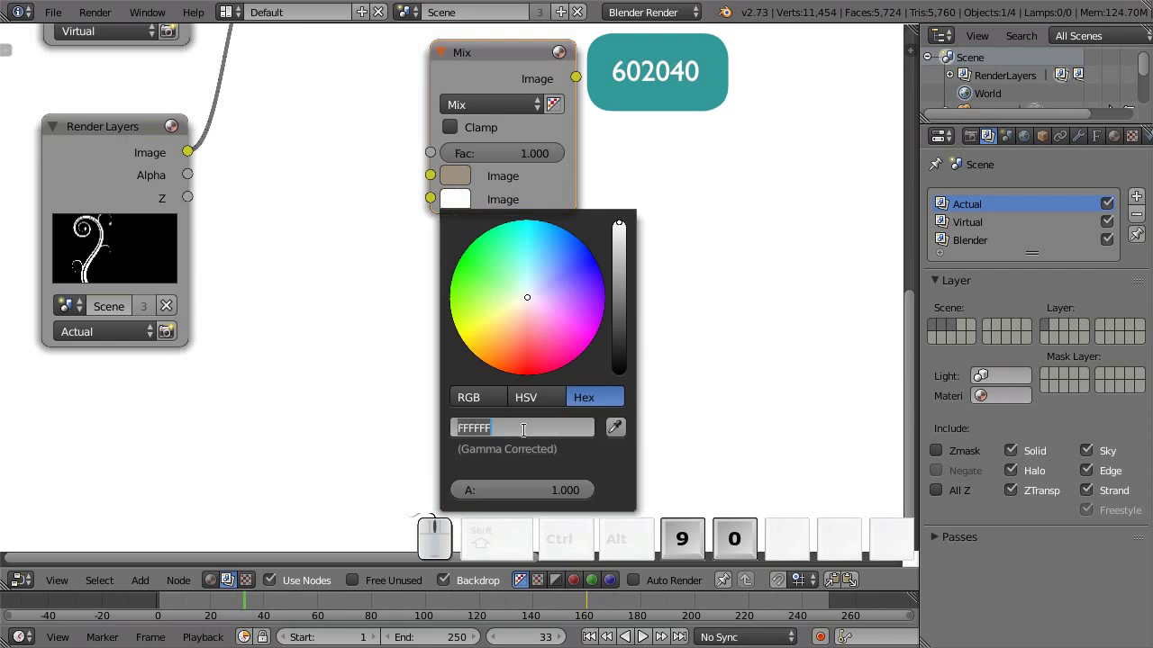
key("6")
key("0")
key("2")
key("0")
key("4")
key("0")
key("Return")
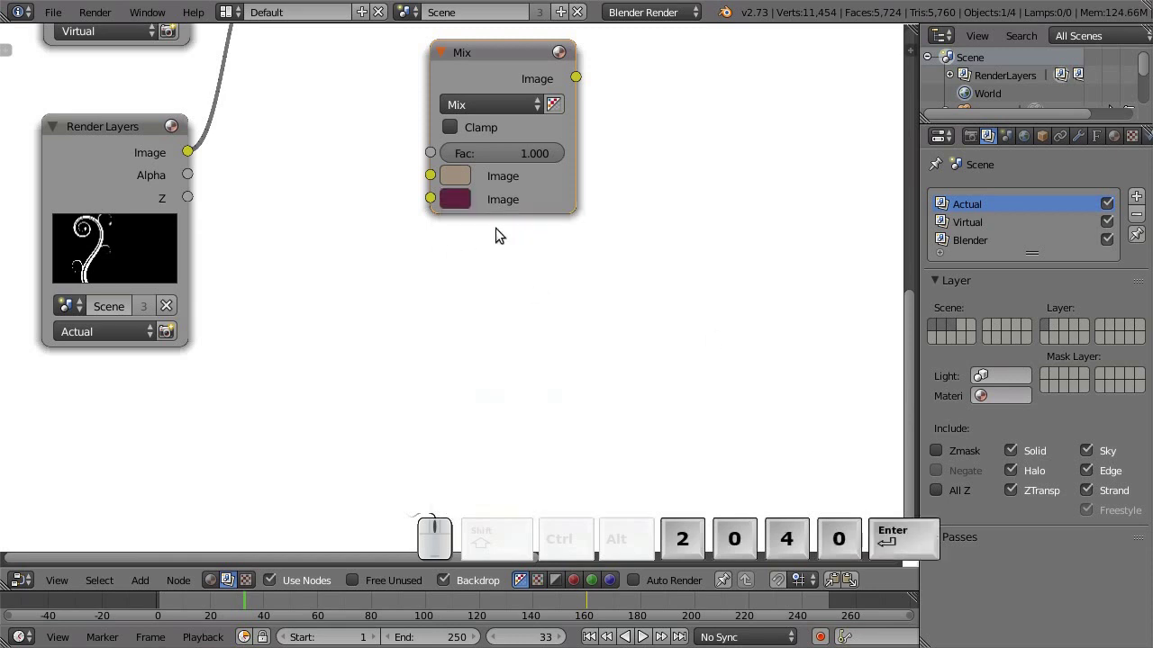
Step: Move the beige-and-maroon Mix node and link its output into the Screen node's second image input
left_click_drag(587, 240, 467, 218)
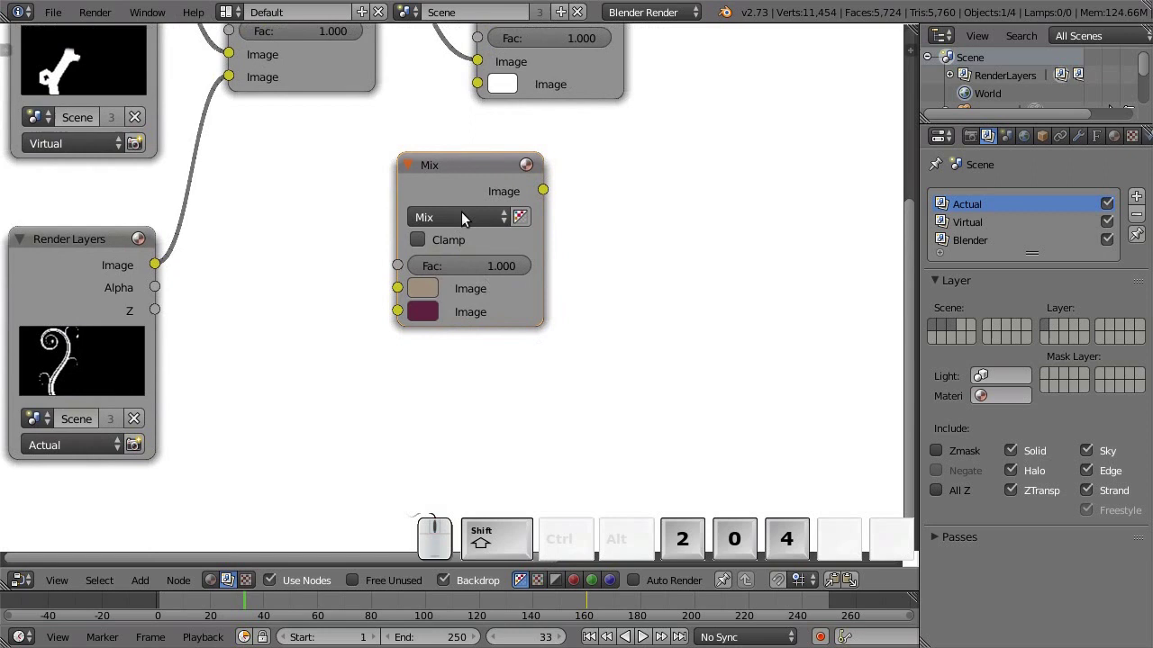
left_click_drag(457, 172, 410, 241)
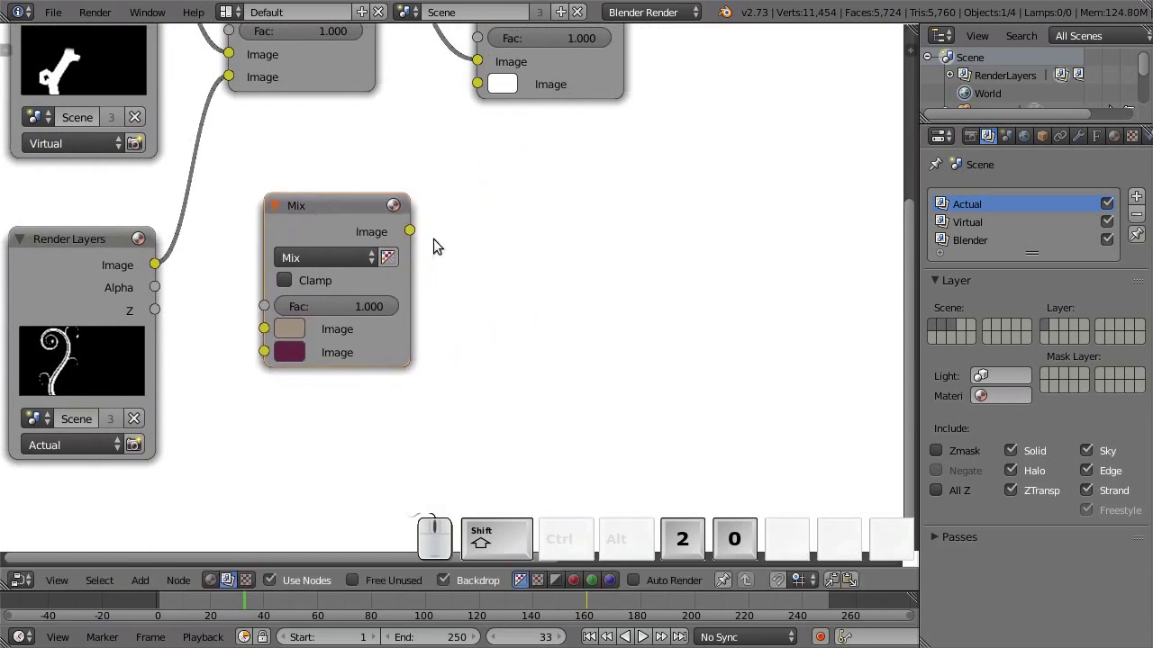
left_click_drag(417, 232, 576, 271)
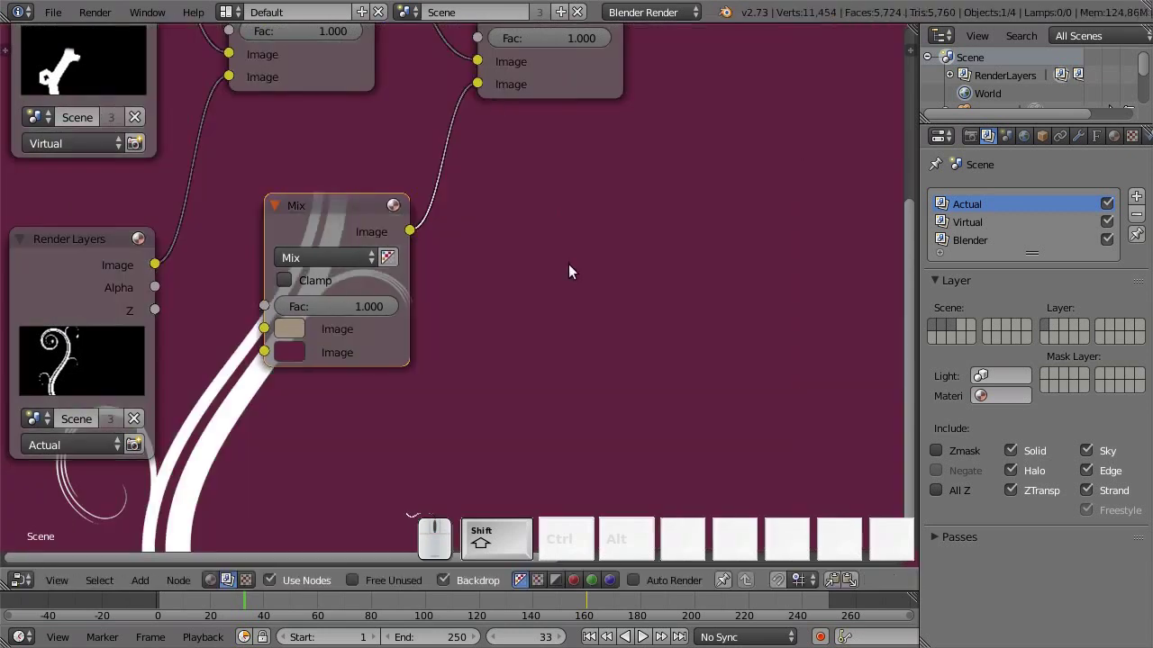
left_click_drag(620, 348, 623, 291)
scroll("down", 3)
left_click_drag(622, 258, 453, 200)
Step: Rearrange the nodes around the Screen node now that the backdrop shows maroon
left_click(537, 85)
left_click(411, 236)
key("shift+g")
left_click(547, 215)
left_click_drag(244, 487, 258, 341)
key("shift+a")
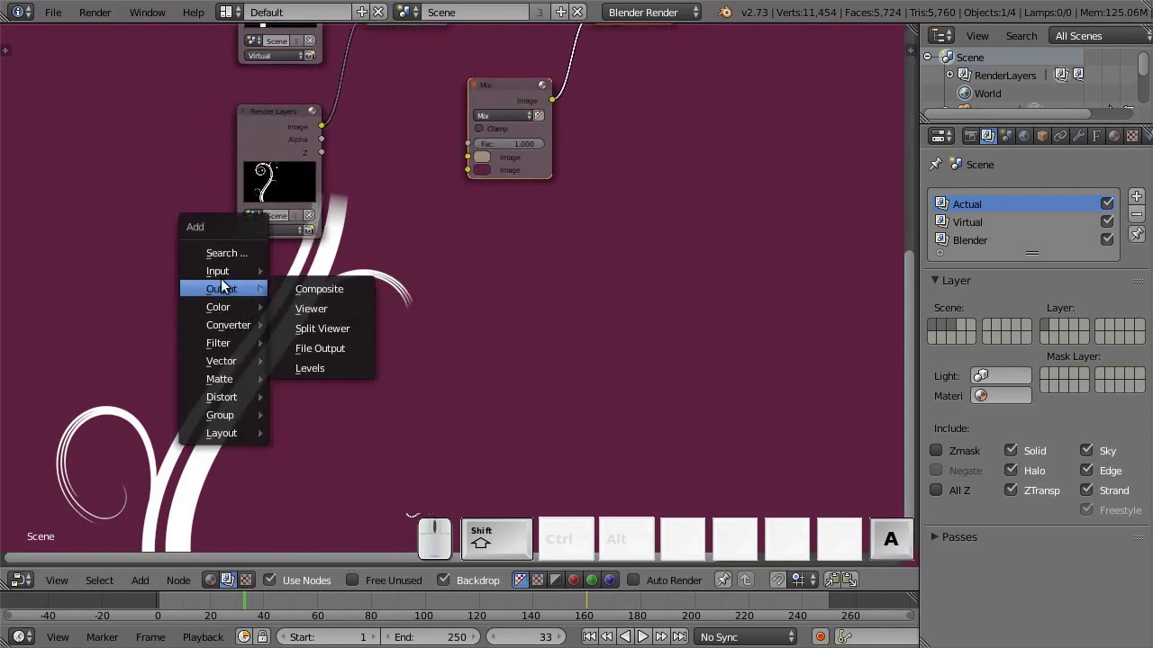
Step: Add a Mask input node, position it, and assign the scene's mask to it
left_click(340, 338)
left_click(241, 256)
left_click(295, 120)
key("g")
left_click(297, 95)
scroll("up", 3)
middle_click(487, 239)
scroll("up", 3)
left_click(205, 282)
left_click(233, 308)
scroll("up", 3)
scroll("down", 3)
left_click_drag(672, 311, 433, 377)
Step: Add a colour Mix node set to Screen blending
key("shift+a")
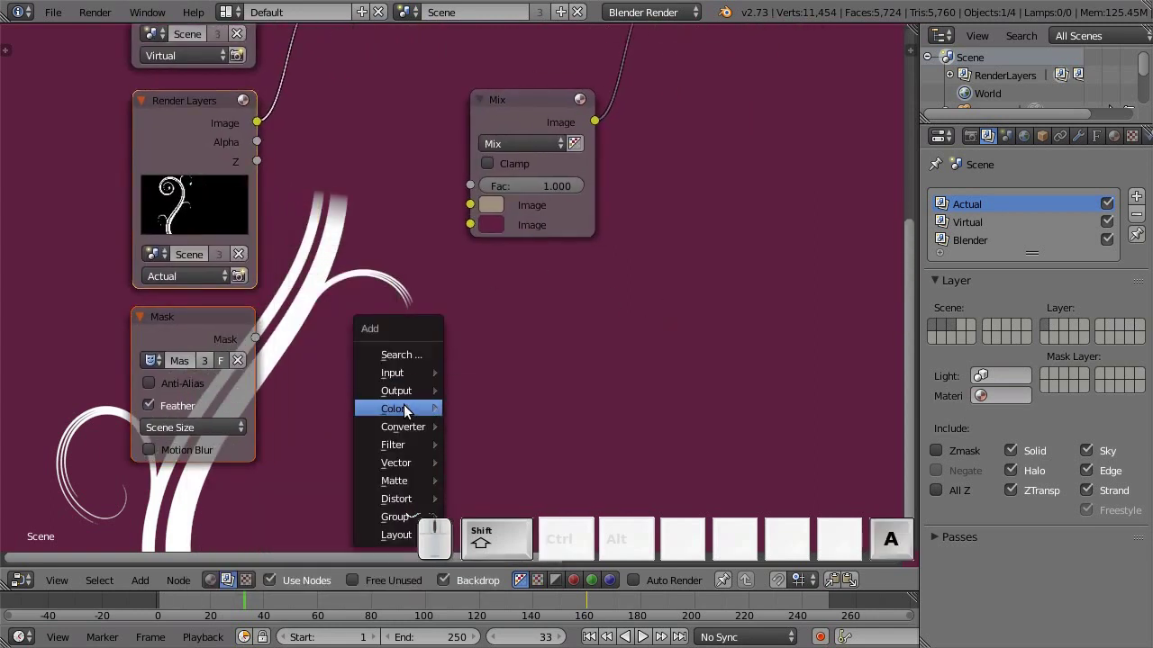
left_click(524, 196)
left_click(346, 265)
left_click(396, 311)
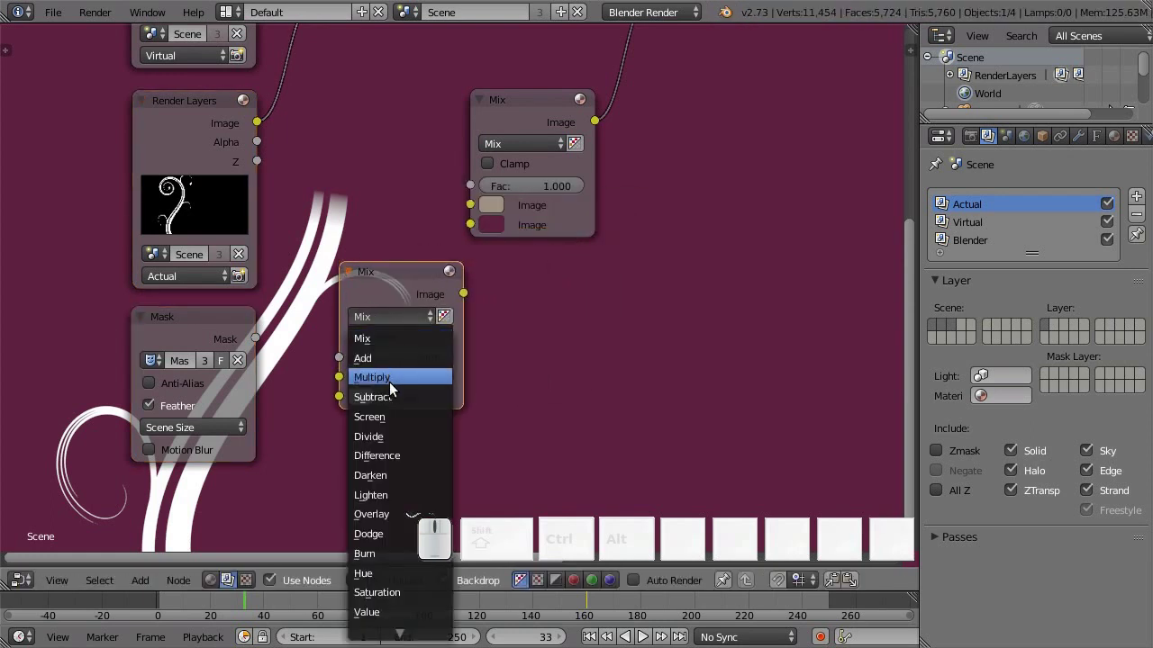
left_click(406, 420)
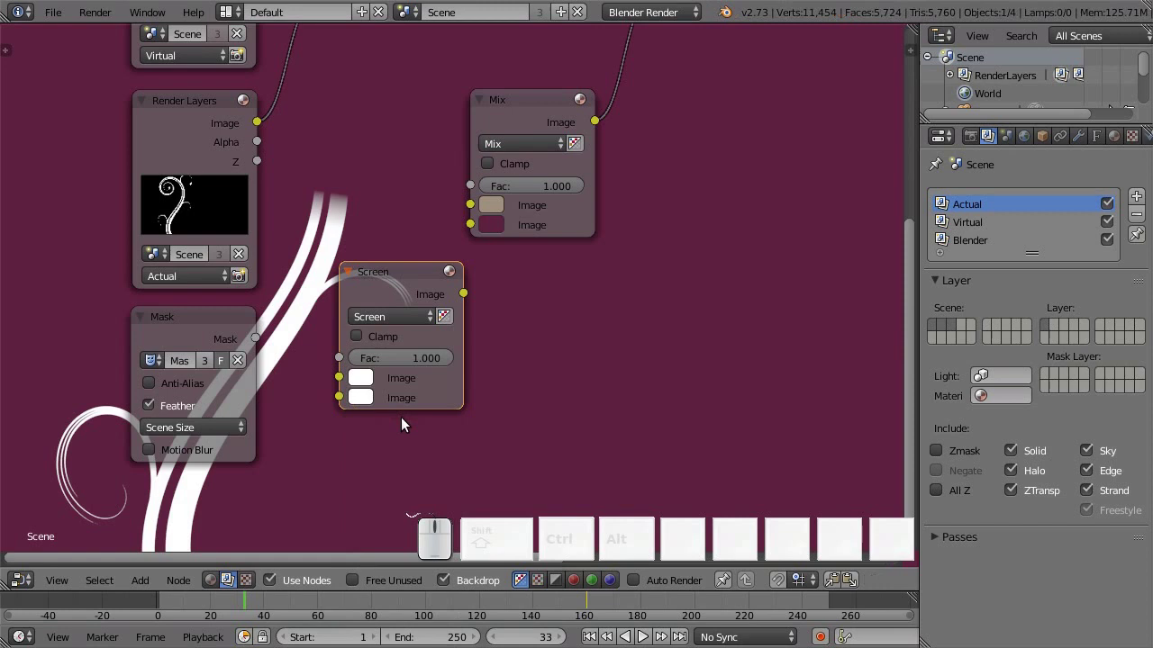
scroll("up", 3)
Step: Feed the Actual render layer and Mask into Screen and drive the Mix factor with its output
left_click_drag(743, 317, 685, 313)
left_click_drag(307, 91, 331, 389)
left_click_drag(304, 366, 665, 301)
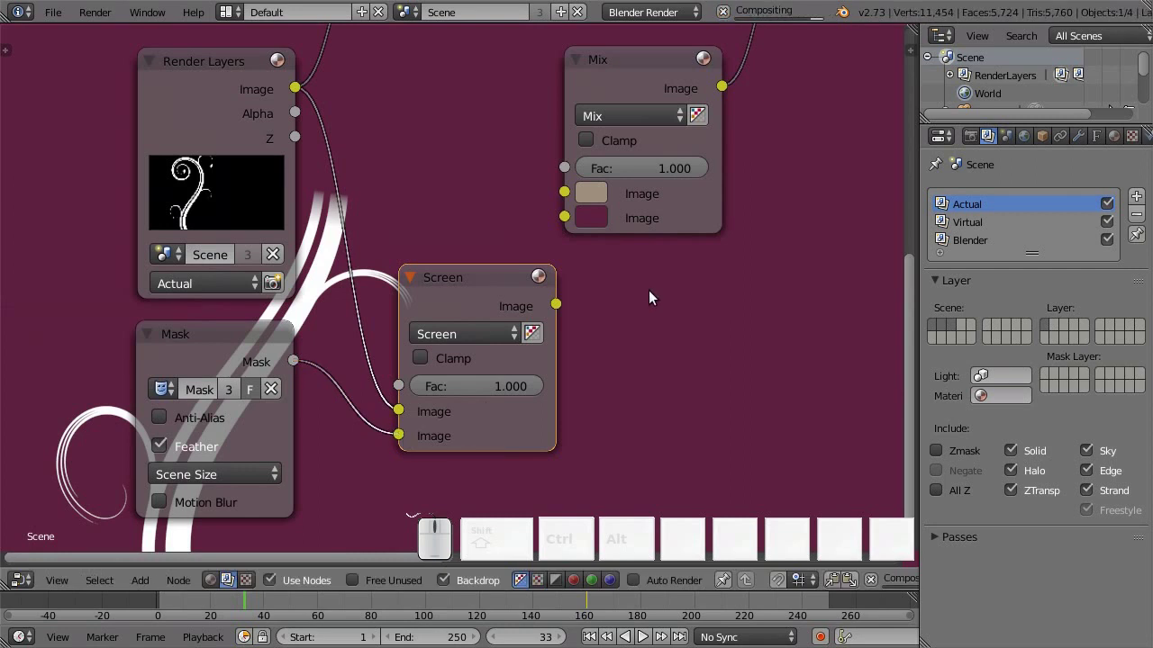
left_click_drag(474, 282, 467, 85)
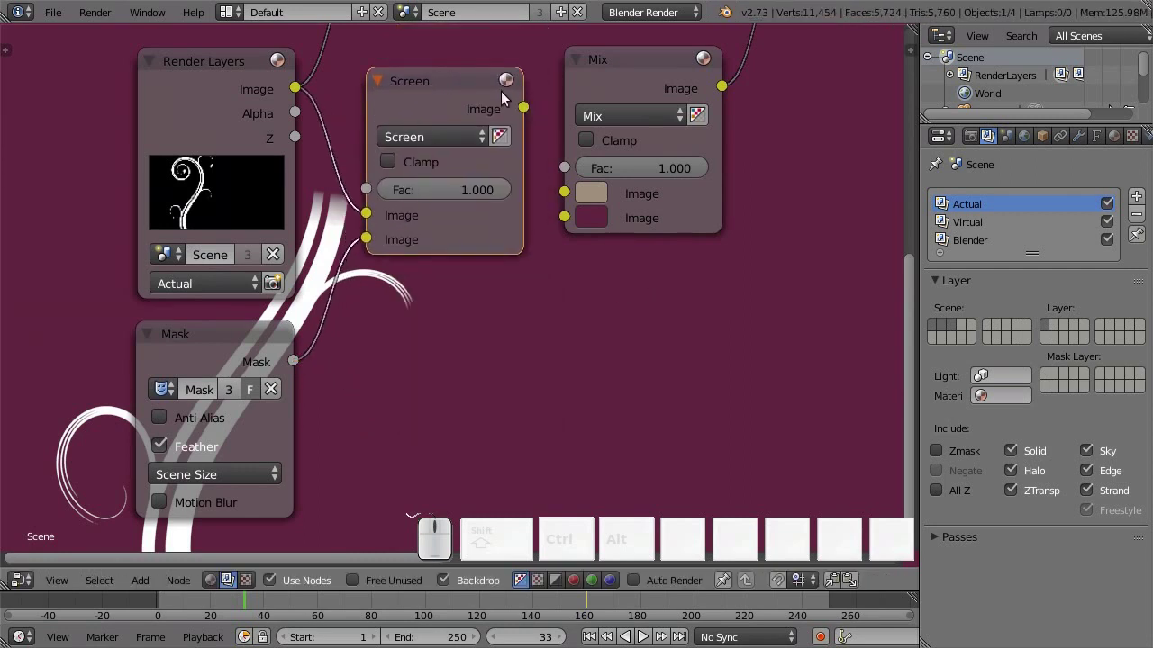
left_click_drag(528, 108, 583, 187)
scroll("down", 3)
scroll("down", 3)
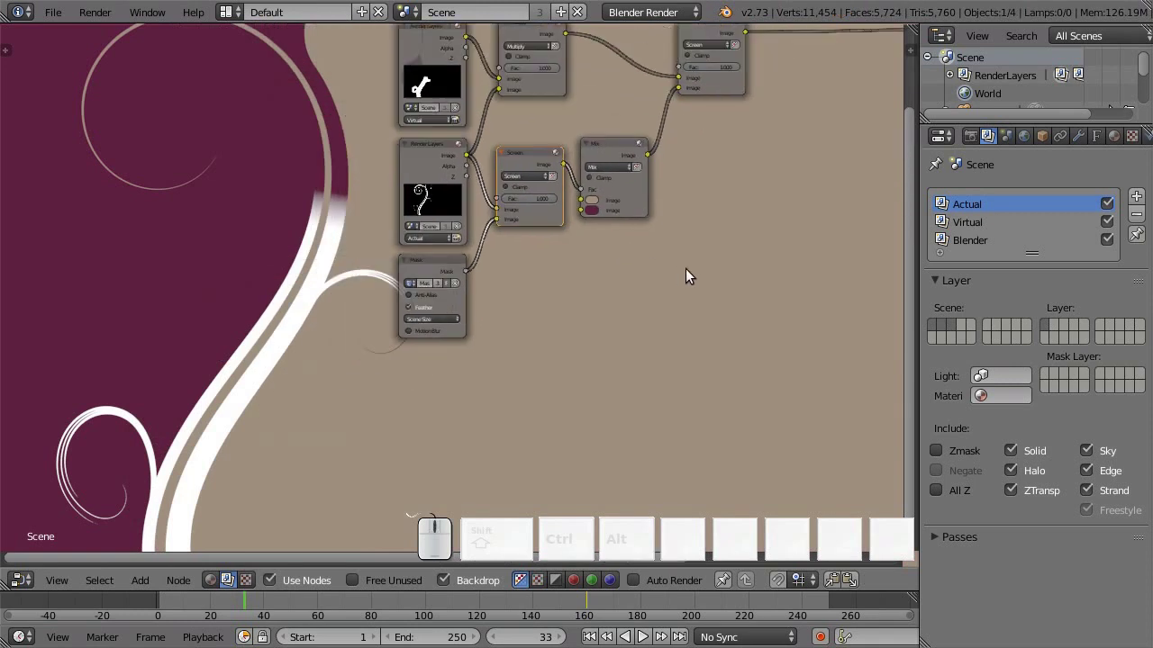
Step: Jump to frame 93 and switch the main area back to the 3D camera view
middle_click(684, 254)
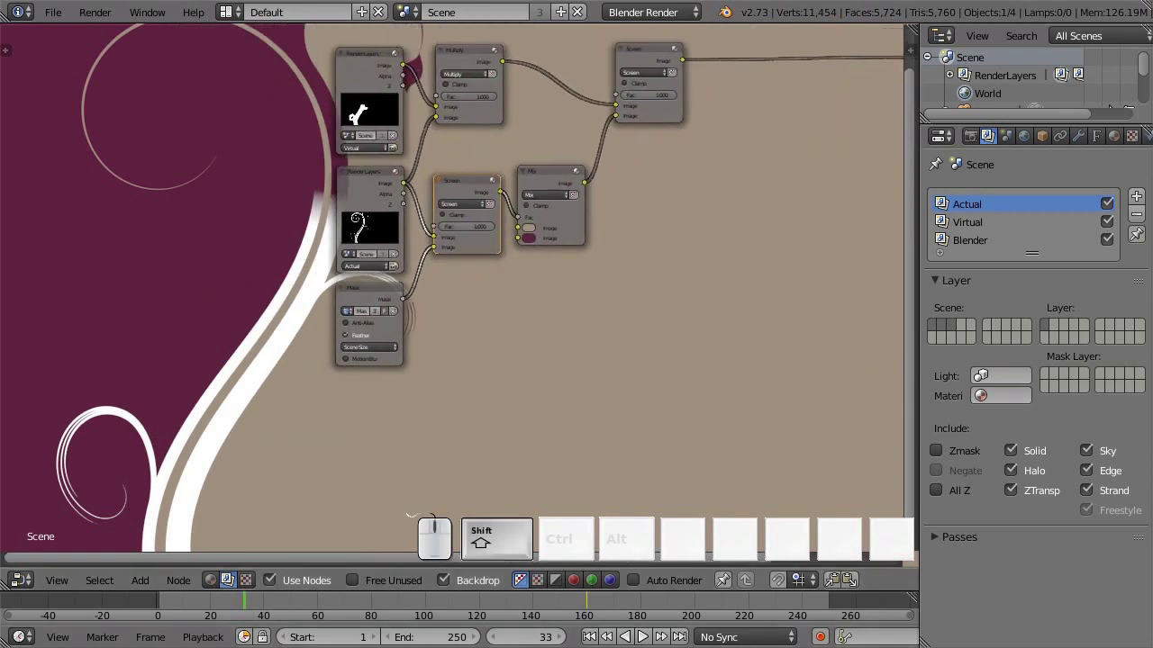
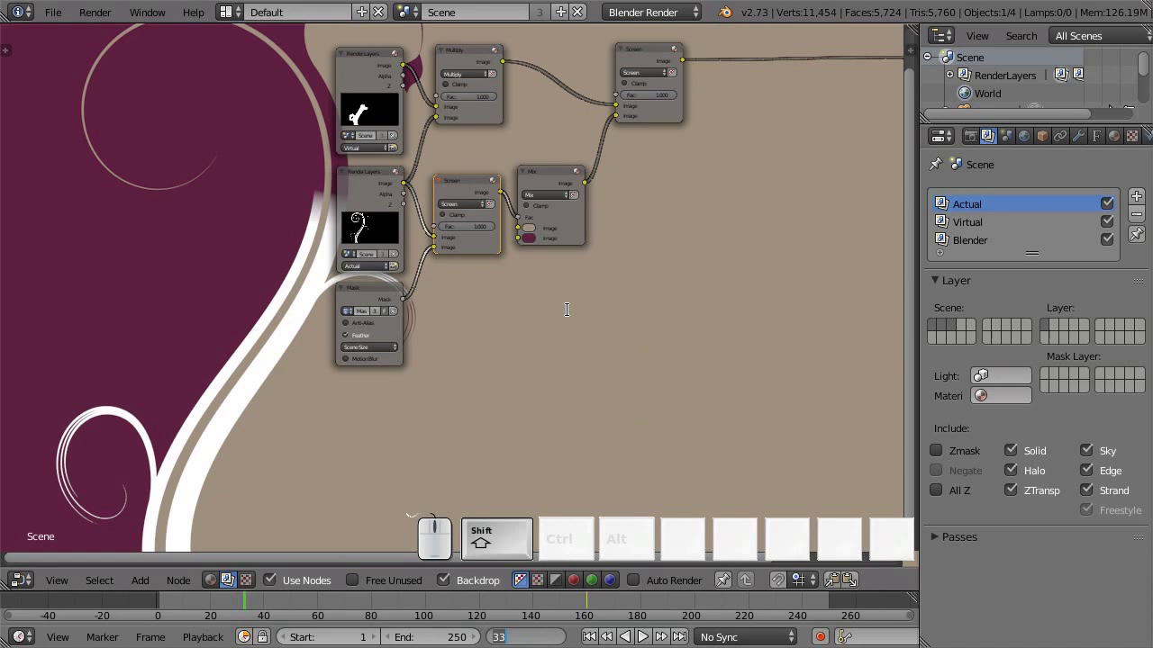
key("shift+9")
key("3")
key("Return")
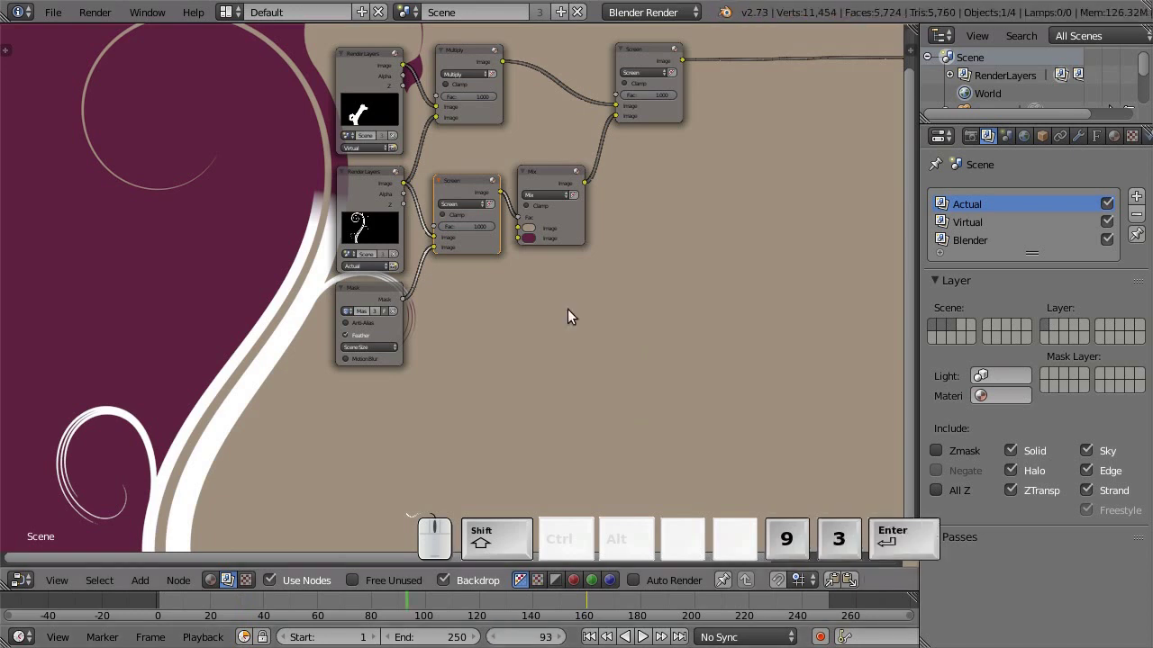
key("F5")
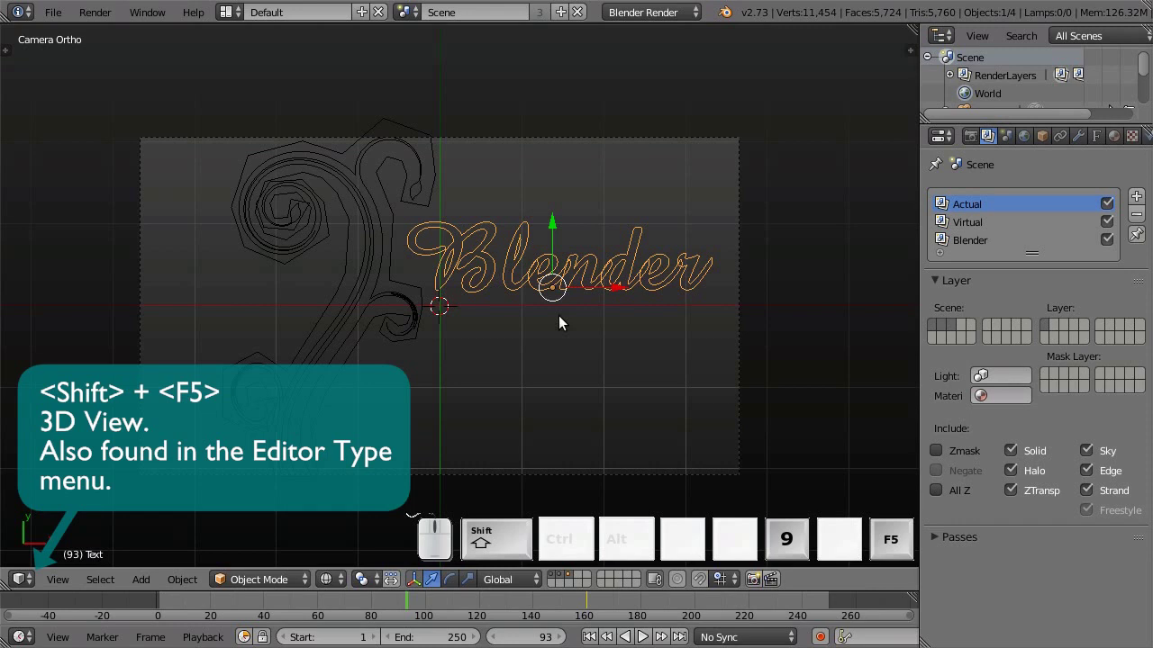
key("F12")
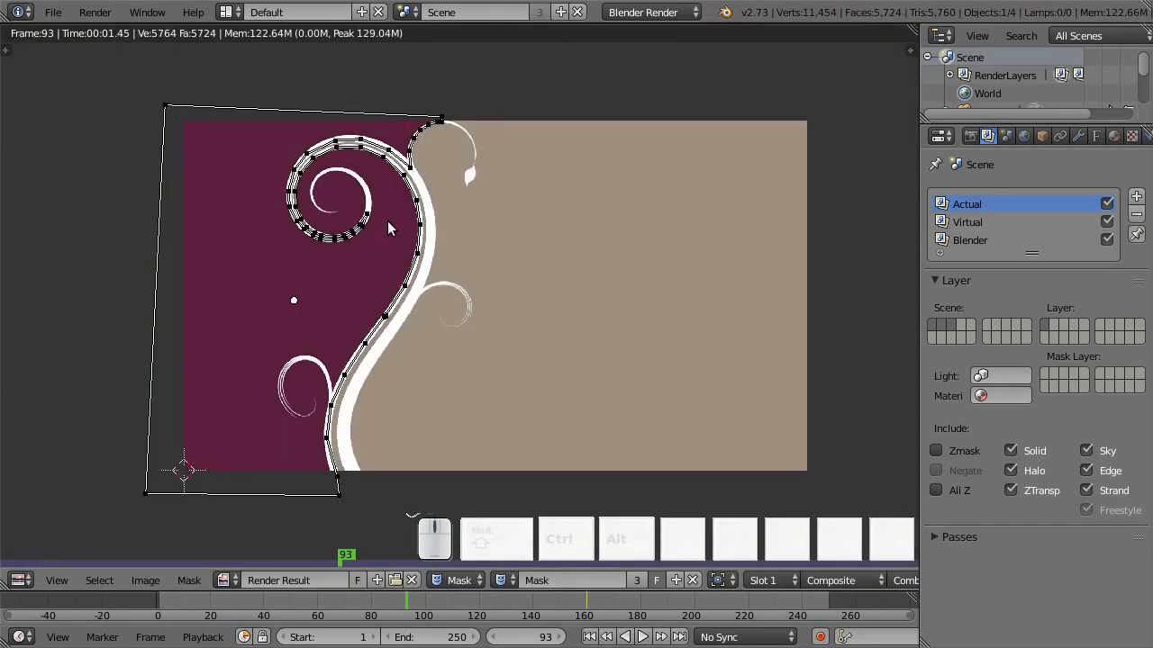
scroll("up", 3)
scroll("down", 3)
key("F11")
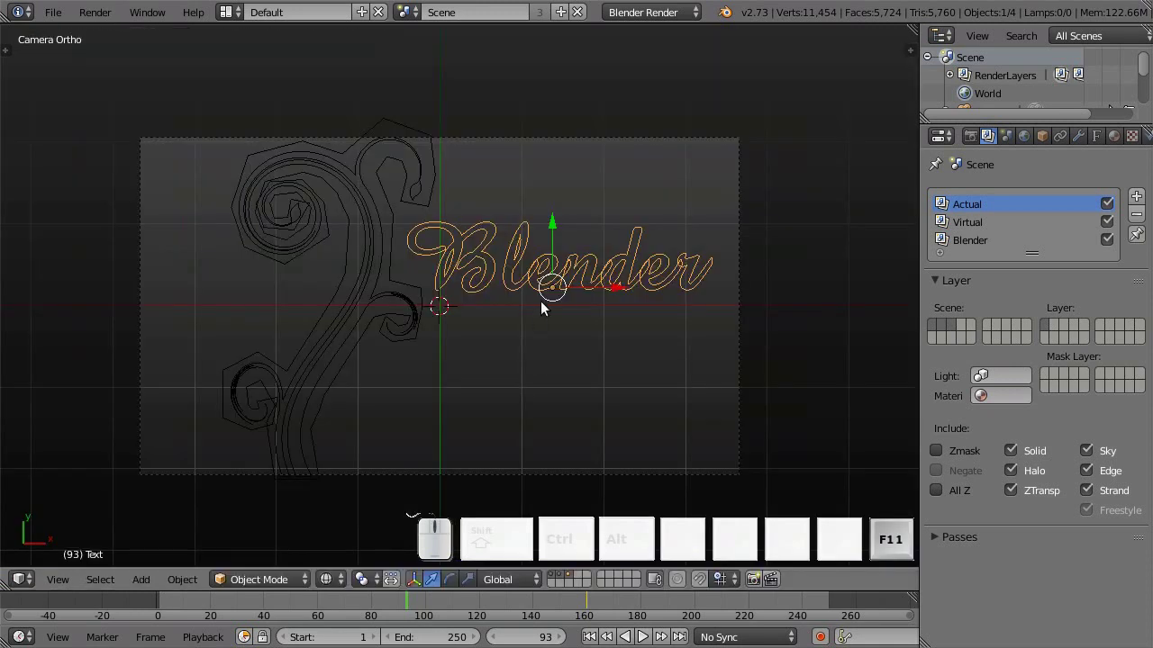
Step: Move the Blender text left past the camera frame and keyframe its Location at frame 93
left_click_drag(624, 291, 427, 250)
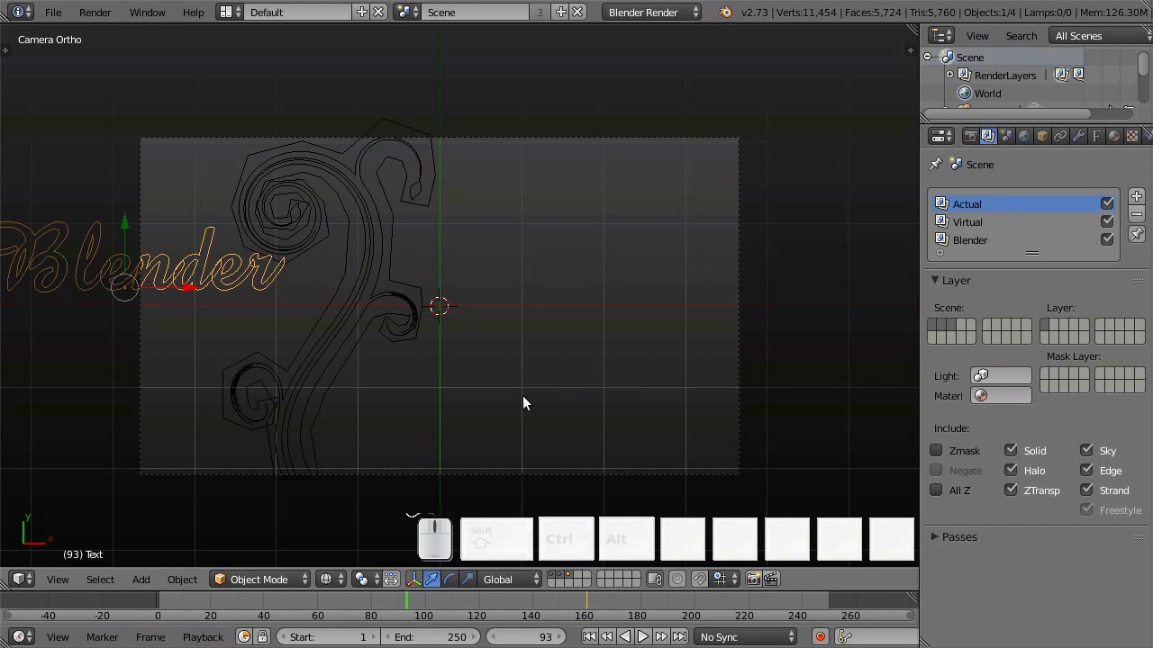
key("i")
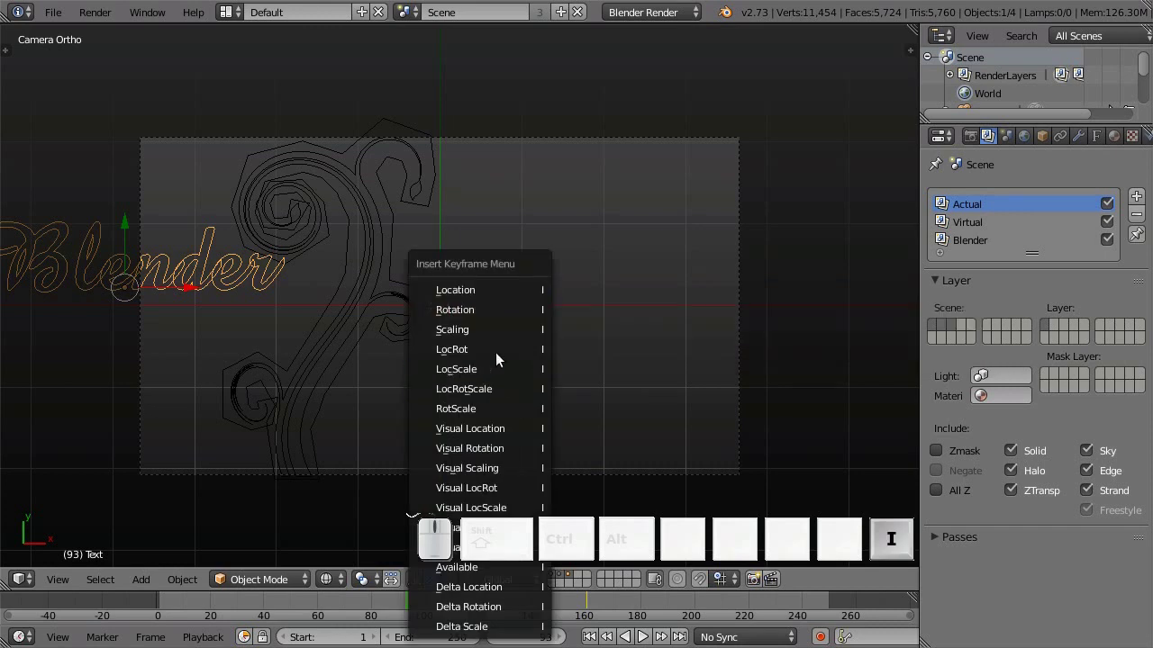
left_click_drag(499, 279, 507, 255)
left_click(510, 267)
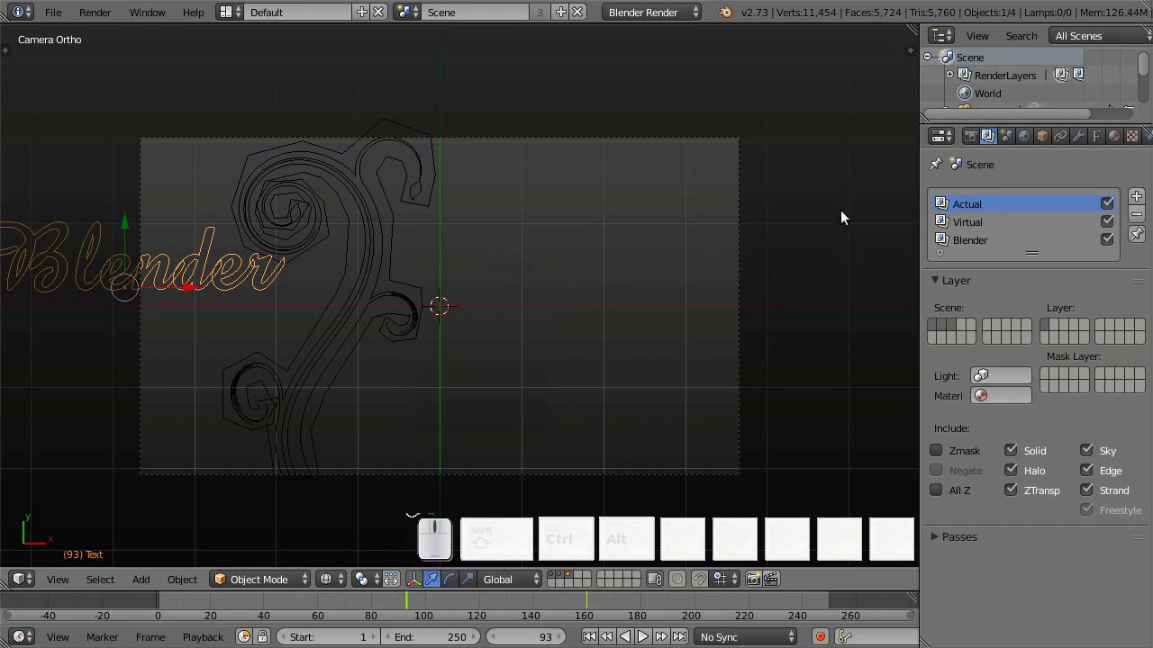
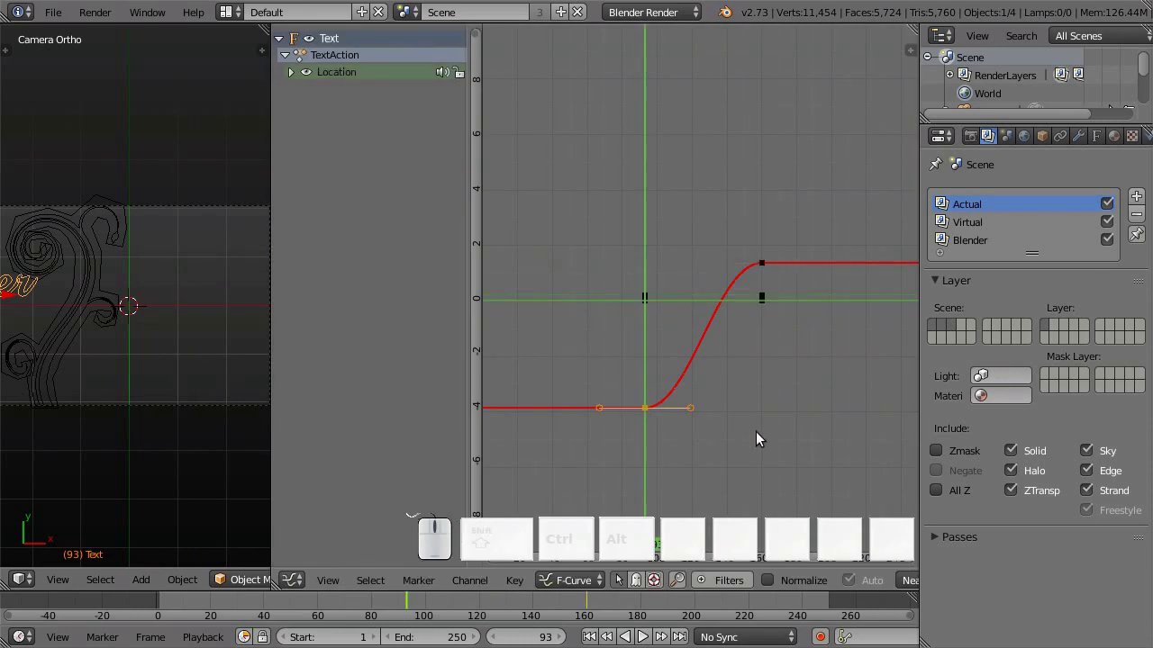
Step: Set the first location keyframe's handle to Vector so the slide starts without easing
key("v")
left_click(762, 438)
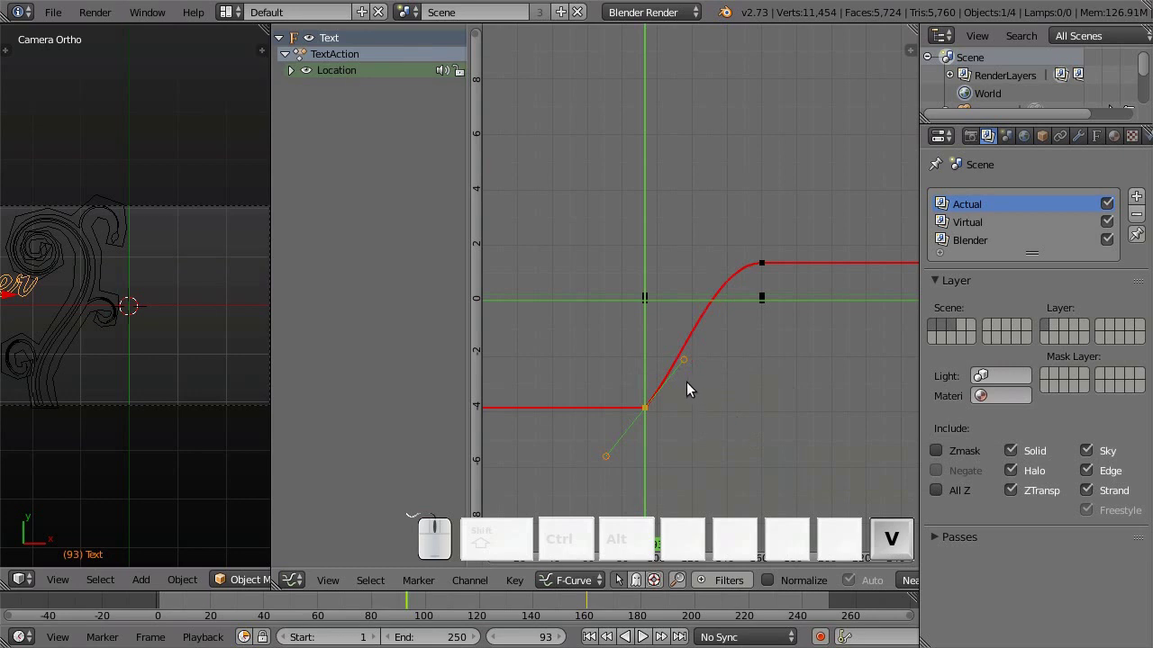
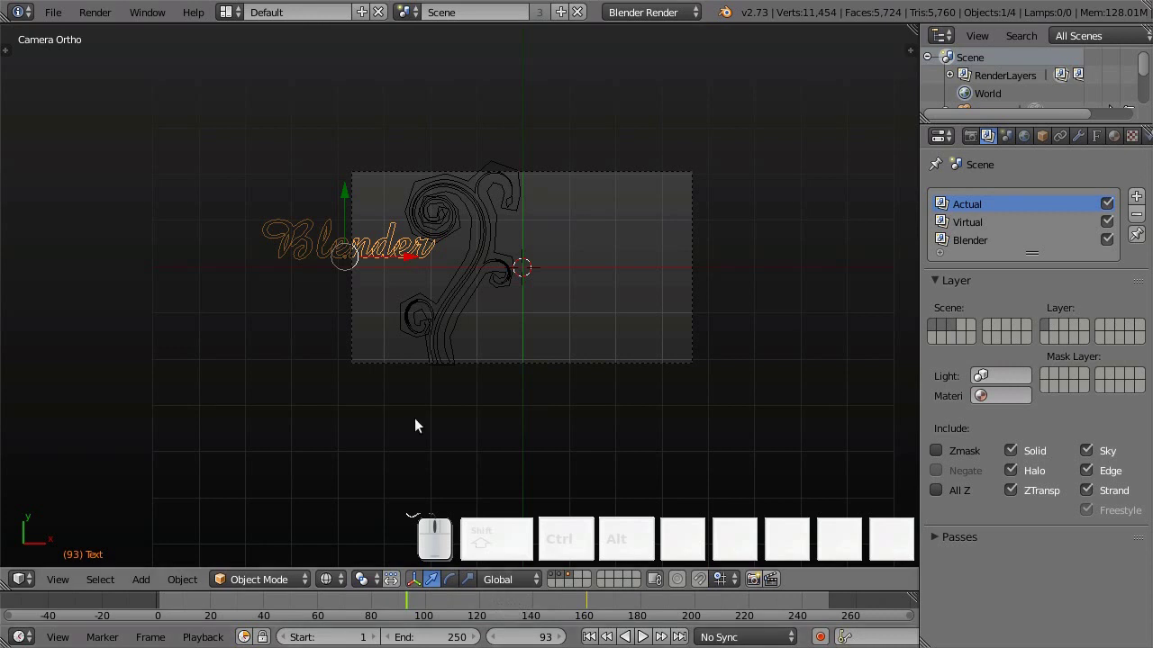
Step: Render frame 105 to check the background, then return to the compositor node view
left_click_drag(418, 608, 530, 391)
key("F12")
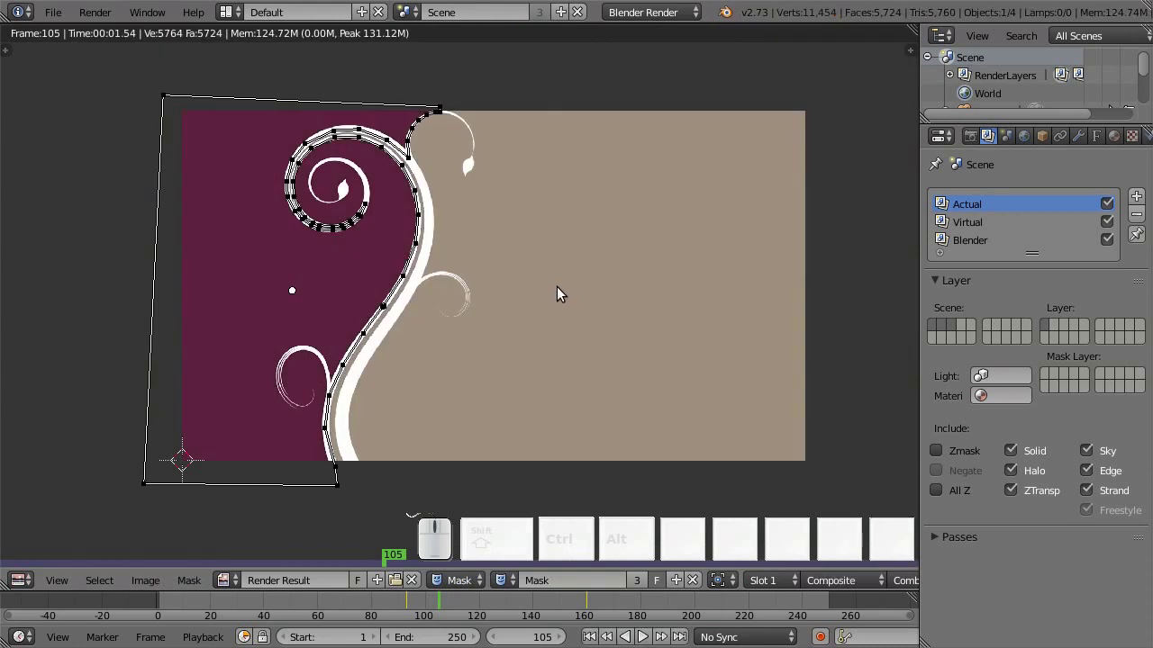
key("shift+F3")
scroll("down", 3)
left_click_drag(809, 277, 481, 243)
scroll("up", 3)
middle_click(412, 266)
scroll("up", 3)
Step: Add a Render Layers node set to the Blender render layer
key("shift+a")
left_click(590, 237)
left_click(483, 209)
scroll("up", 3)
left_click(513, 316)
left_click(492, 223)
scroll("down", 3)
Step: Select the Text object and browse the existing materials in its Material settings
middle_click(733, 244)
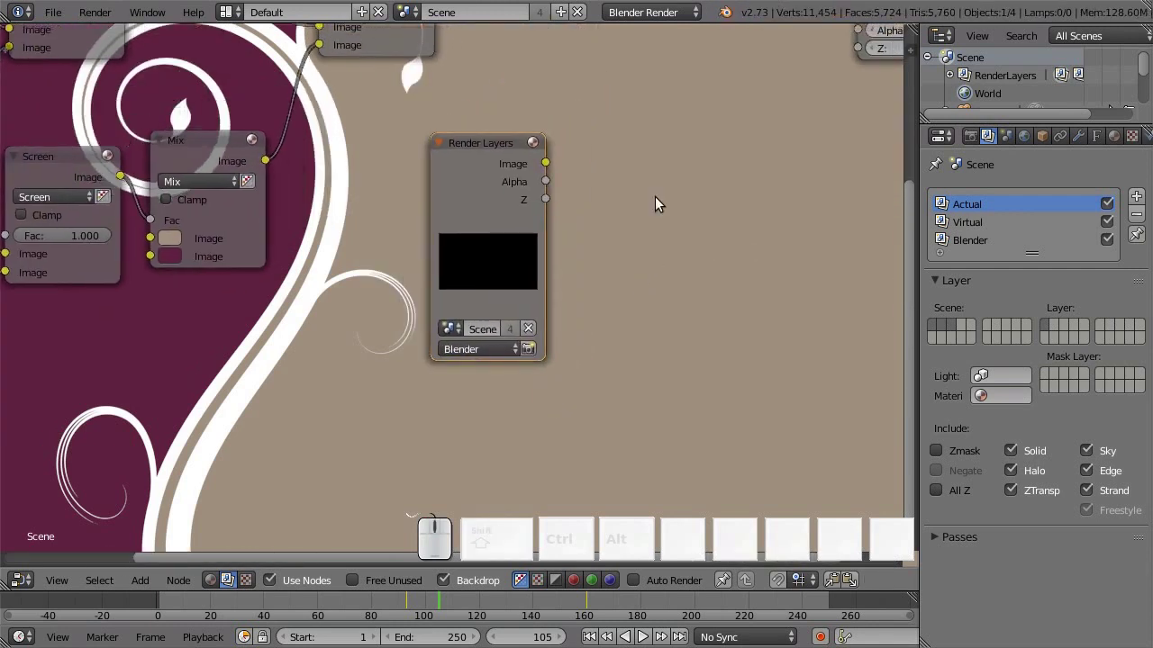
scroll("down", 3)
left_click(998, 103)
left_click(1119, 141)
scroll("up", 3)
scroll("up", 3)
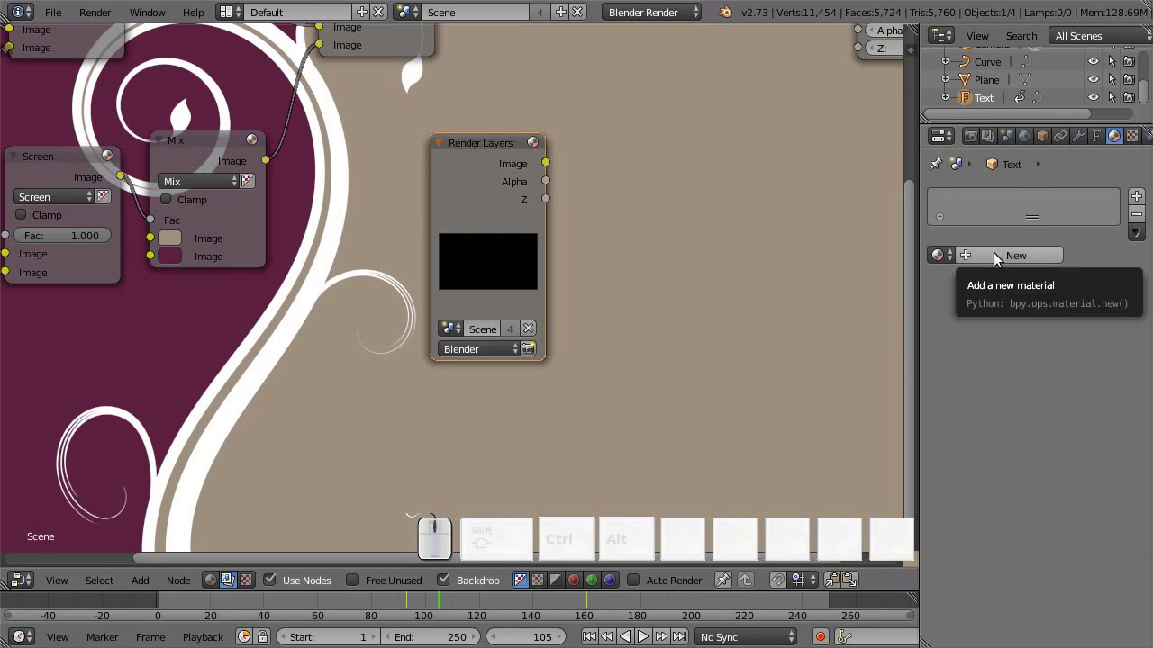
left_click(943, 255)
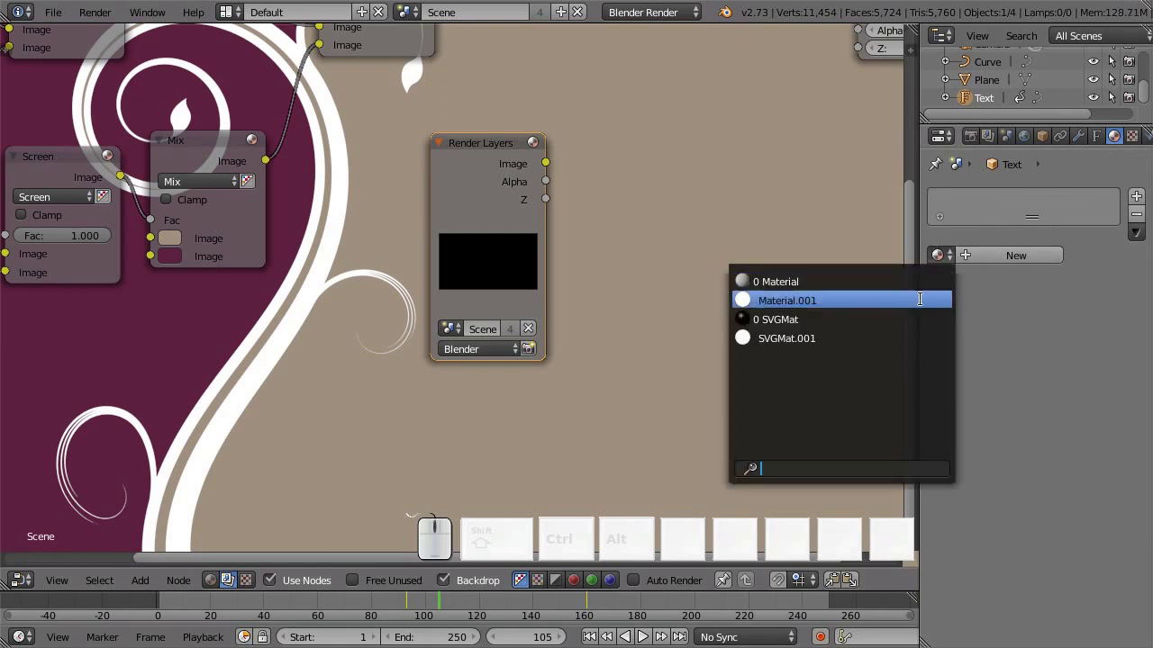
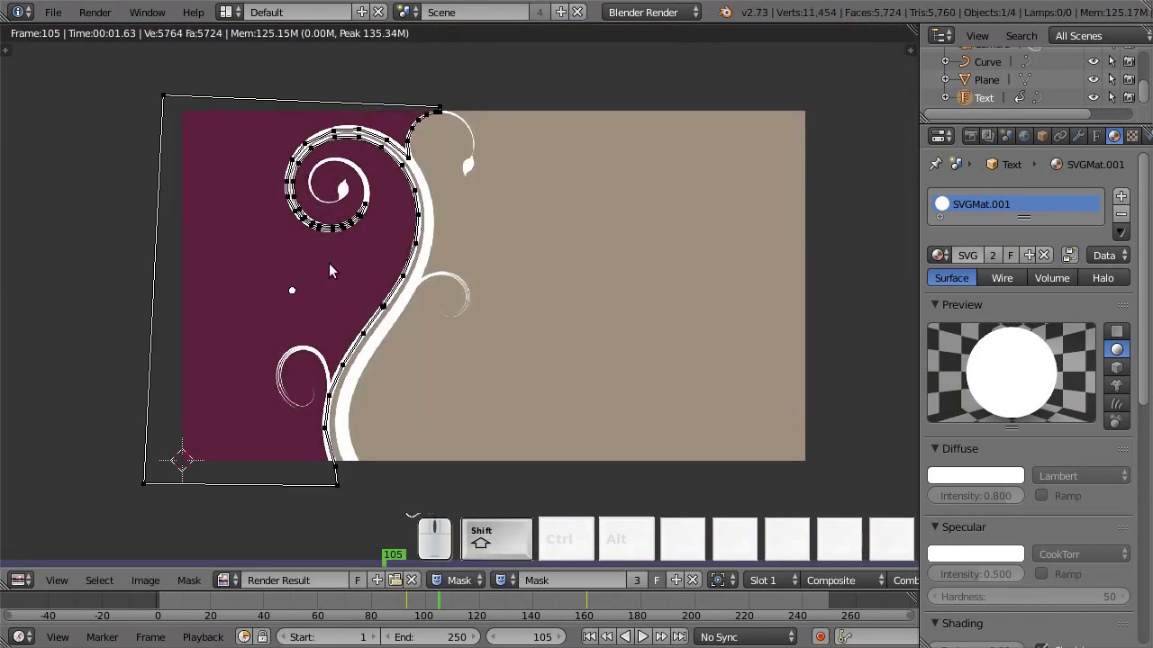
Step: Assign SVGMat.001 to the text, return to the nodes and move the Blender render layer aside
key("shift+F3")
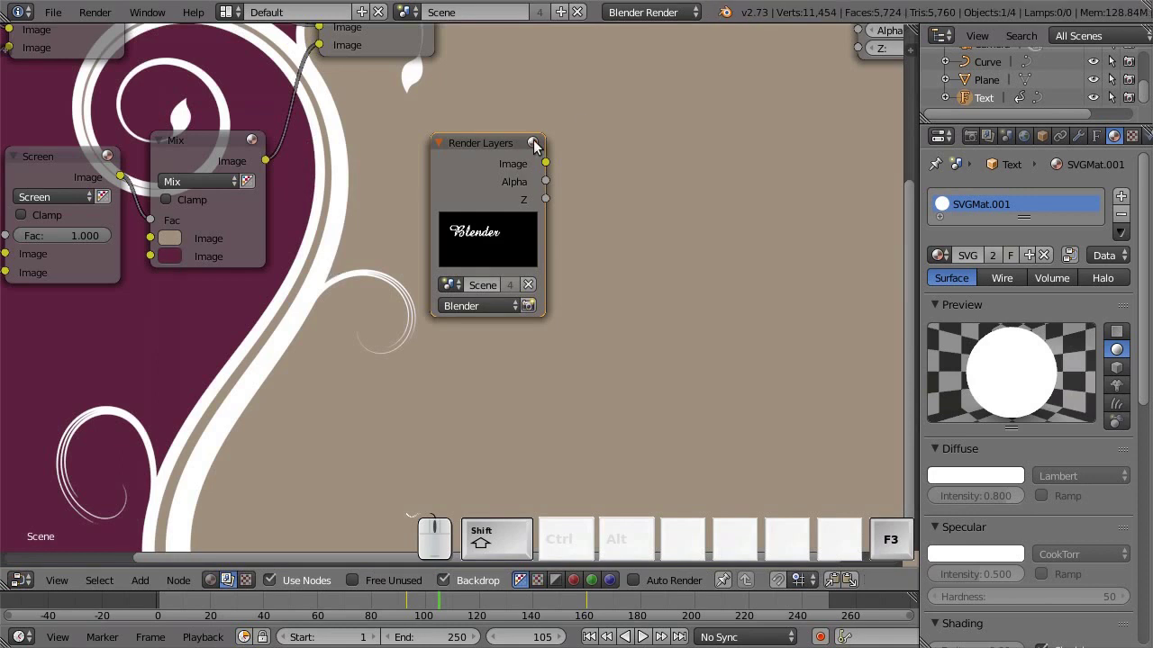
left_click(698, 193)
left_click(548, 316)
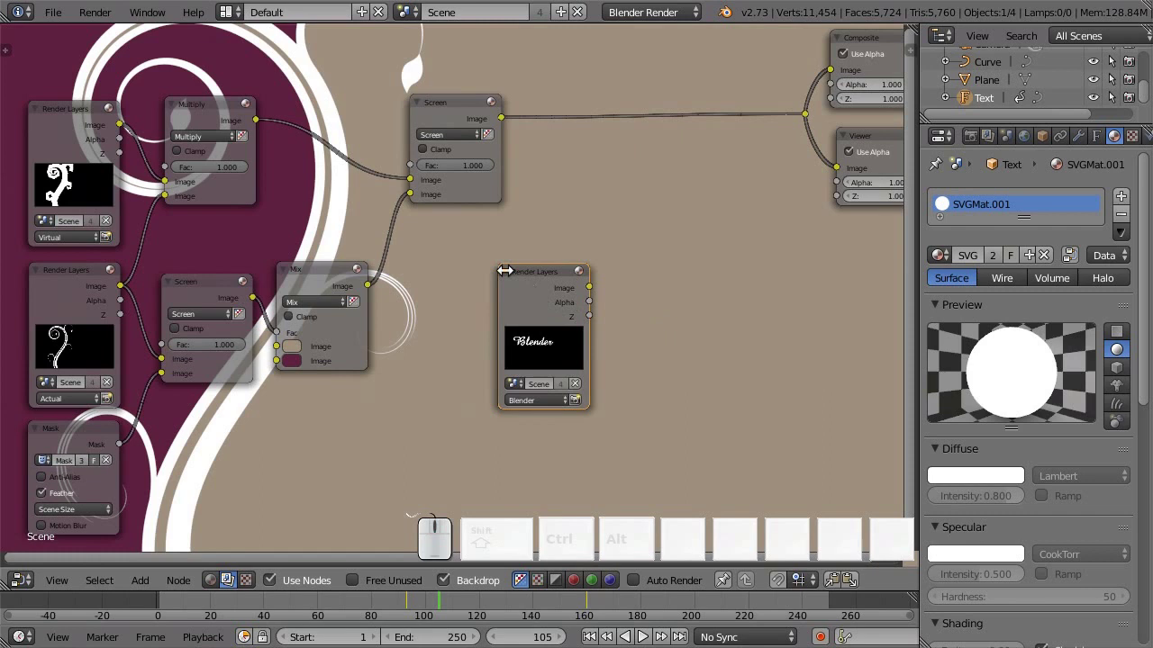
left_click_drag(397, 411, 706, 293)
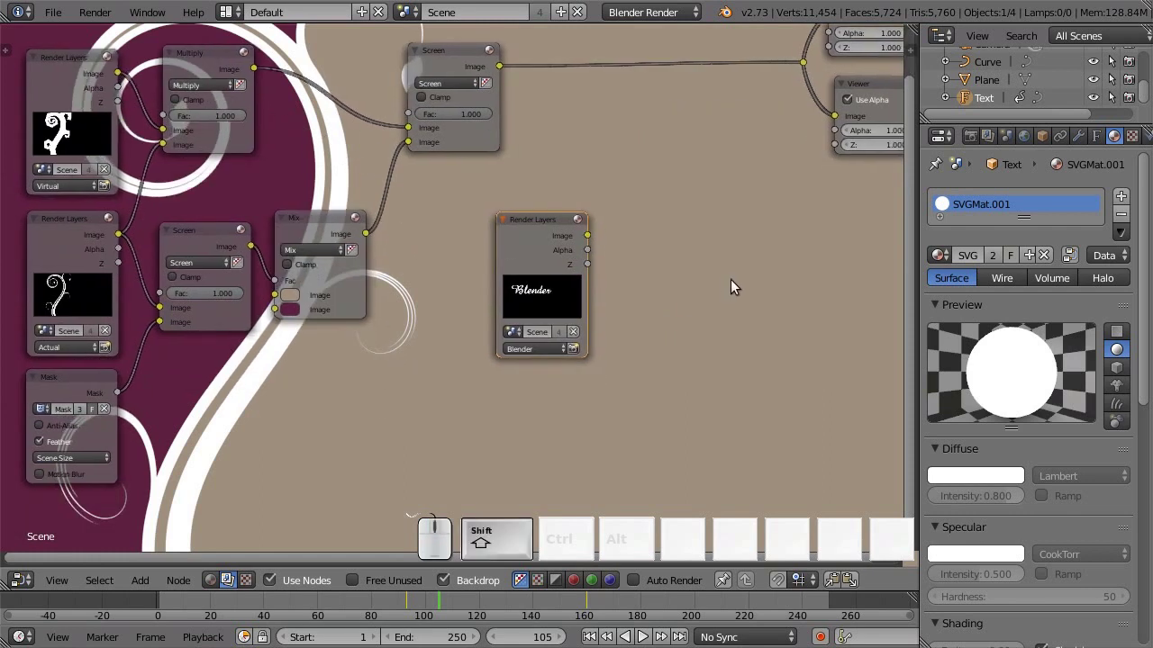
Step: Add a colour Mix node set to Multiply and place it in the graph
key("shift+a")
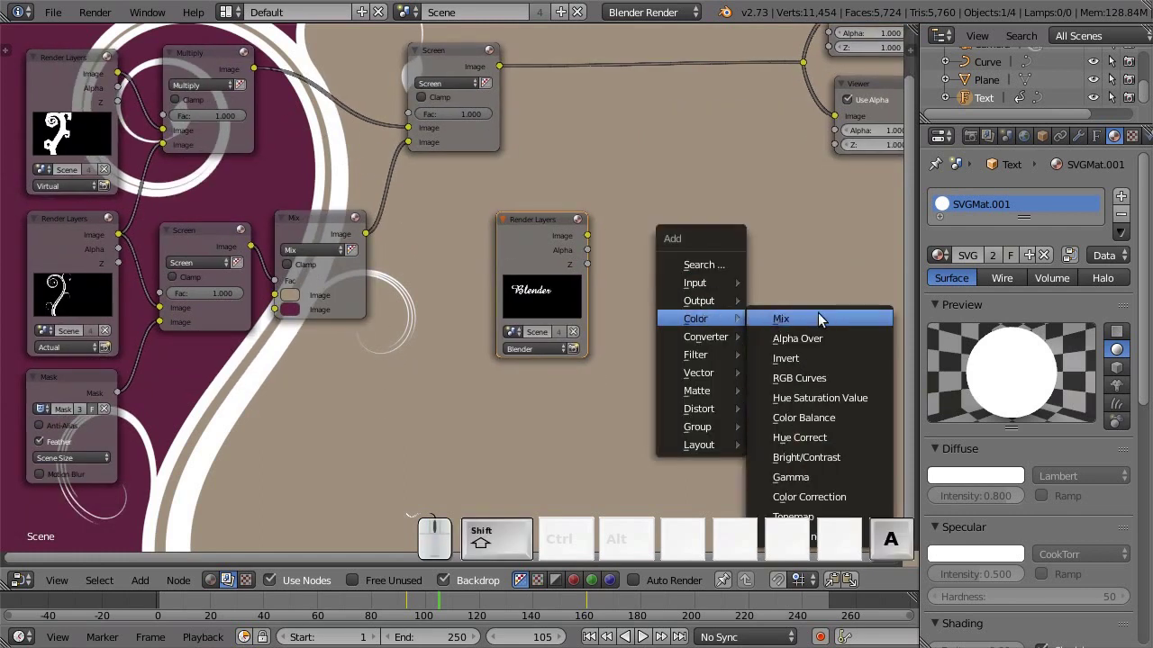
left_click(830, 319)
left_click(652, 195)
scroll("up", 3)
left_click(708, 146)
left_click(706, 221)
left_click_drag(589, 347, 370, 306)
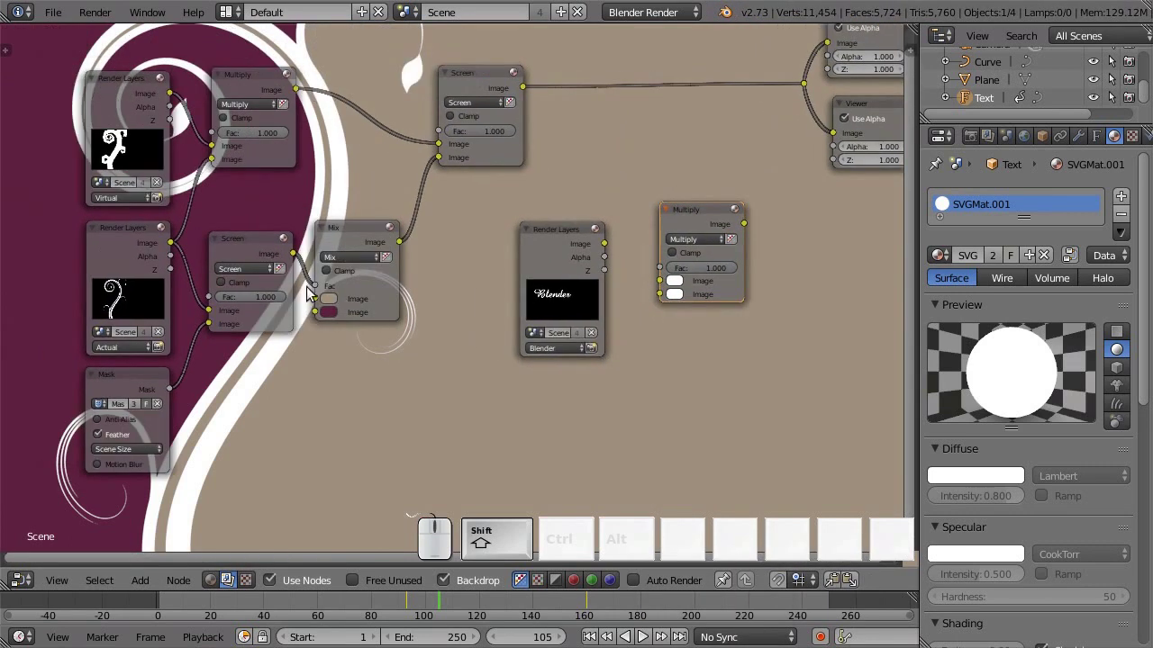
Step: Multiply the background mix with the Blender text render and send the result to Composite
left_click_drag(301, 260, 628, 237)
left_click_drag(609, 249, 579, 232)
left_click_drag(562, 232, 727, 202)
left_click_drag(725, 214, 714, 203)
left_click_drag(718, 197, 770, 207)
scroll("up", 3)
left_click_drag(625, 371, 493, 309)
left_click_drag(496, 287, 498, 312)
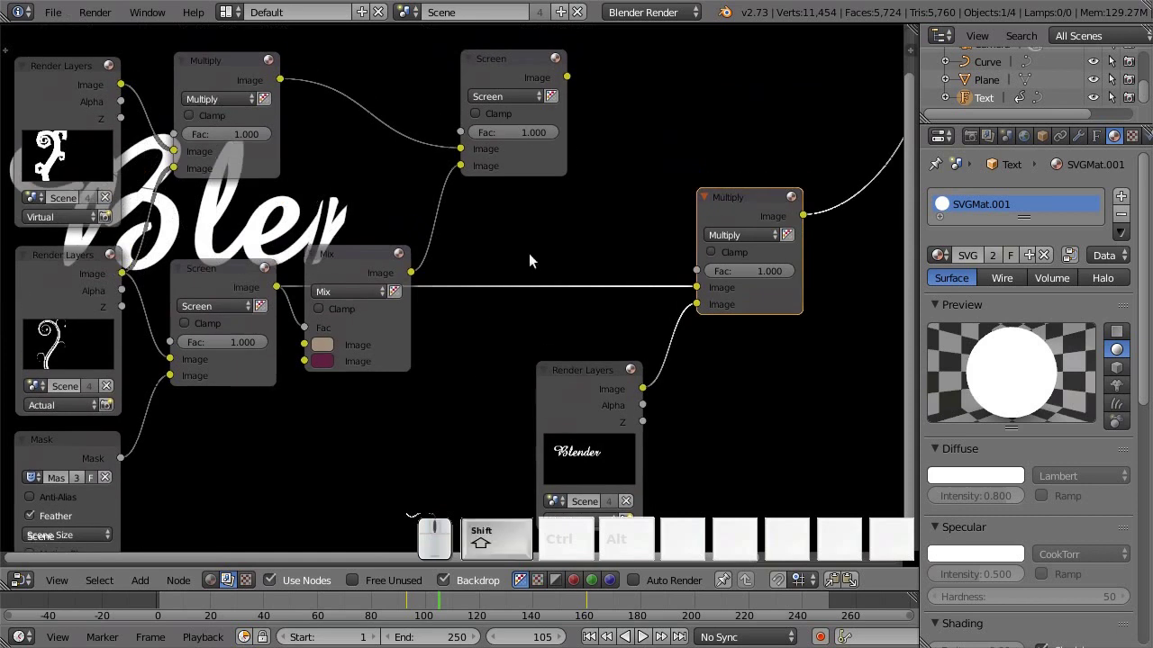
Step: Insert an Invert node on the link between the Mix and Multiply nodes
key("shift+a")
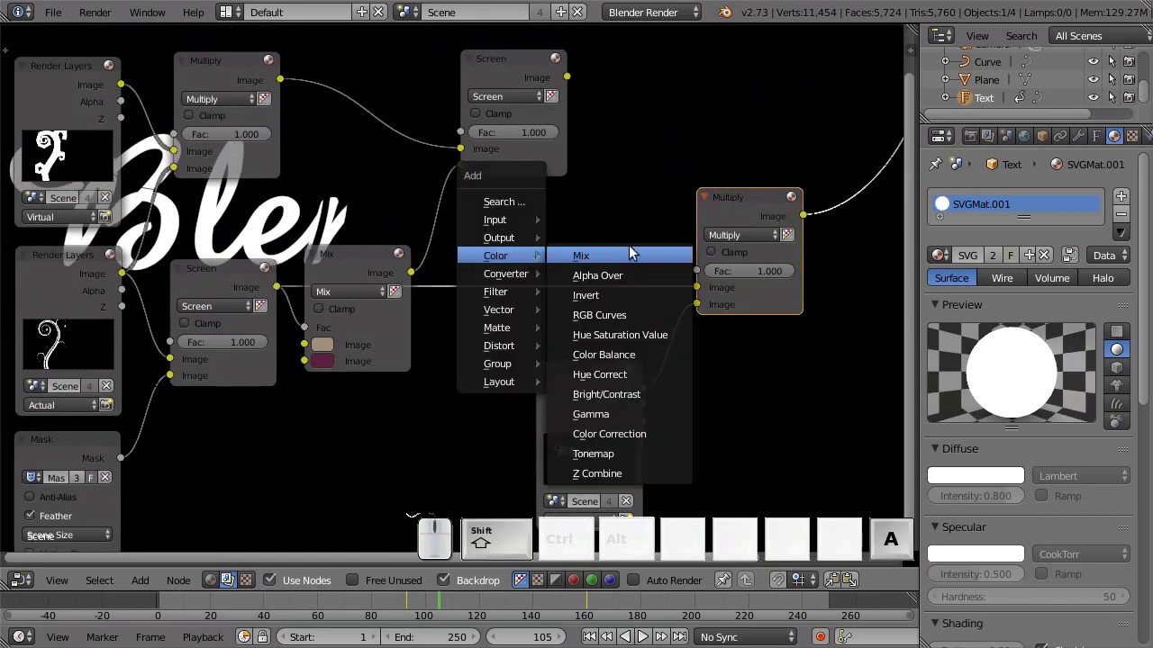
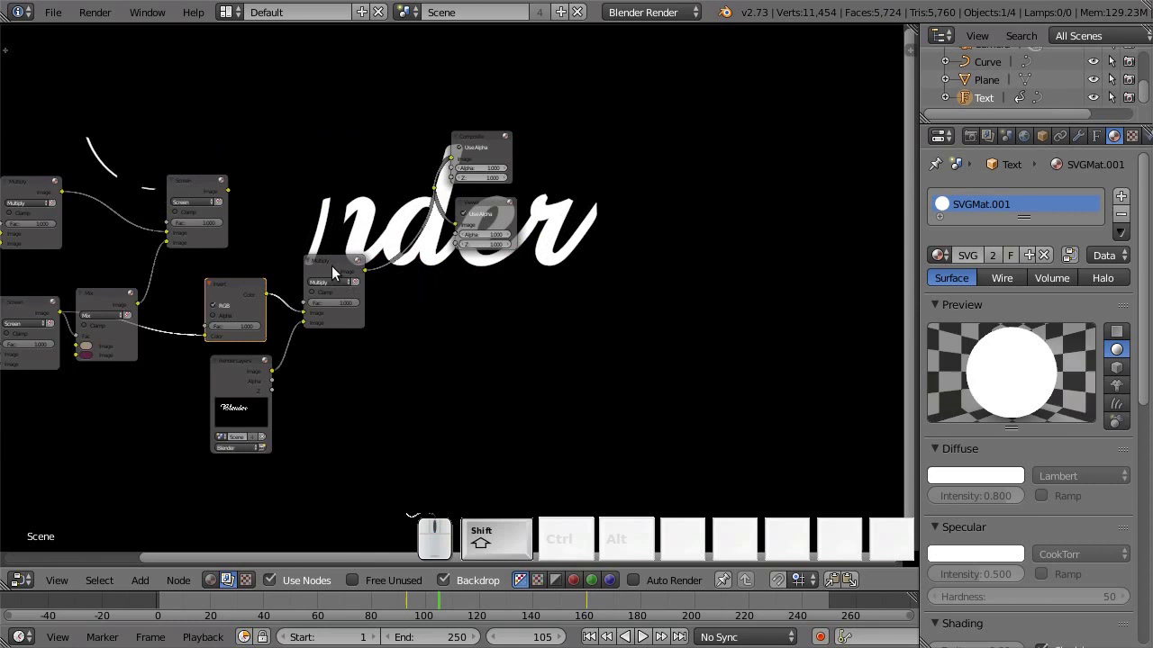
left_click_drag(338, 269, 428, 126)
key("shift+a")
key("b")
left_click_drag(464, 146, 570, 266)
key("g")
left_click(674, 249)
scroll("up", 3)
Step: Add a Set Alpha node fed by the Multiply output on both image and alpha inputs
key("a")
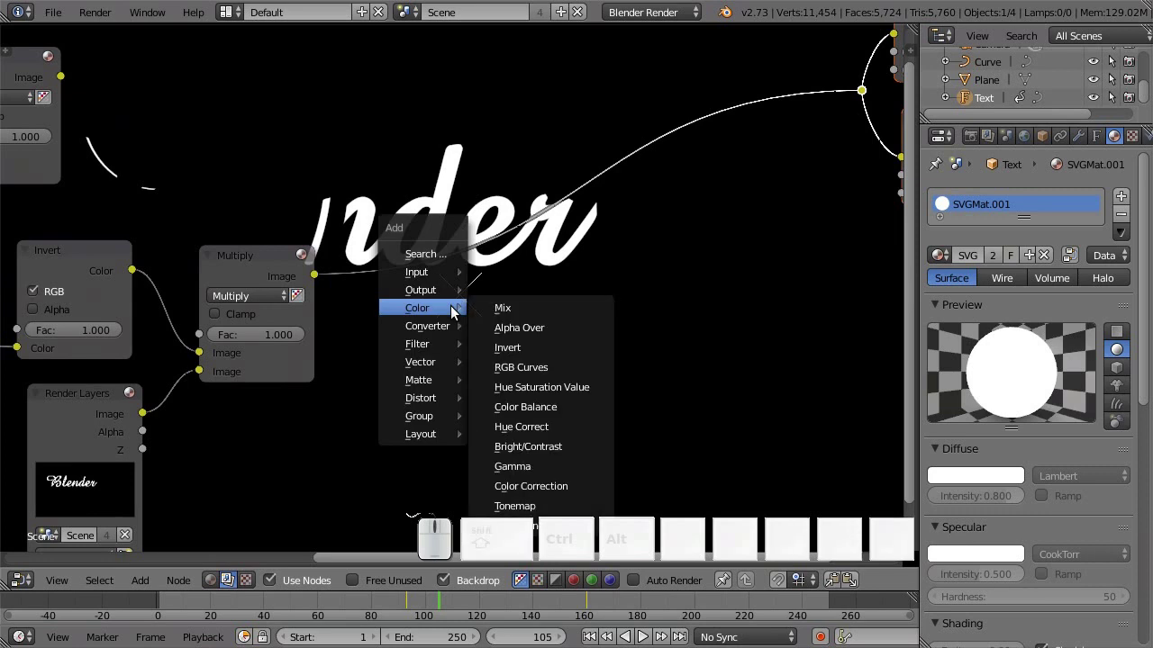
left_click(547, 371)
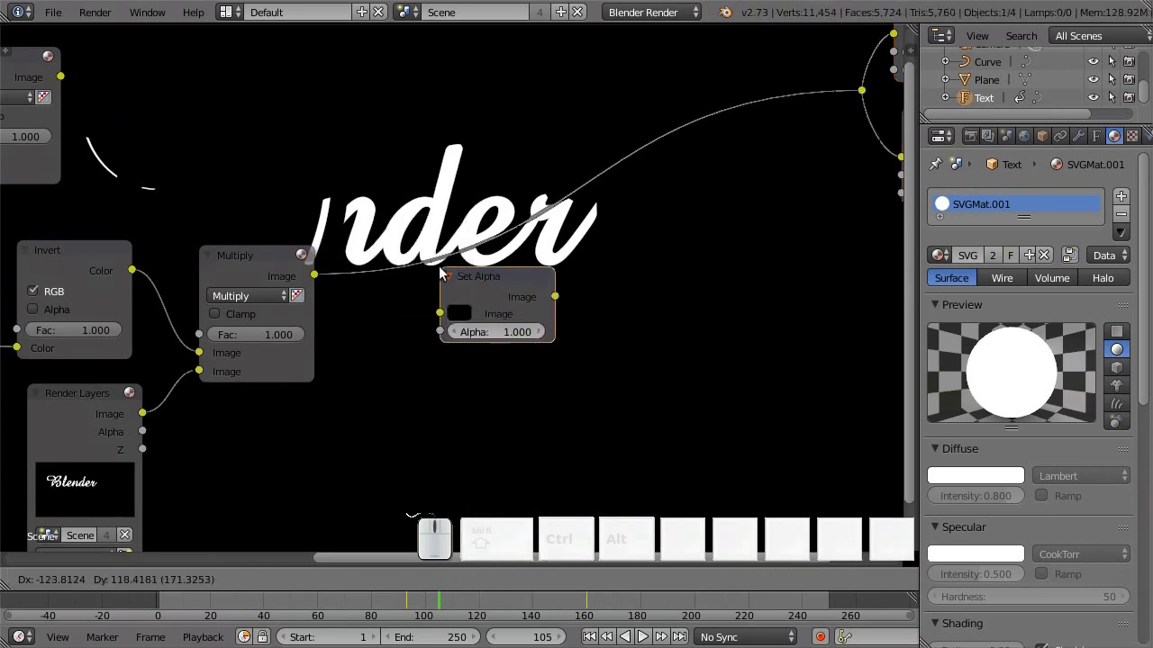
left_click(369, 245)
left_click_drag(323, 279, 512, 297)
left_click_drag(624, 361, 492, 309)
scroll("up", 3)
Step: Add a second colour Mix node after Set Alpha and set it to Multiply
key("shift+a")
left_click(541, 277)
left_click(376, 193)
scroll("up", 3)
scroll("up", 3)
left_click(437, 171)
left_click(419, 260)
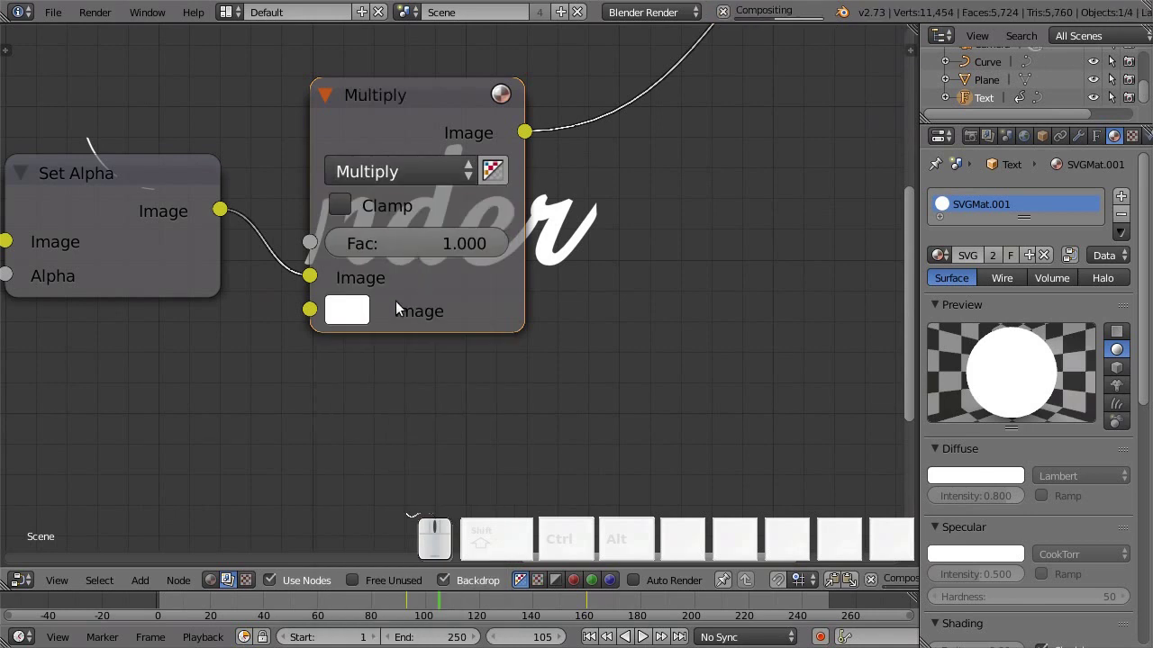
Step: Connect Set Alpha into the second Multiply node and bring it into view
left_click(363, 308)
left_click(615, 228)
left_click_drag(626, 357, 644, 296)
scroll("down", 3)
left_click_drag(540, 351, 429, 198)
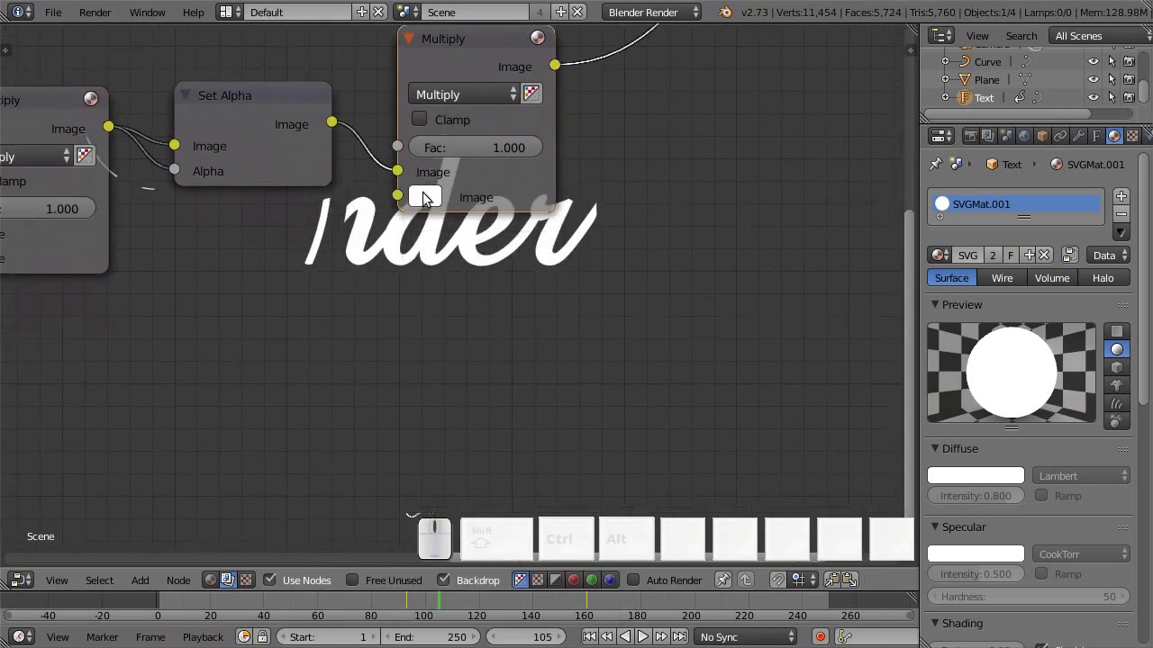
left_click(426, 196)
Step: Set the second Multiply colour input to hex F0F060 yellow
left_click(431, 227)
key("f")
key("0")
key("f")
key("0")
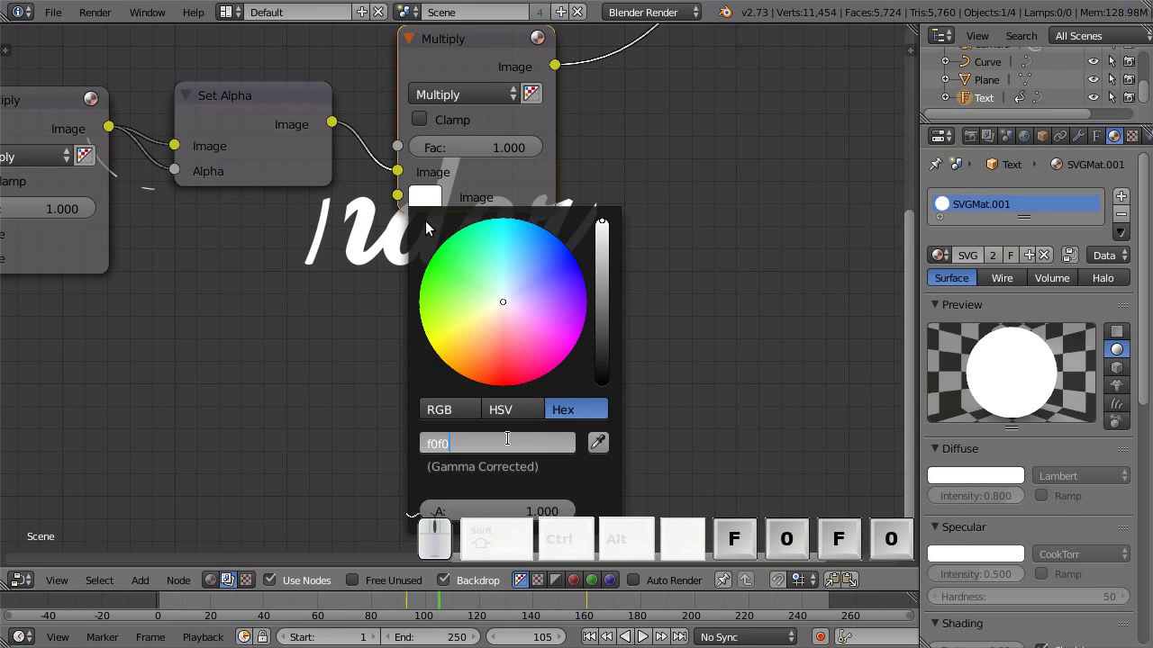
key("0")
key("6")
key("Return")
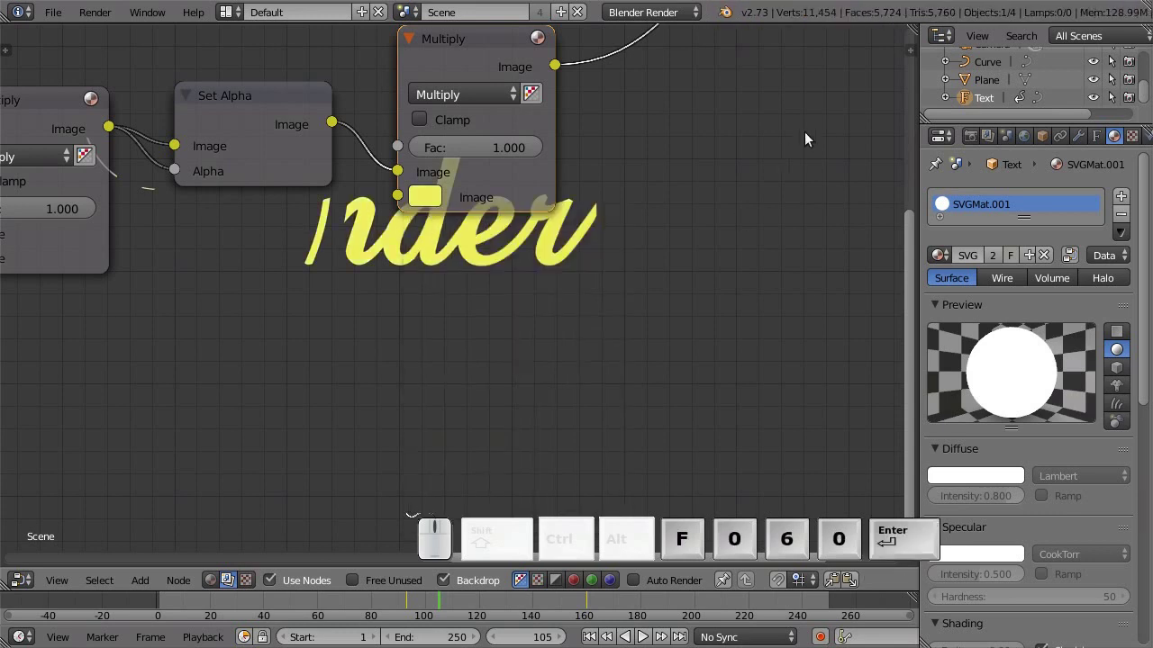
scroll("down", 3)
left_click_drag(733, 217, 569, 289)
left_click_drag(564, 284, 532, 292)
scroll("up", 3)
Step: Add an Alpha Over node laying the yellow text over the background, feeding Composite and Viewer
key("a")
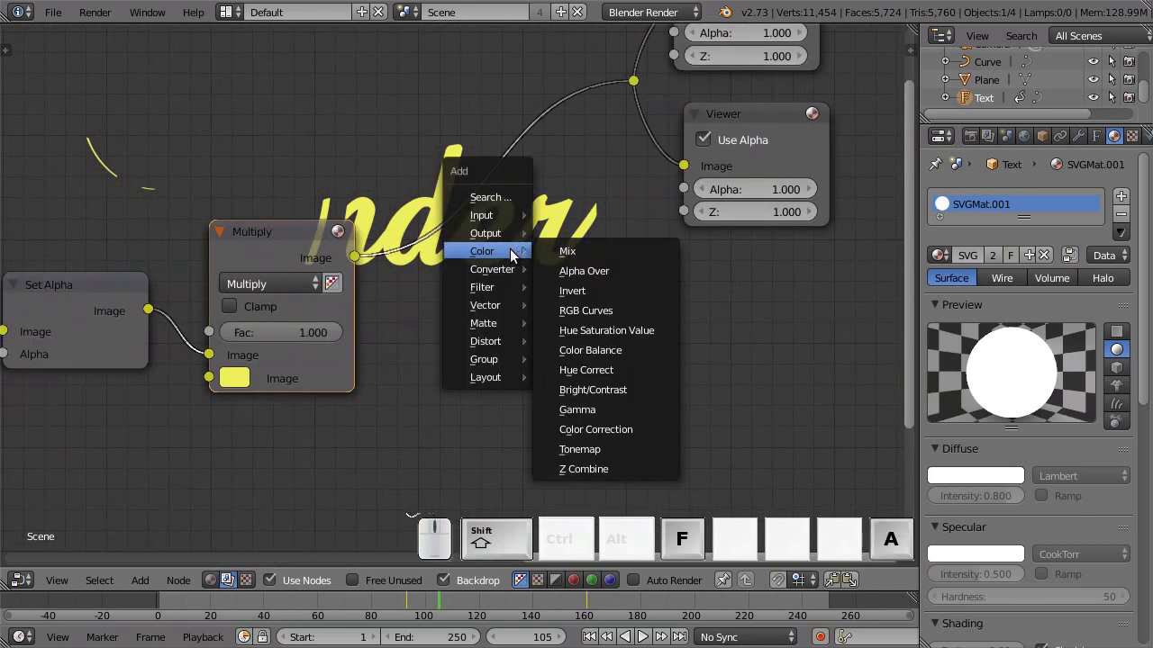
left_click(657, 281)
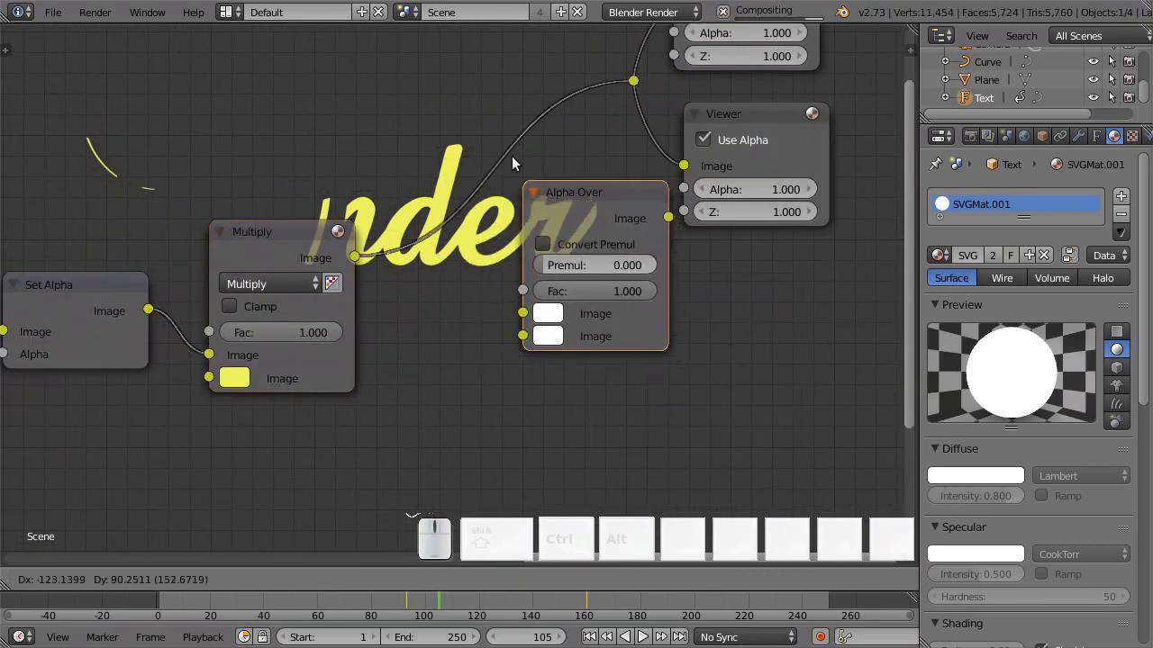
left_click(448, 101)
middle_click(488, 320)
scroll("down", 3)
left_click_drag(121, 199, 650, 322)
scroll("down", 3)
left_click_drag(713, 357, 551, 188)
key("a")
key("b")
left_click_drag(531, 143, 686, 309)
key("g")
Step: In Render properties, browse the output path and go to the Desktop folder
left_click(750, 290)
left_click(974, 140)
scroll("down", 3)
scroll("down", 3)
left_click(977, 545)
left_click(999, 473)
left_click(1129, 481)
left_click(43, 176)
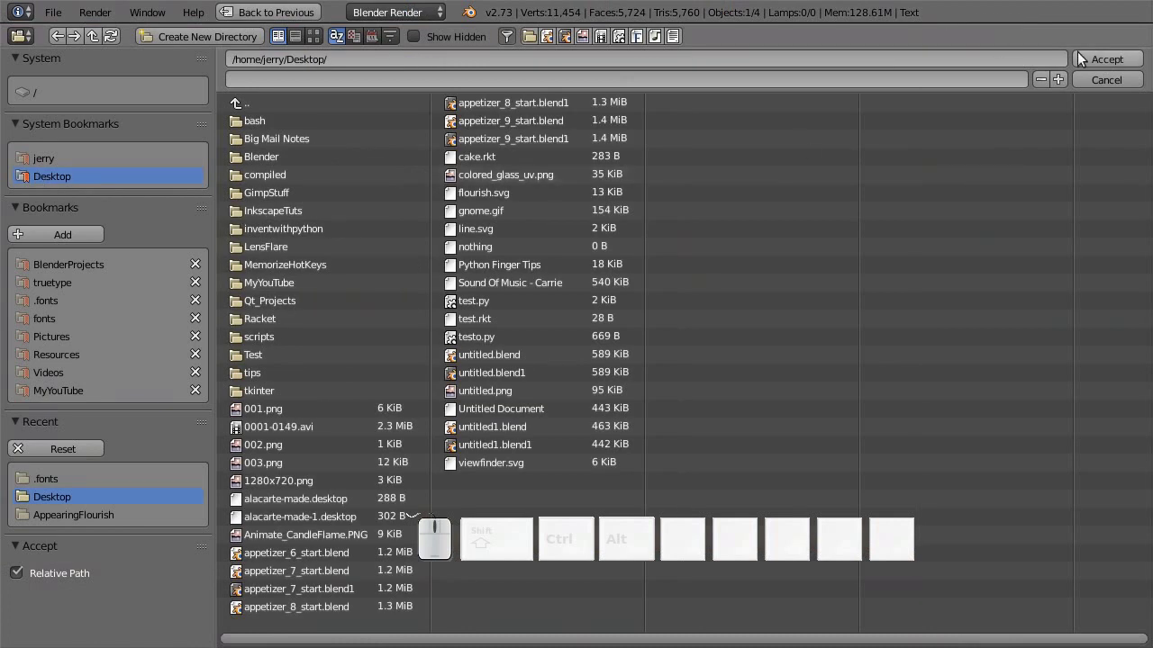
Step: Accept the Desktop as output folder and save the project file there
left_click(1097, 64)
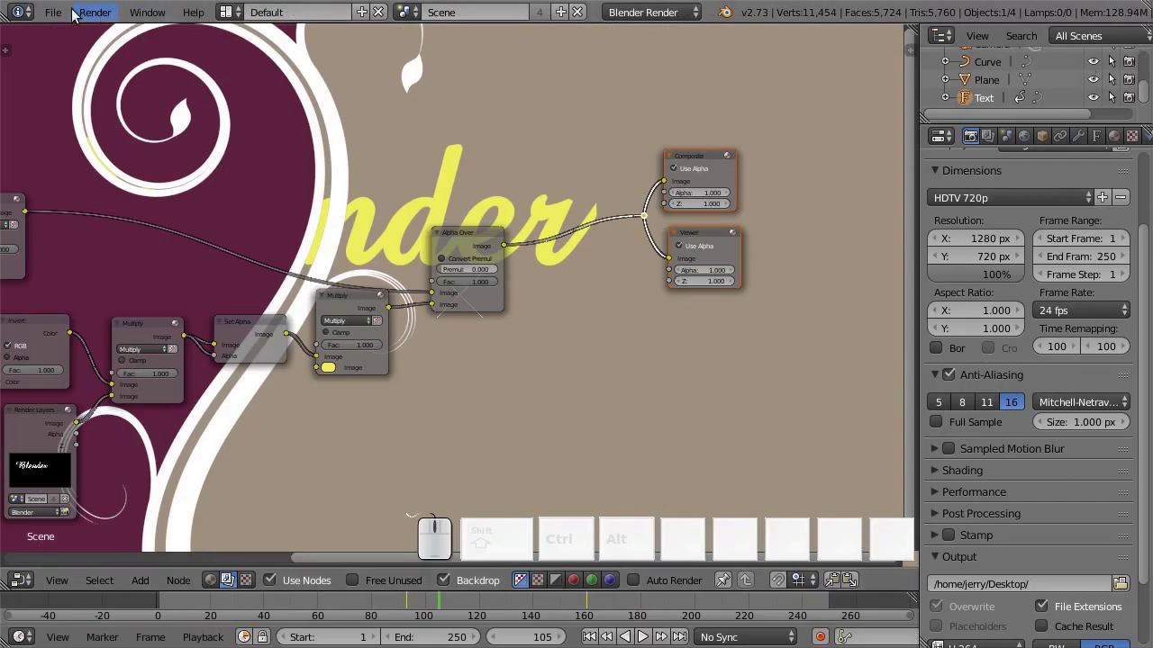
left_click(68, 14)
left_click(110, 158)
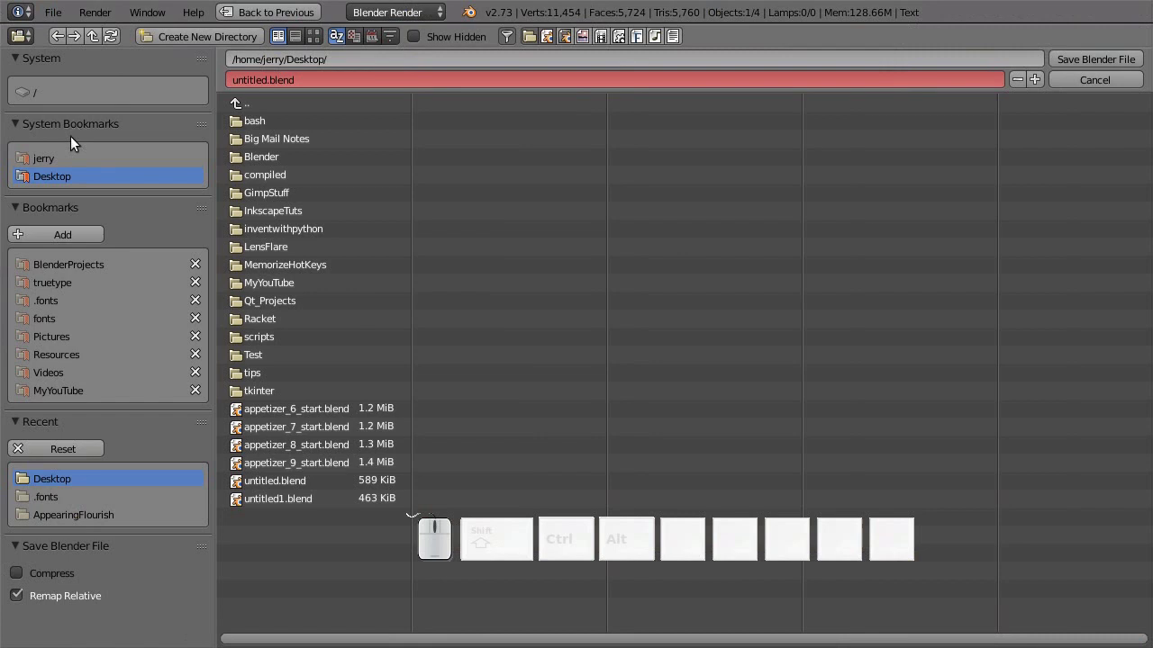
left_click(70, 185)
left_click(1091, 63)
scroll("up", 3)
left_click(1042, 212)
Step: Start rendering the animation from the Render properties
left_click(1042, 218)
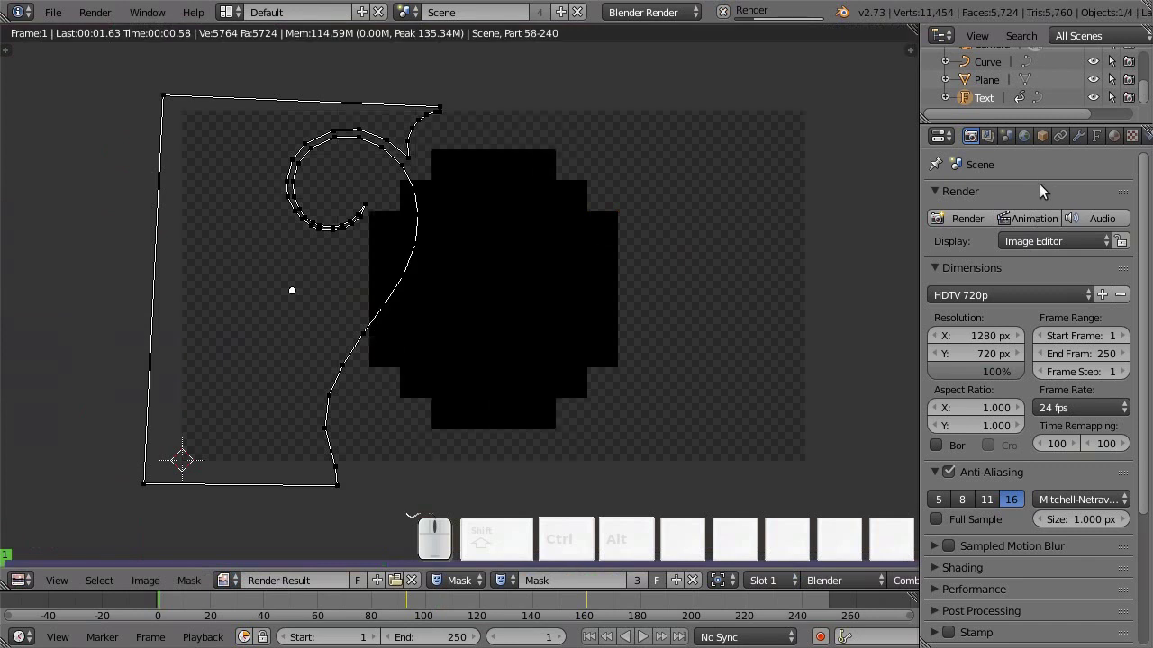
Step: Stop the render and set the flourish curve's Preview U resolution to 24
left_click(731, 19)
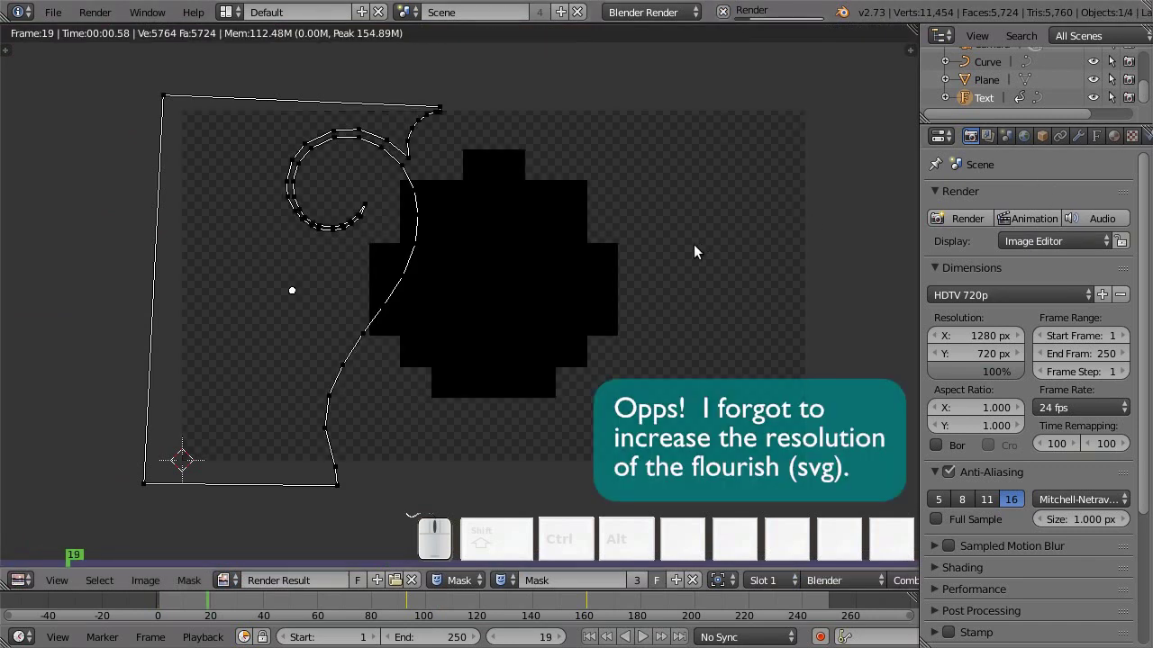
key("F11")
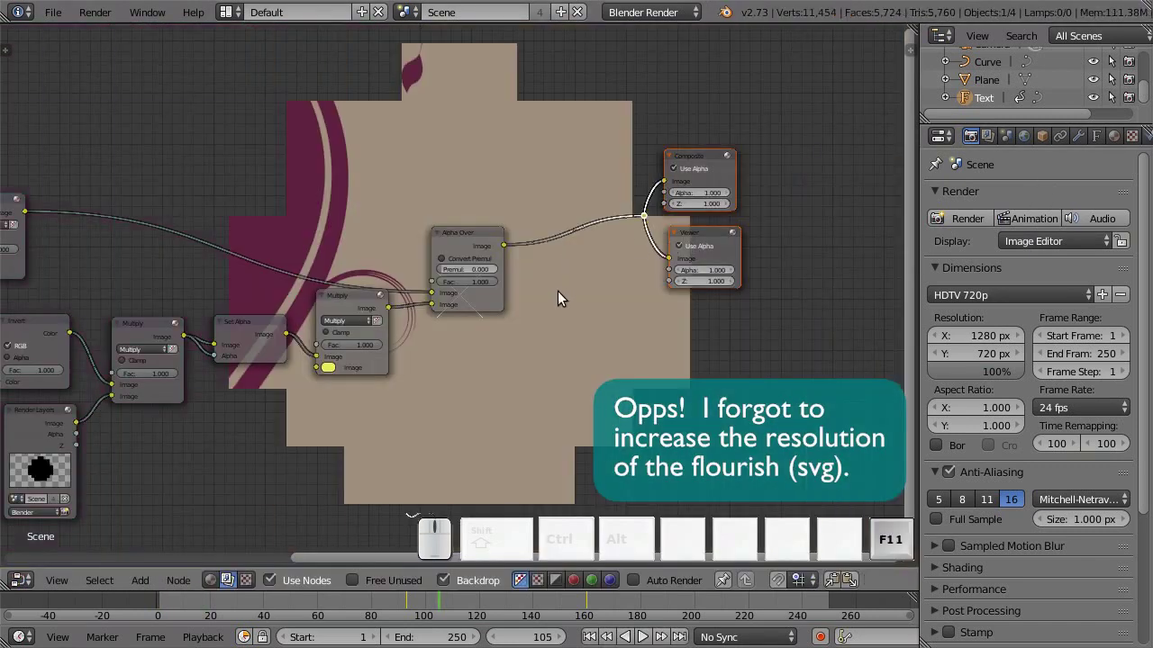
key("shift+F5")
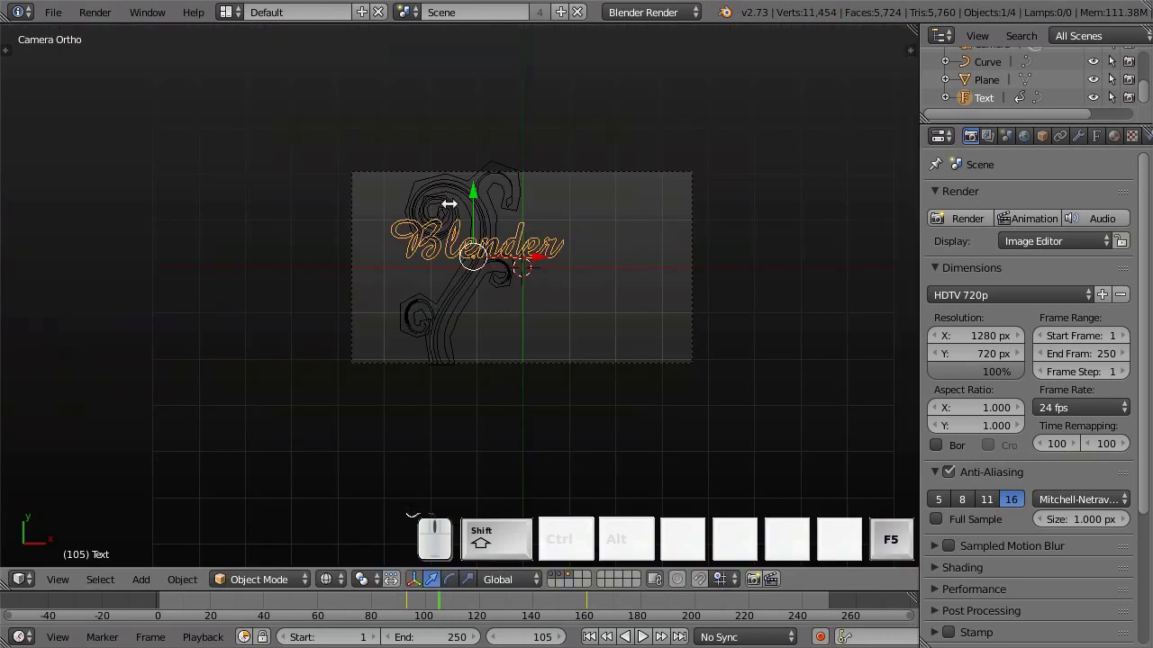
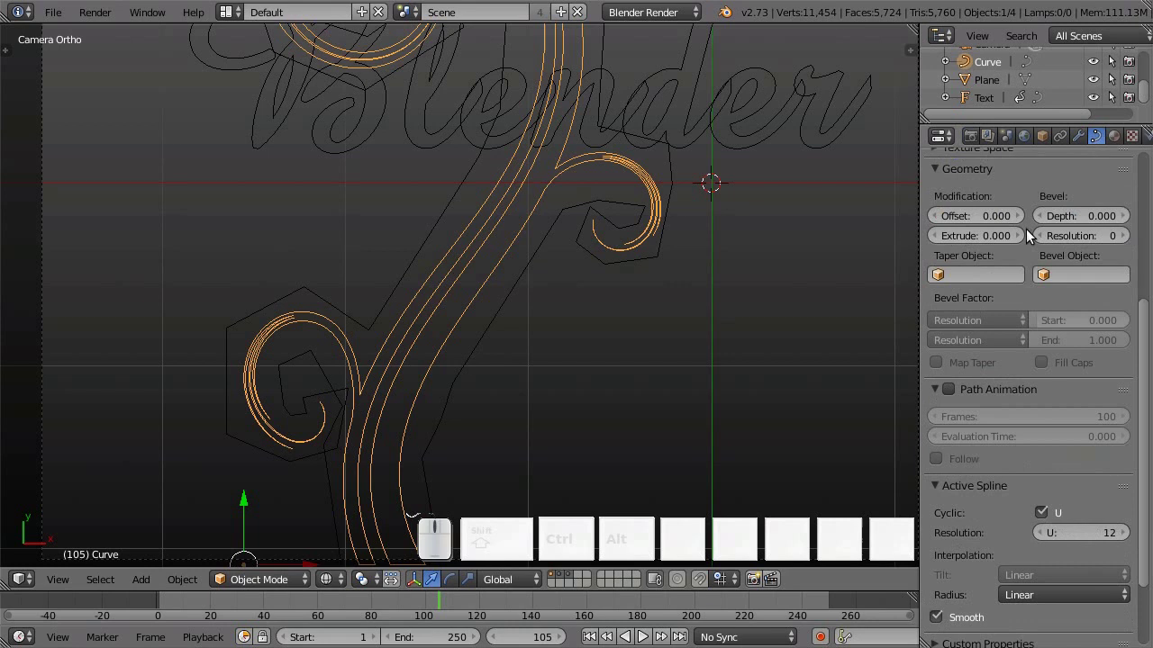
scroll("up", 3)
left_click(995, 298)
key("2")
key("4")
key("Return")
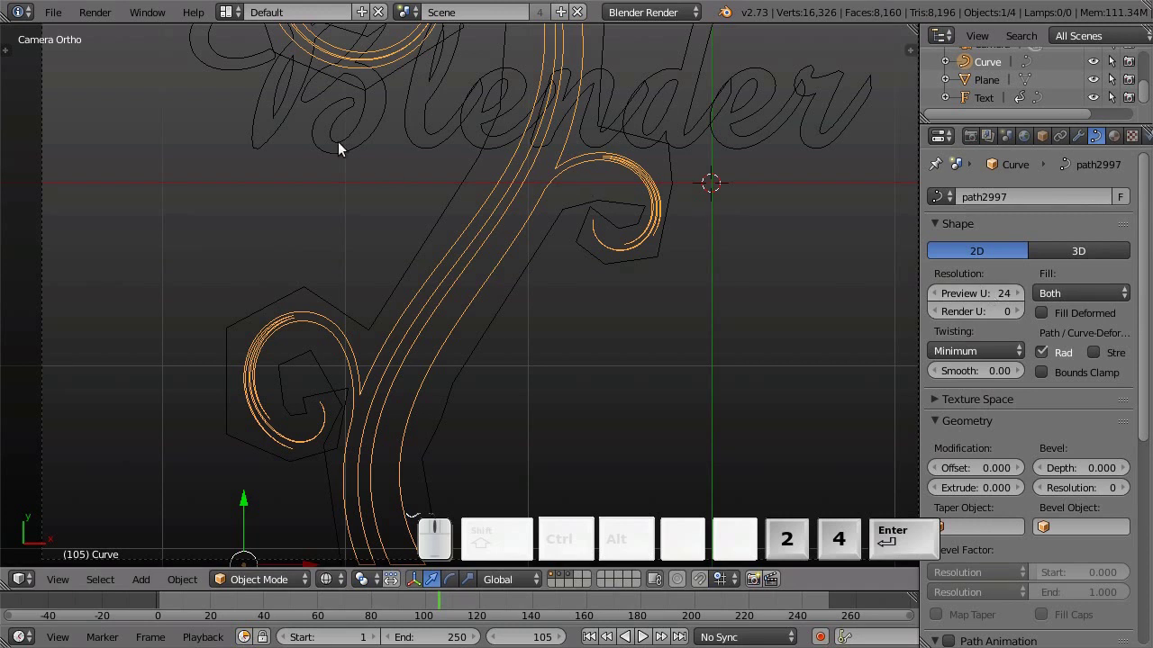
Step: Return to the render settings and restart the animation render
left_click(52, 16)
left_click(79, 156)
left_click(979, 138)
left_click(1036, 217)
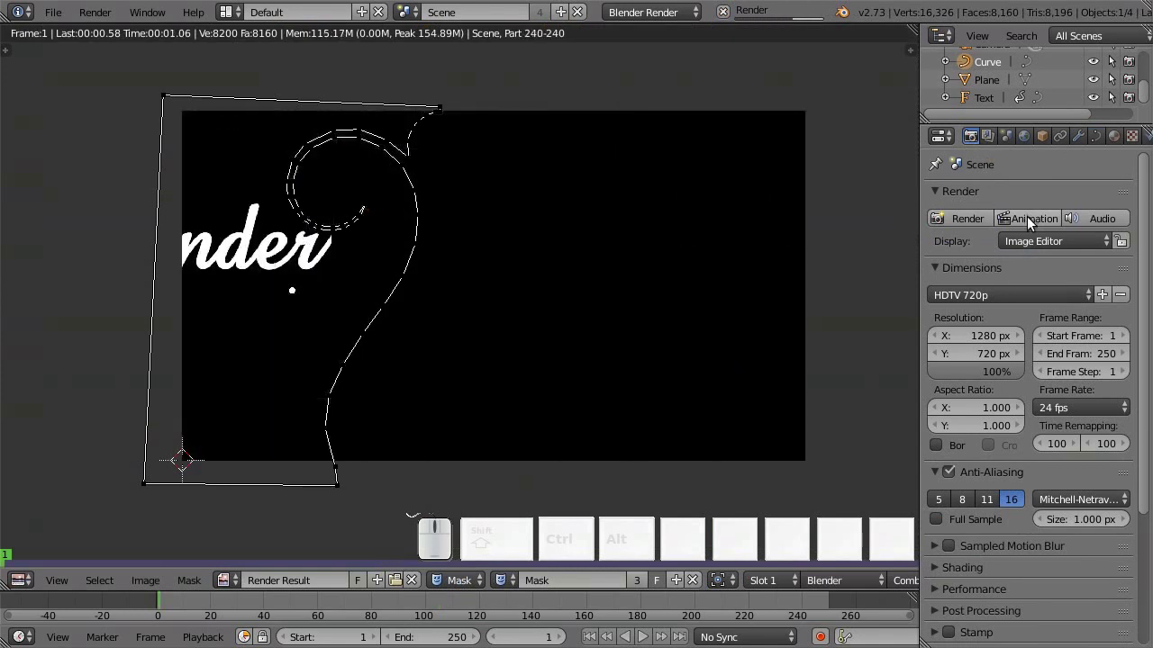